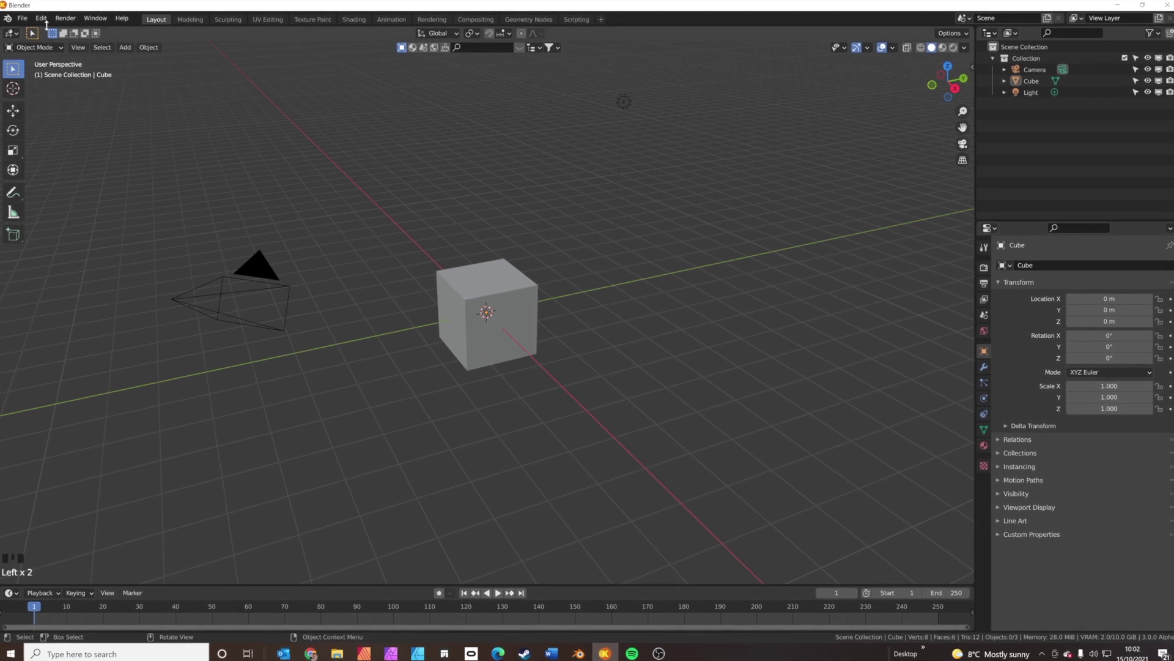
# Bring the Add-ons preferences window into view to review the enabled add-ons.
pyautogui.moveTo(48, 22); pyautogui.dragTo(219, 134)
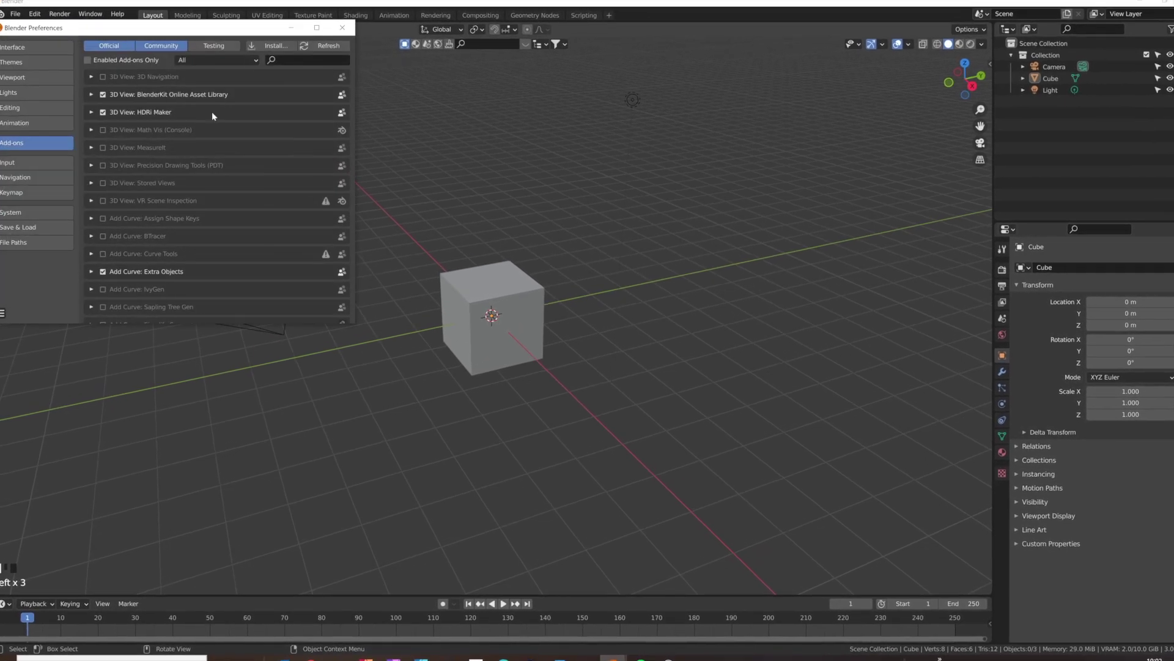
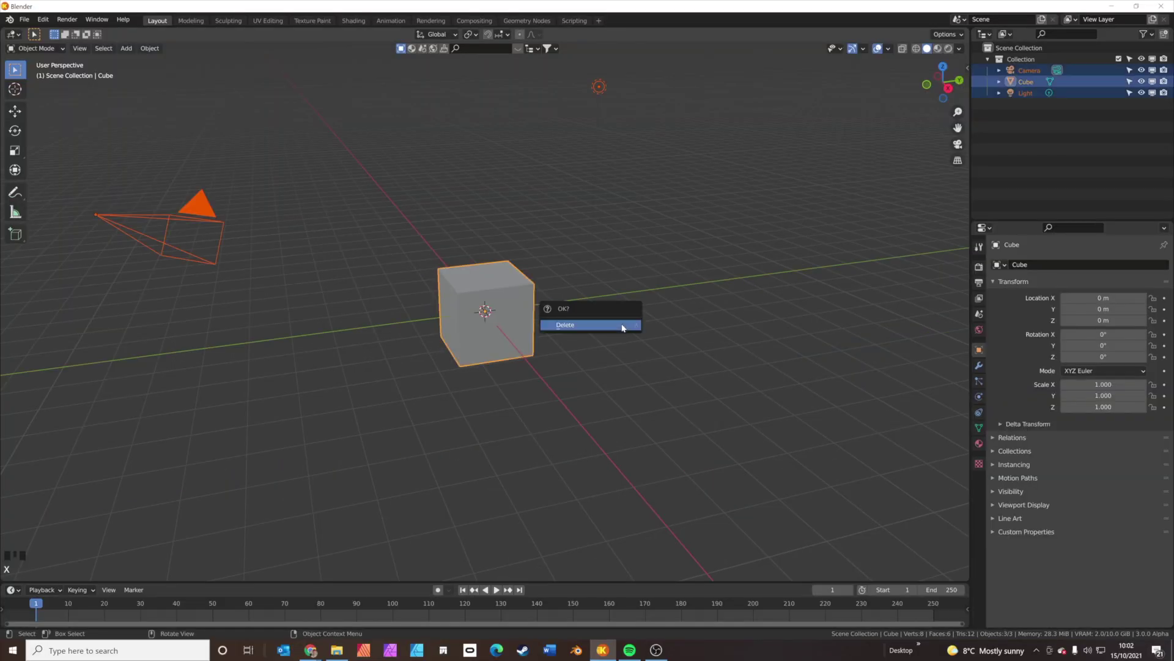
# Delete the default camera, cube and light, then log out of BlenderKit in the sidebar.
pyautogui.press('n')
pyautogui.click(967, 373)
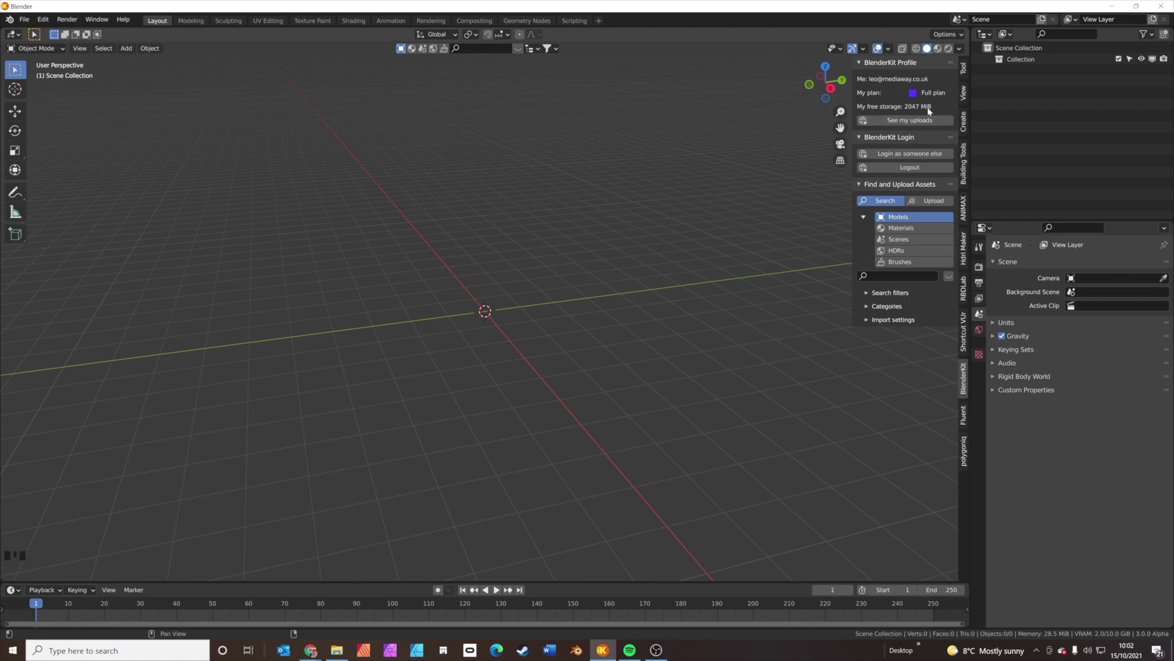
pyautogui.moveTo(919, 169); pyautogui.dragTo(924, 201)
pyautogui.click(915, 216)
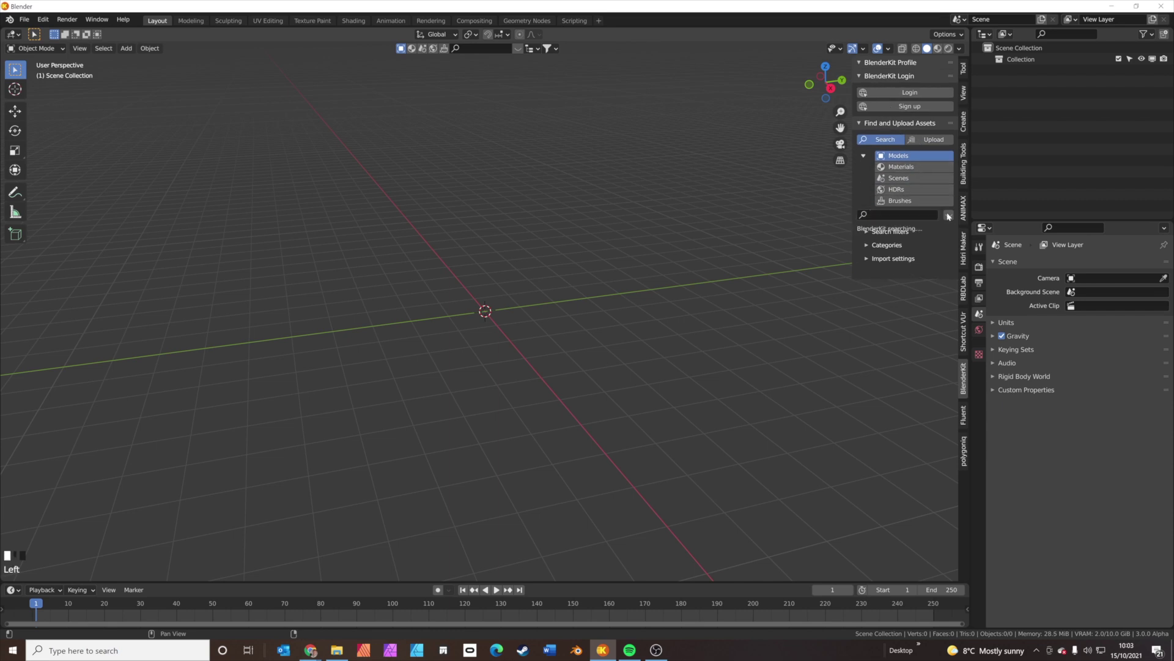
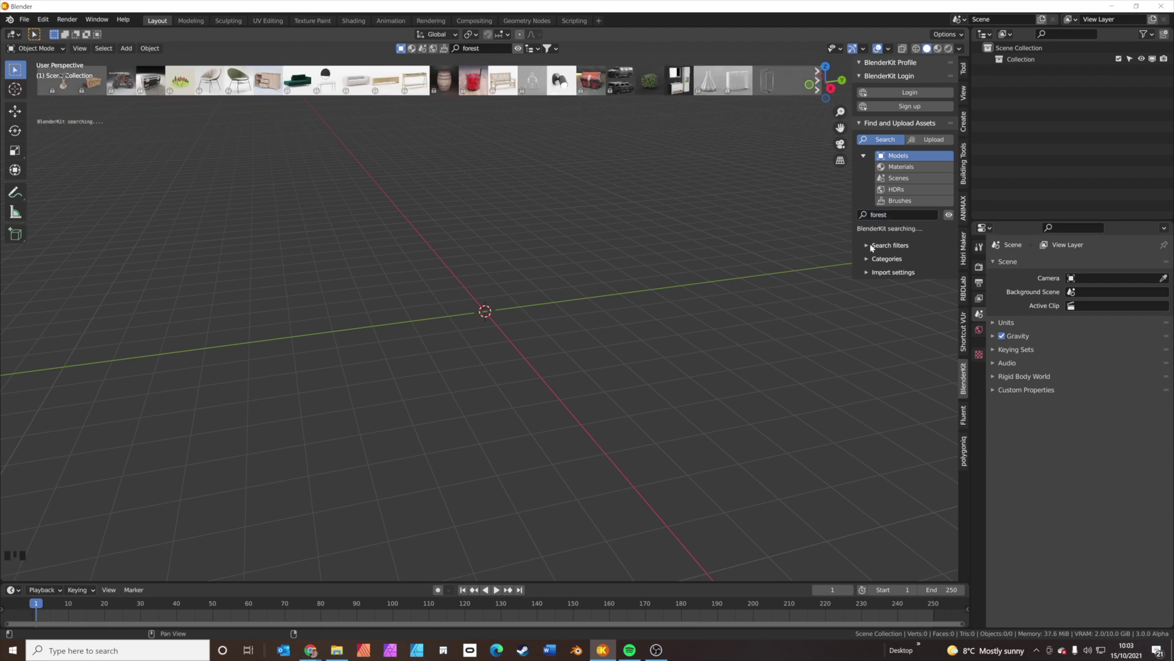
# Expand the BlenderKit search filters and import settings for the 'forest' model search.
pyautogui.moveTo(871, 246); pyautogui.dragTo(864, 281)
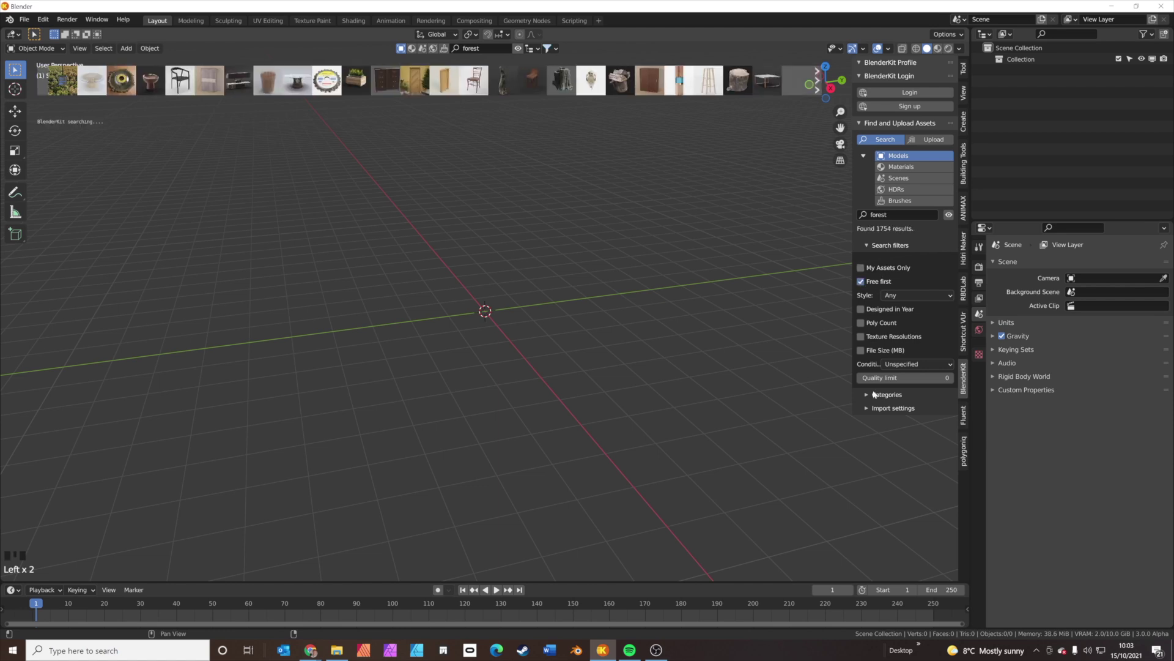
pyautogui.moveTo(878, 406); pyautogui.dragTo(937, 466)
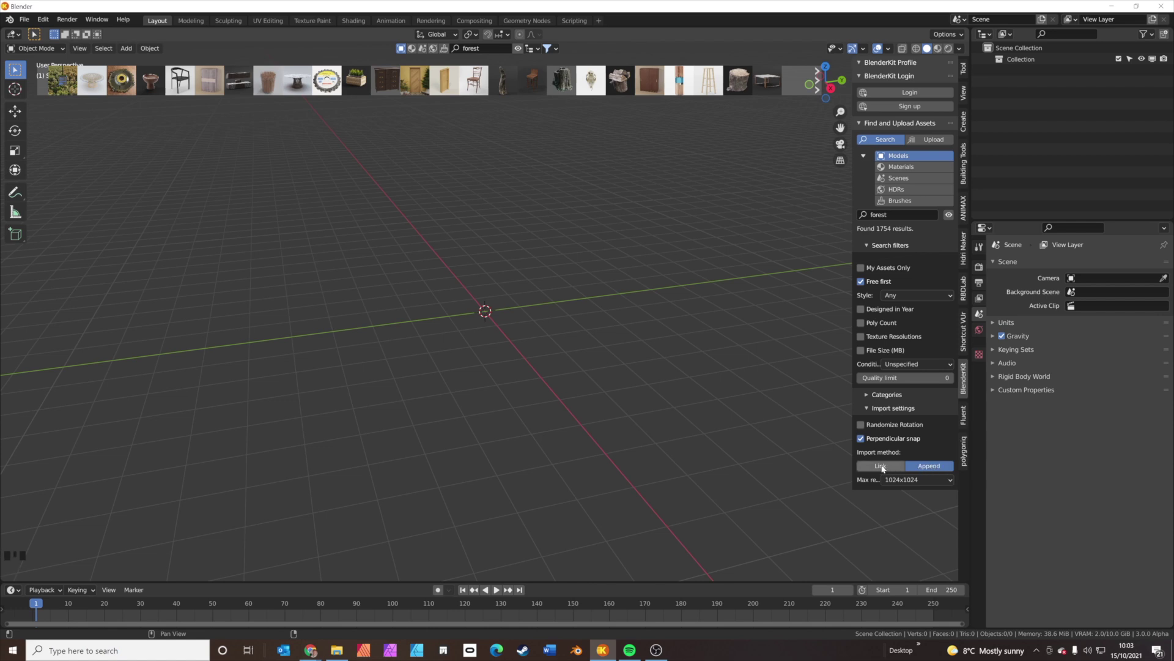
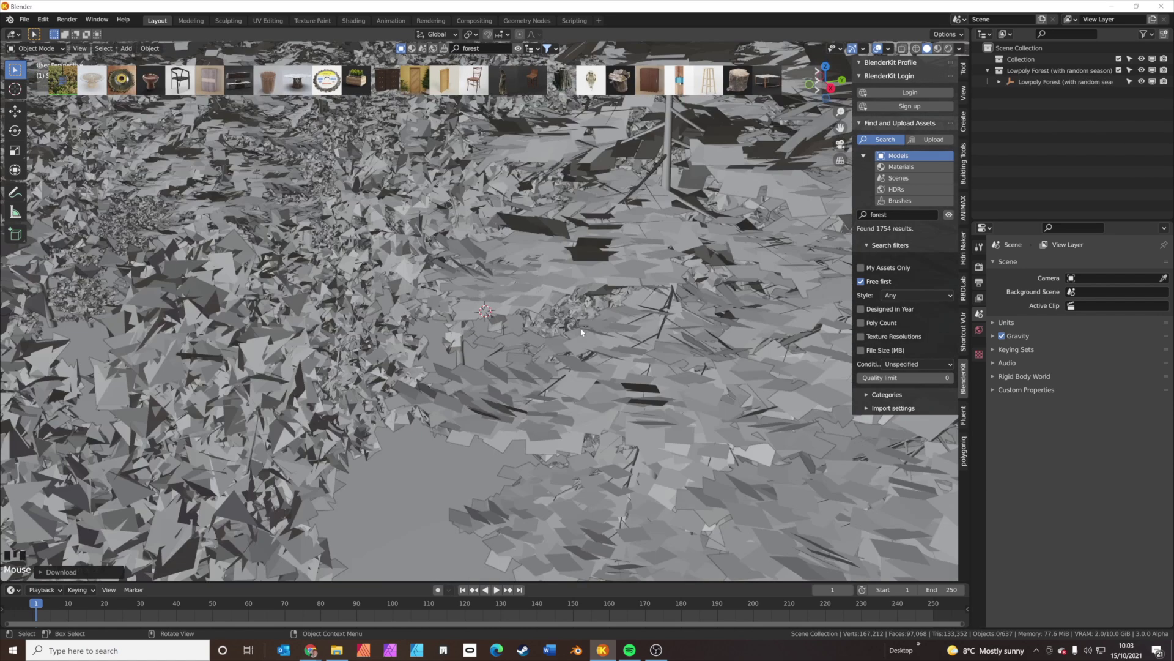
# Select the Lowpoly Forest and rotate it about X to roughly -8.7 degrees, checking from the side.
pyautogui.moveTo(542, 364); pyautogui.dragTo(553, 350)
pyautogui.moveTo(580, 347); pyautogui.dragTo(629, 419)
pyautogui.click(629, 419)
pyautogui.moveTo(635, 416); pyautogui.dragTo(575, 435)
pyautogui.scroll(-3)
pyautogui.moveTo(577, 439); pyautogui.dragTo(440, 437)
pyautogui.press('r')
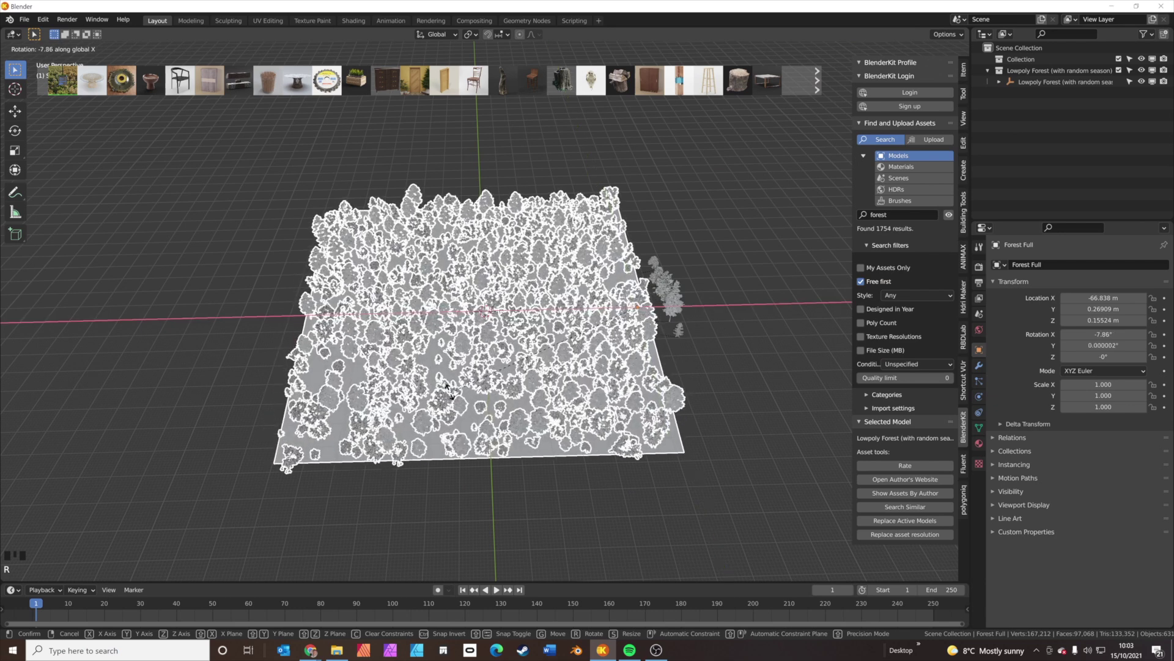
pyautogui.moveTo(414, 425); pyautogui.dragTo(566, 383)
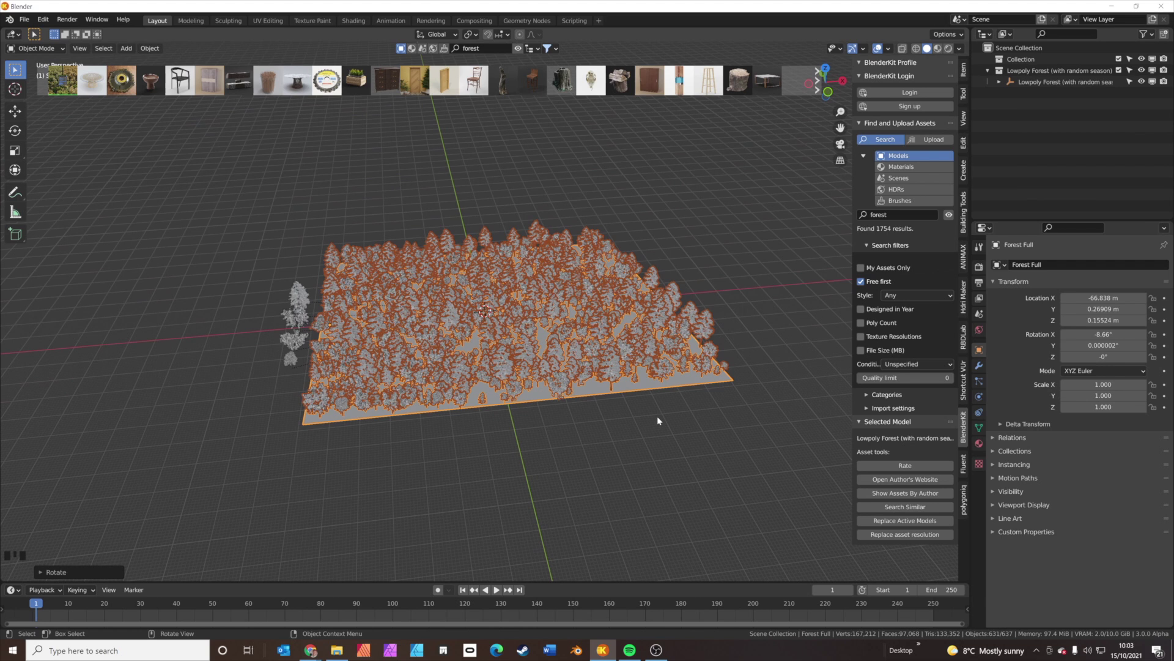
pyautogui.moveTo(556, 389); pyautogui.dragTo(545, 357)
# Add a camera, align it to a view high above the forest treetops and fly it into framing.
pyautogui.press('shift+a')
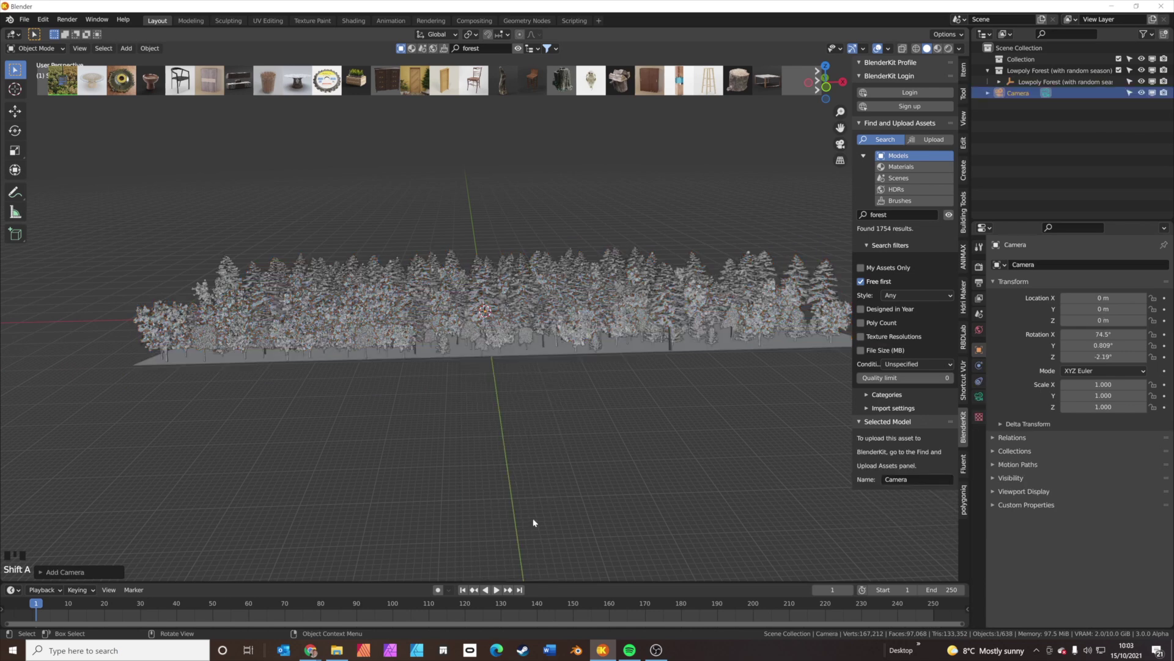
pyautogui.moveTo(554, 341); pyautogui.dragTo(520, 343)
pyautogui.moveTo(508, 310); pyautogui.dragTo(515, 304)
pyautogui.middleClick(515, 304)
pyautogui.moveTo(562, 306); pyautogui.dragTo(567, 291)
pyautogui.press('ctrl+alt+KP_0')
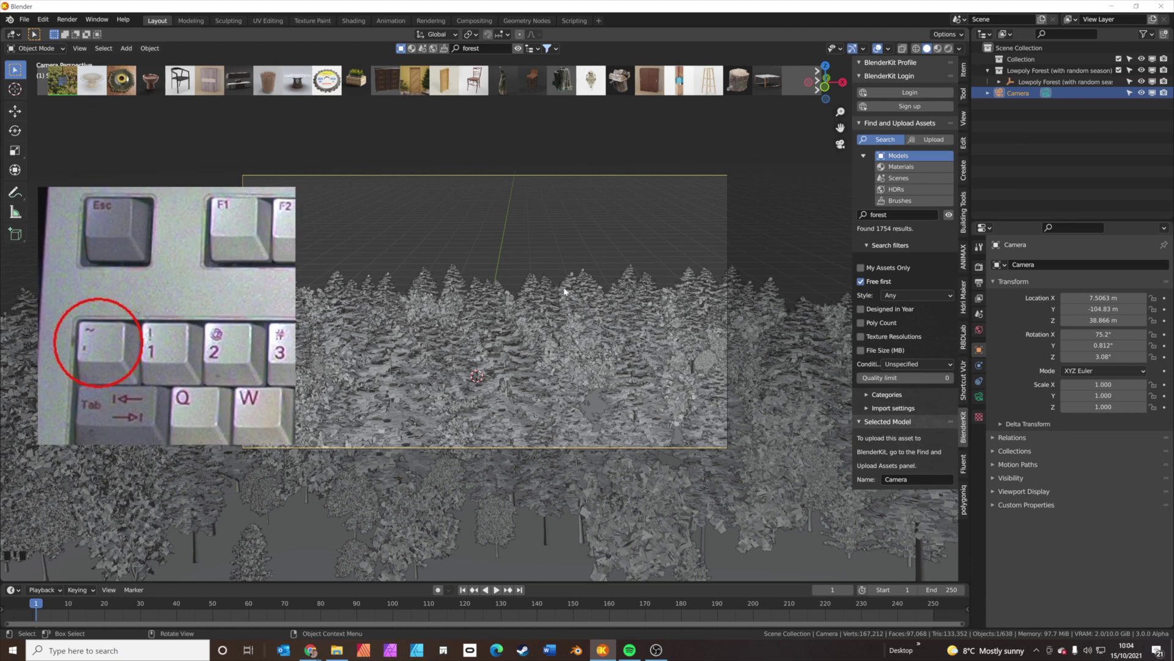
pyautogui.press('shift+`')
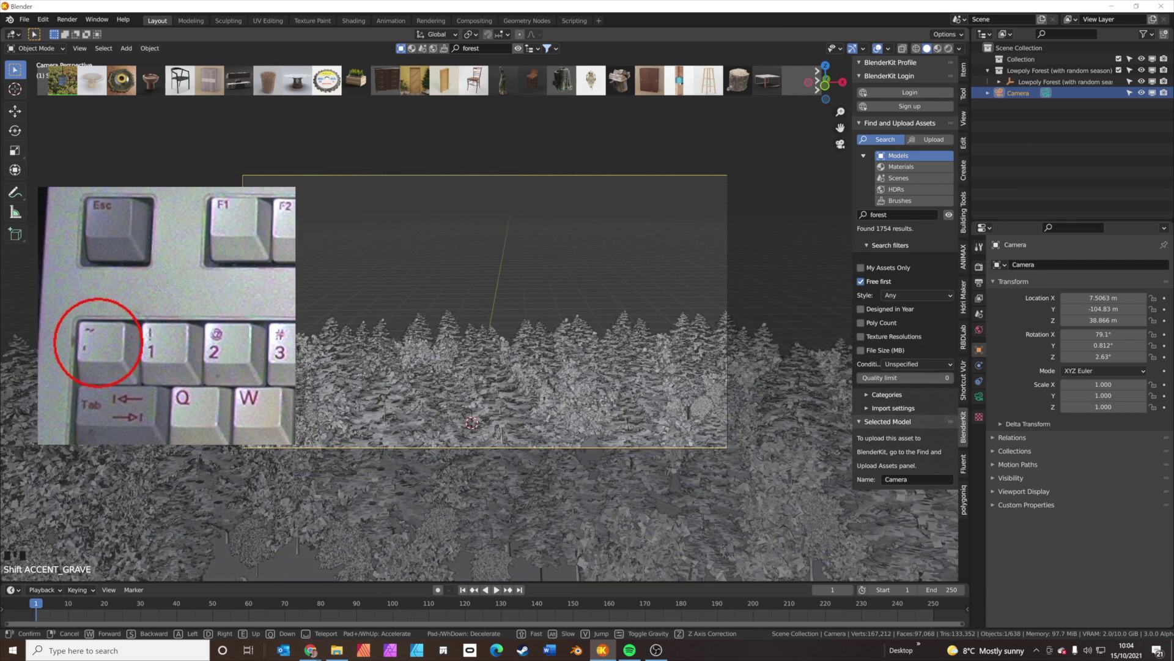
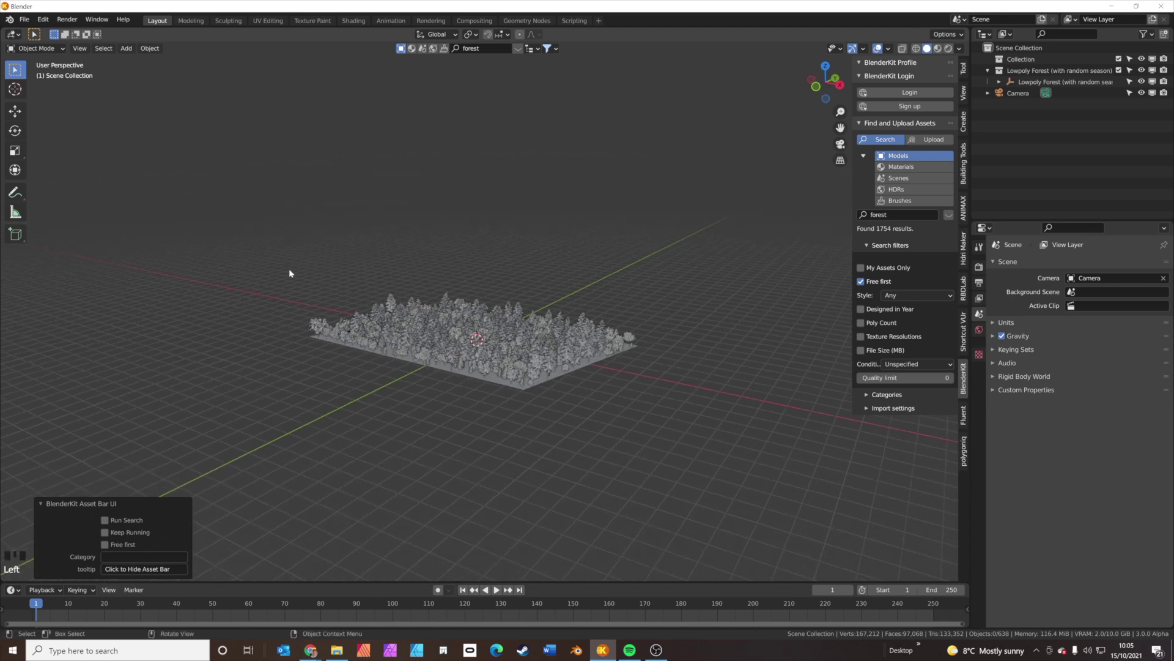
# Add a Landscape mesh with 512 by 512 subdivisions, a new seed and Noise Rocks noise.
pyautogui.press('shift+a')
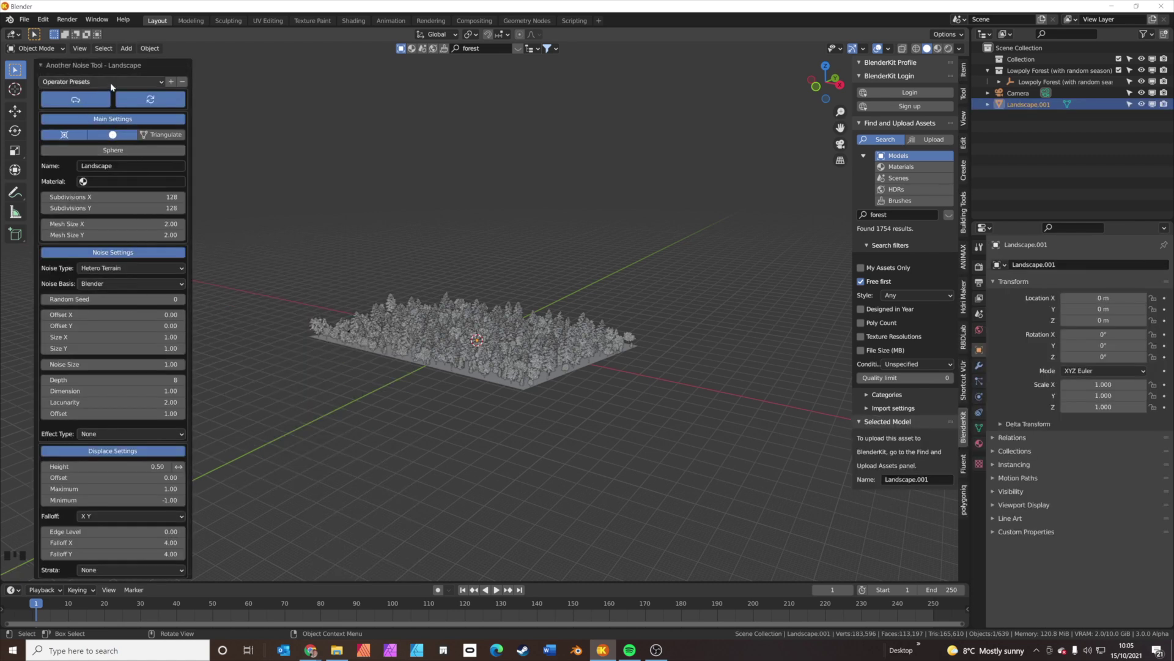
pyautogui.moveTo(43, 69); pyautogui.dragTo(145, 251)
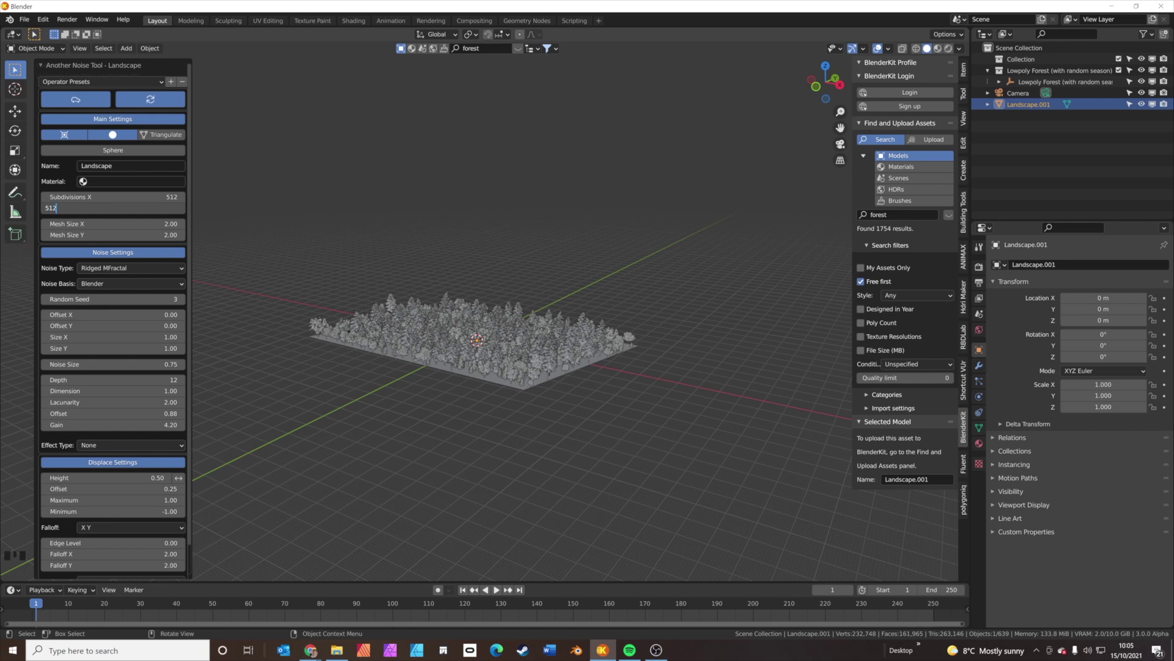
pyautogui.click(171, 268)
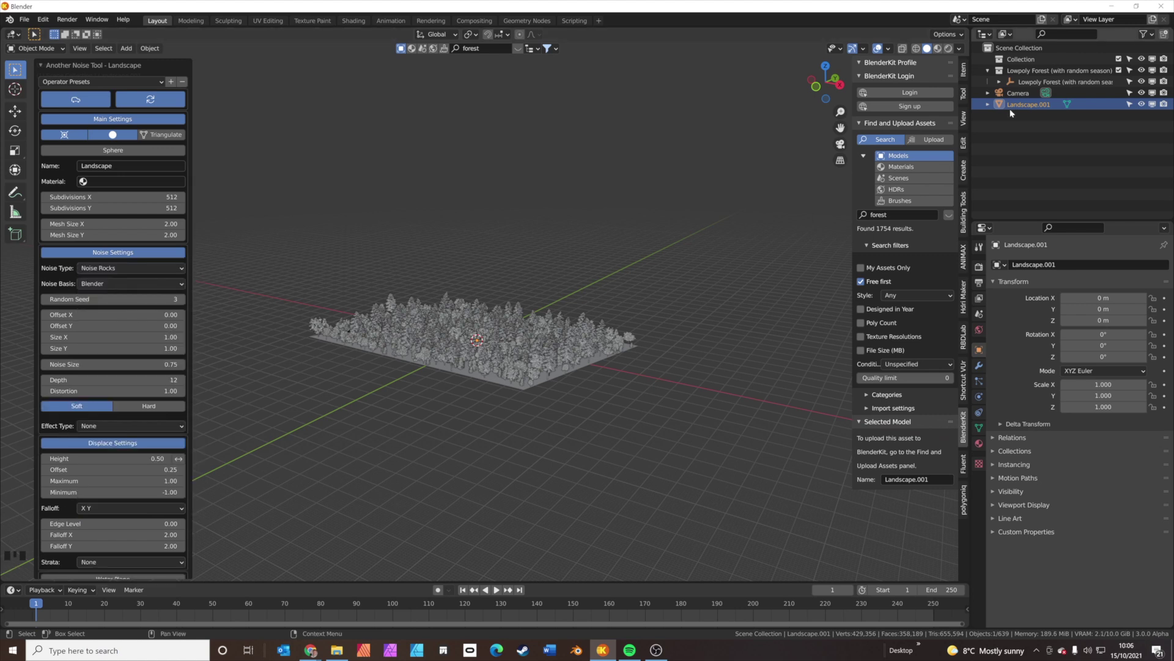
pyautogui.click(1011, 106)
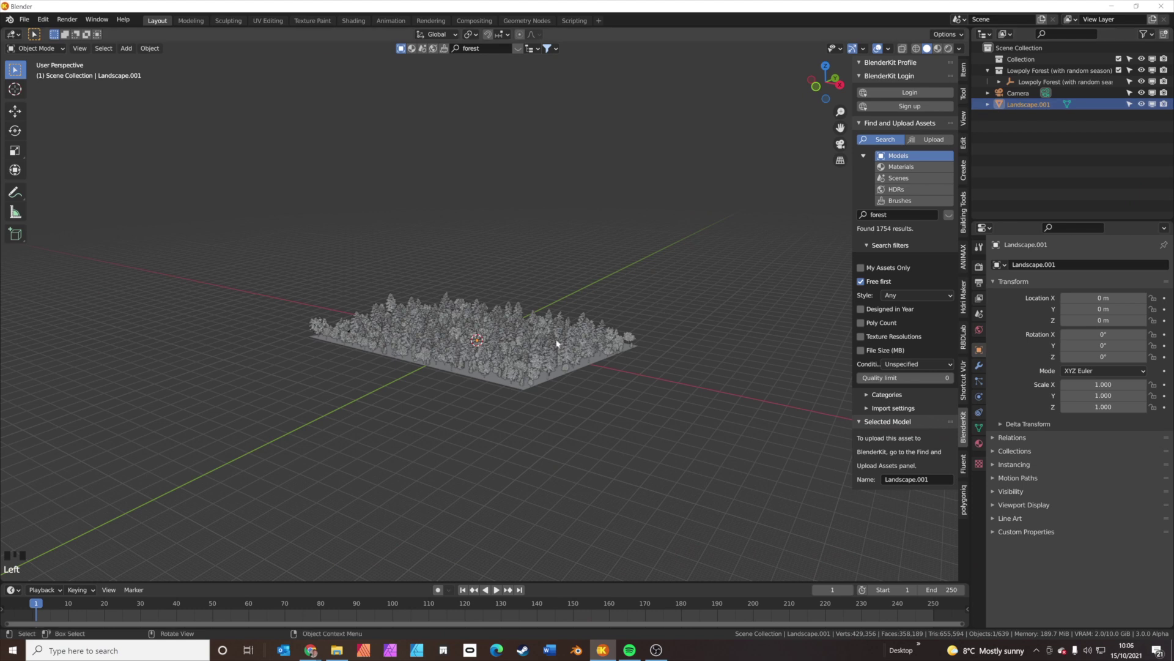
# Scale the Landscape.001 terrain 160 times into a large mountain.
pyautogui.scroll(3)
pyautogui.scroll(3)
pyautogui.scroll(-3)
pyautogui.press('s')
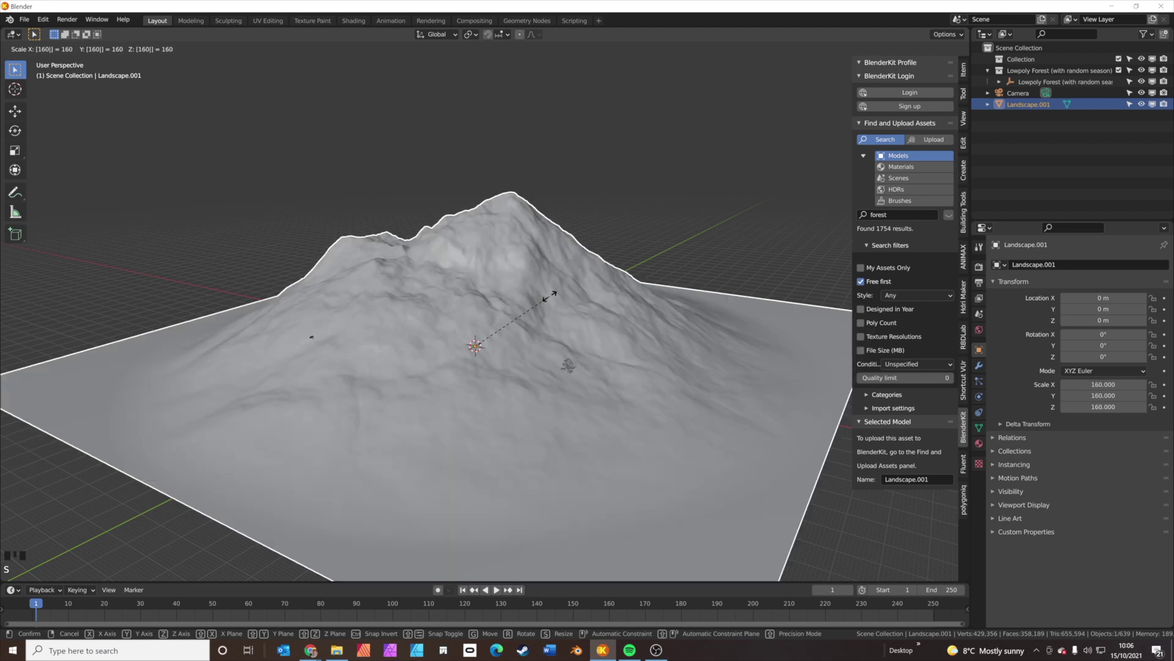
pyautogui.moveTo(545, 328); pyautogui.dragTo(533, 317)
pyautogui.click(533, 317)
pyautogui.click(611, 323)
# In top view, move the mountain away from the forest to its upper right.
pyautogui.press('KP_7')
pyautogui.scroll(-3)
pyautogui.press('g')
pyautogui.moveTo(623, 205); pyautogui.dragTo(340, 381)
# Add a second landscape, scale it to match the first and move it to the left.
pyautogui.press('shift+a')
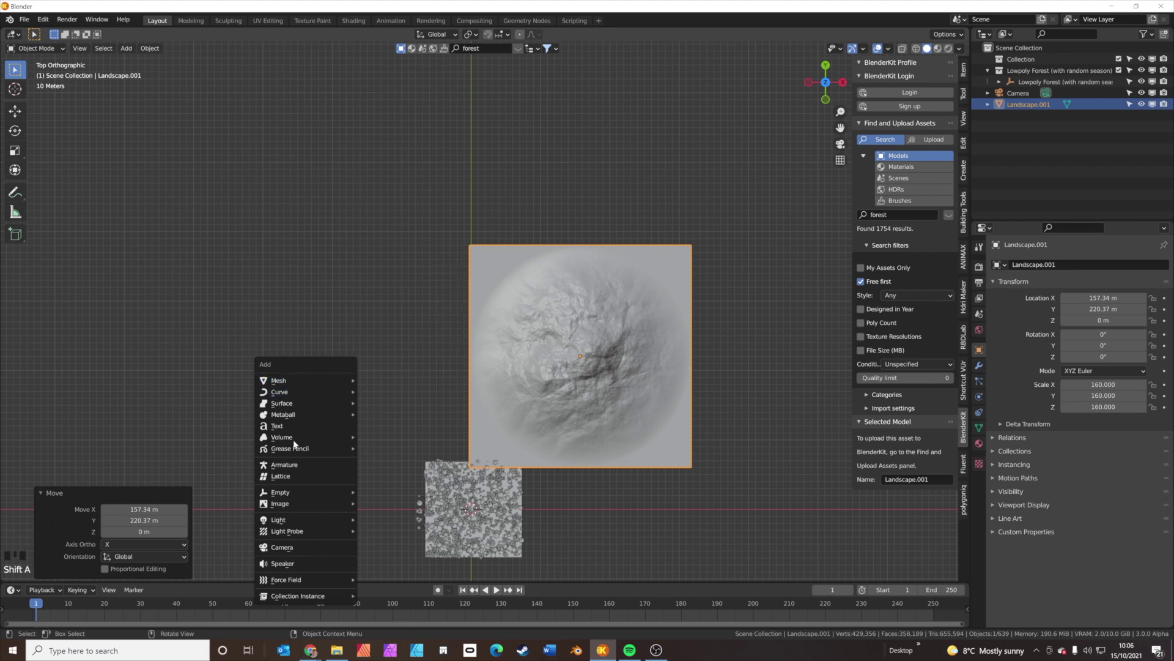
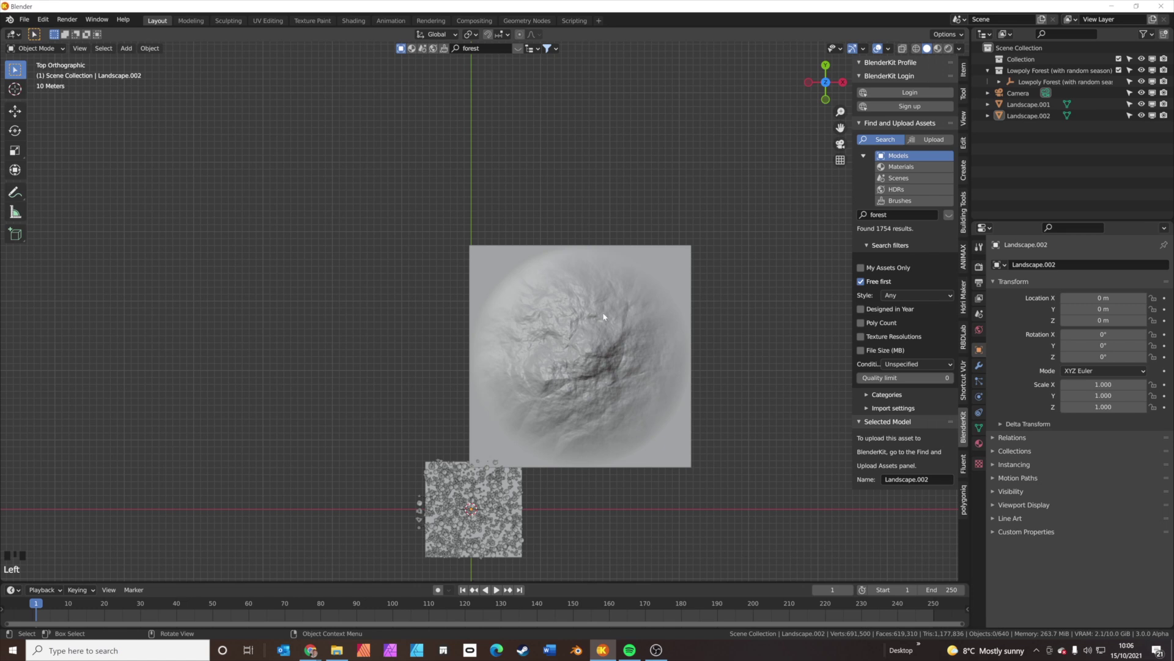
pyautogui.click(1034, 117)
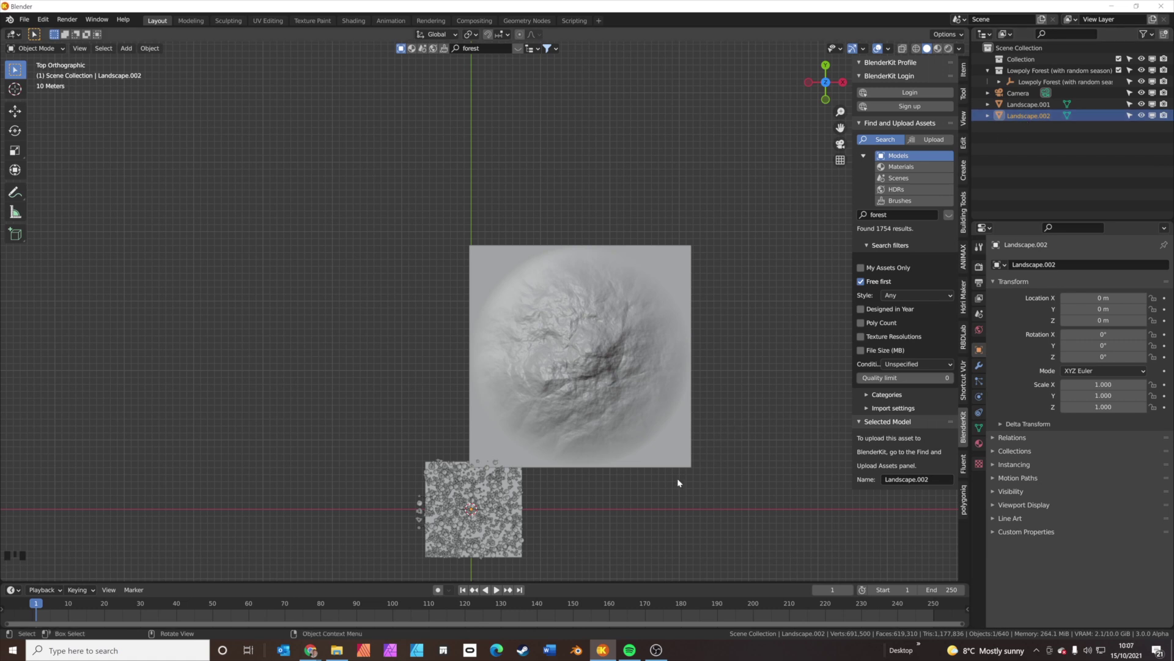
pyautogui.press('s')
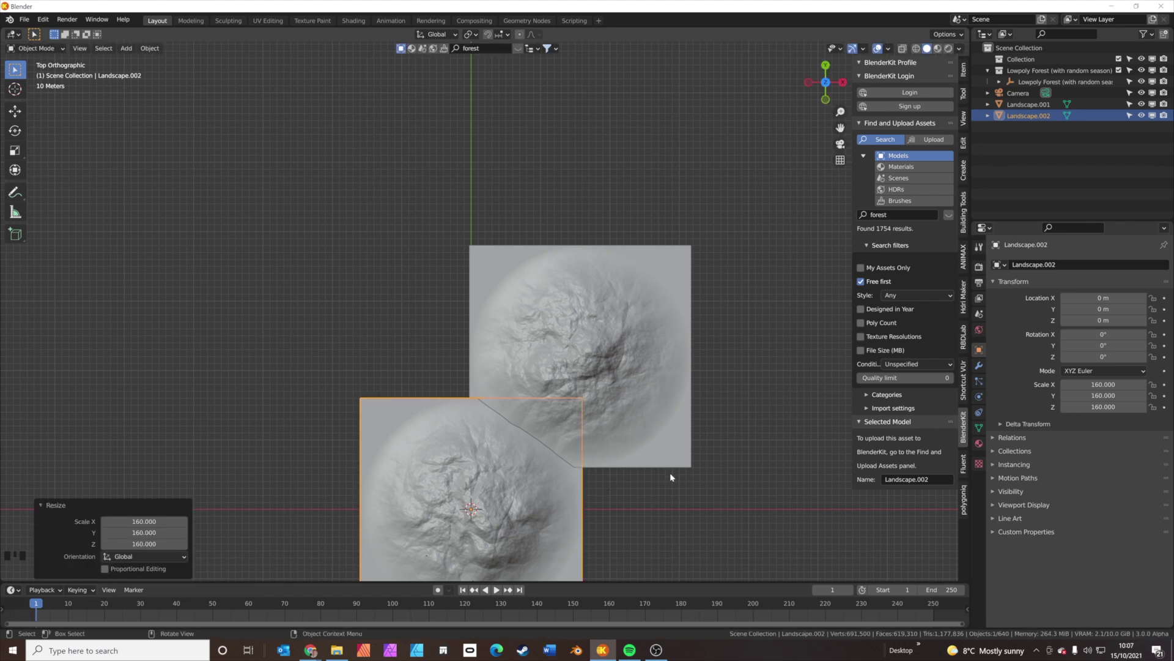
pyautogui.click(607, 494)
pyautogui.click(587, 494)
pyautogui.press('g')
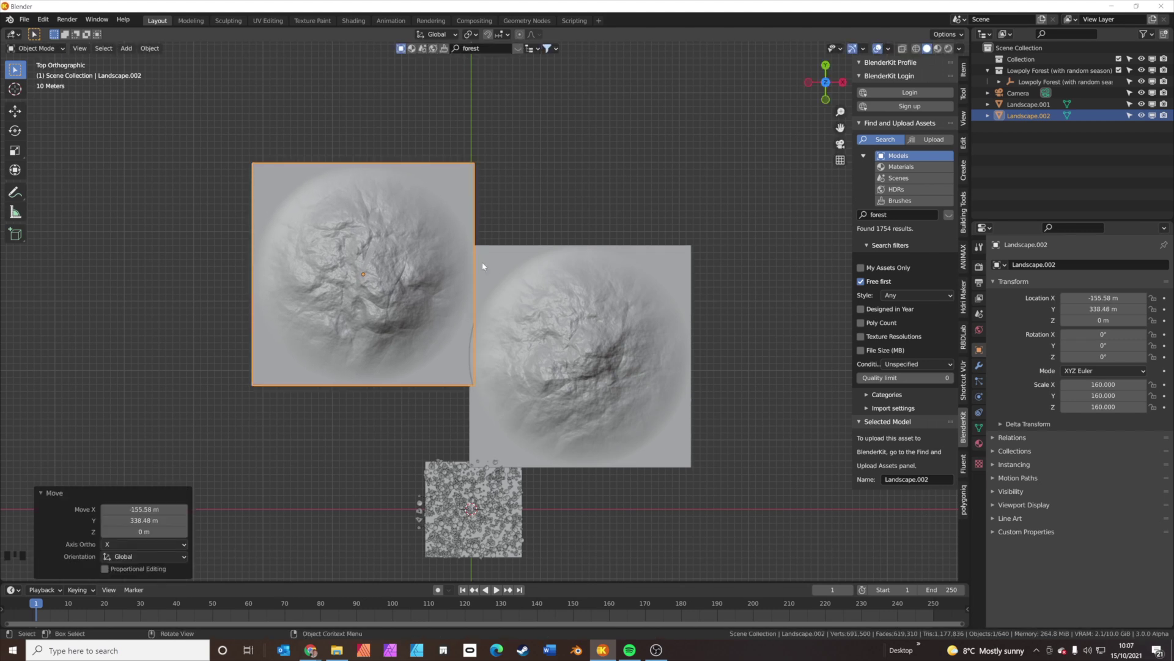
# Duplicate the first terrain and place the copy above the second tile.
pyautogui.click(584, 321)
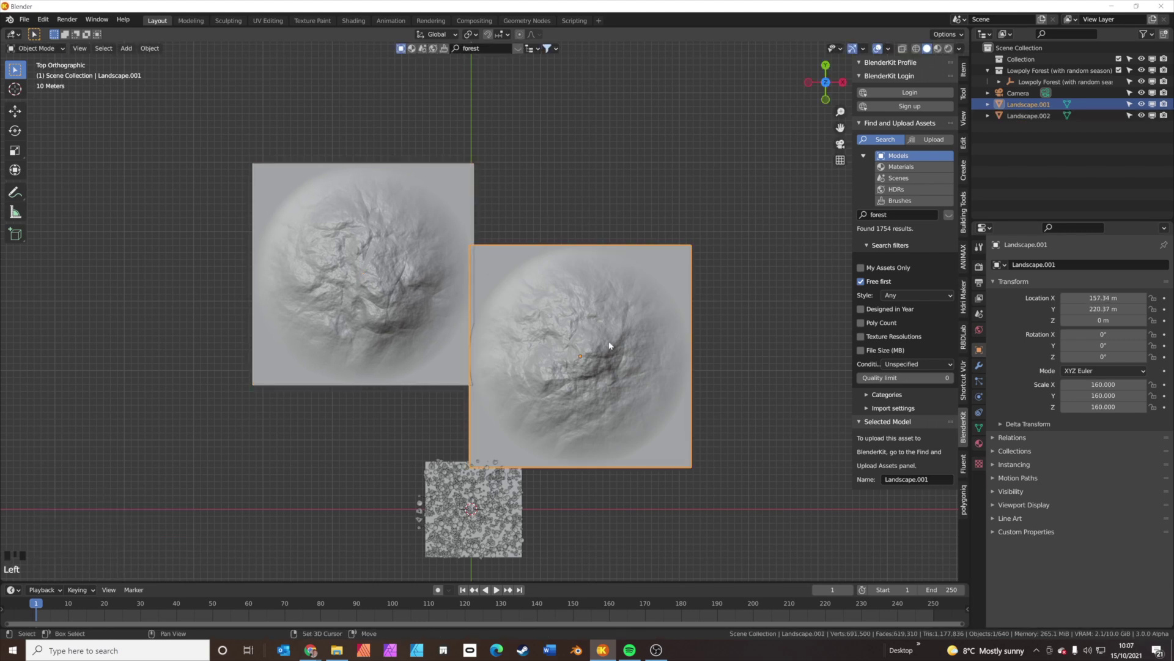
pyautogui.press('shift+d')
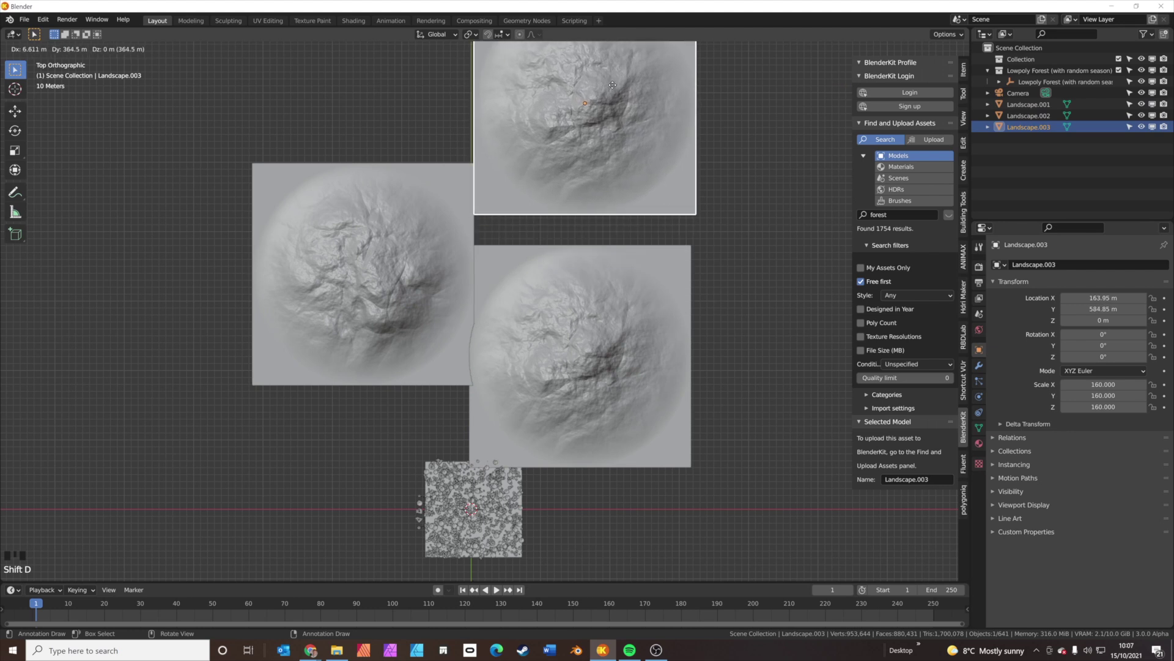
pyautogui.moveTo(596, 224); pyautogui.dragTo(666, 323)
pyautogui.click(666, 323)
pyautogui.press('d')
pyautogui.click(651, 270)
pyautogui.press('d')
pyautogui.press('g')
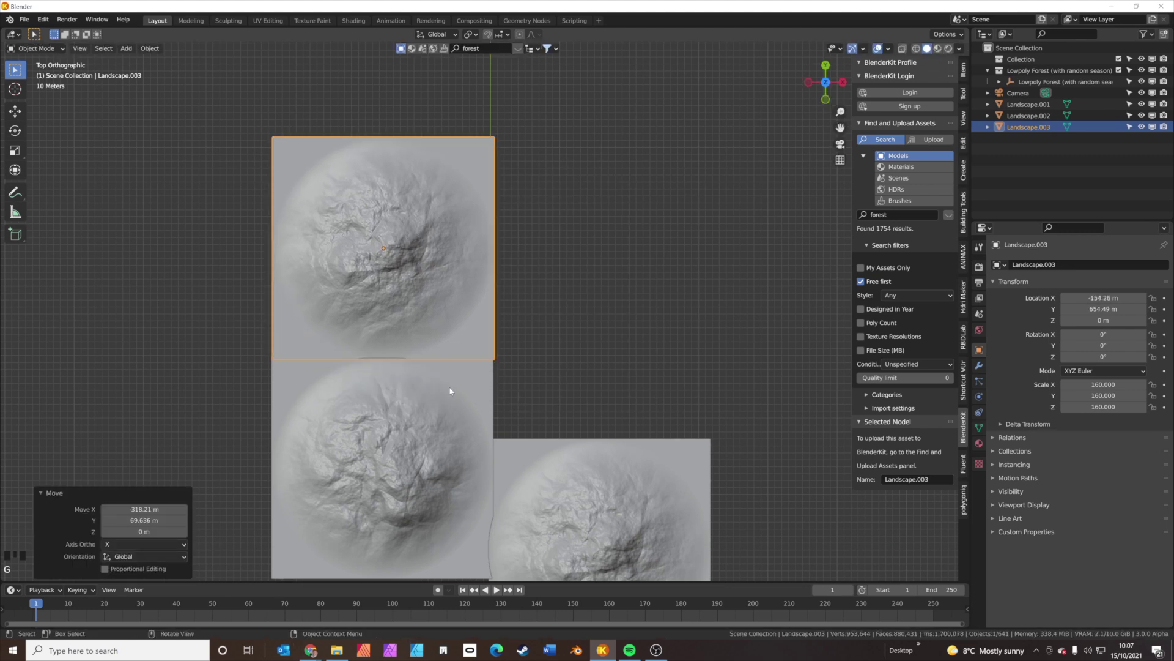
# Rotate the upper tile 90 degrees, duplicate the lower-left tile to the right and quarter-turn it.
pyautogui.click(441, 433)
pyautogui.click(439, 280)
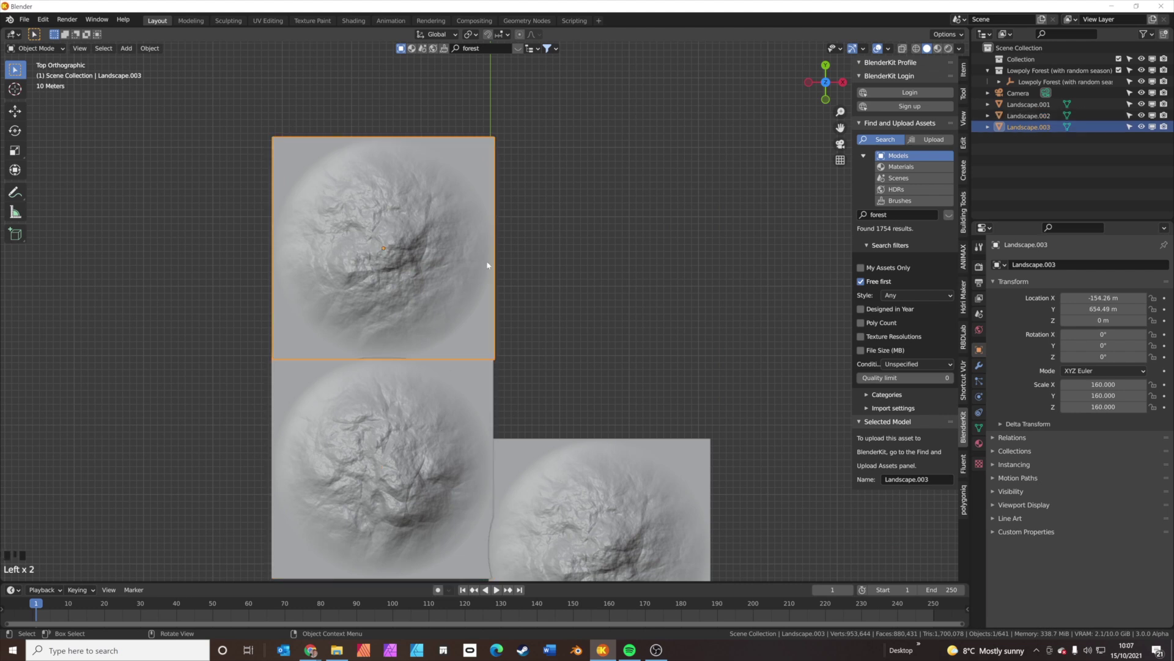
pyautogui.press('r')
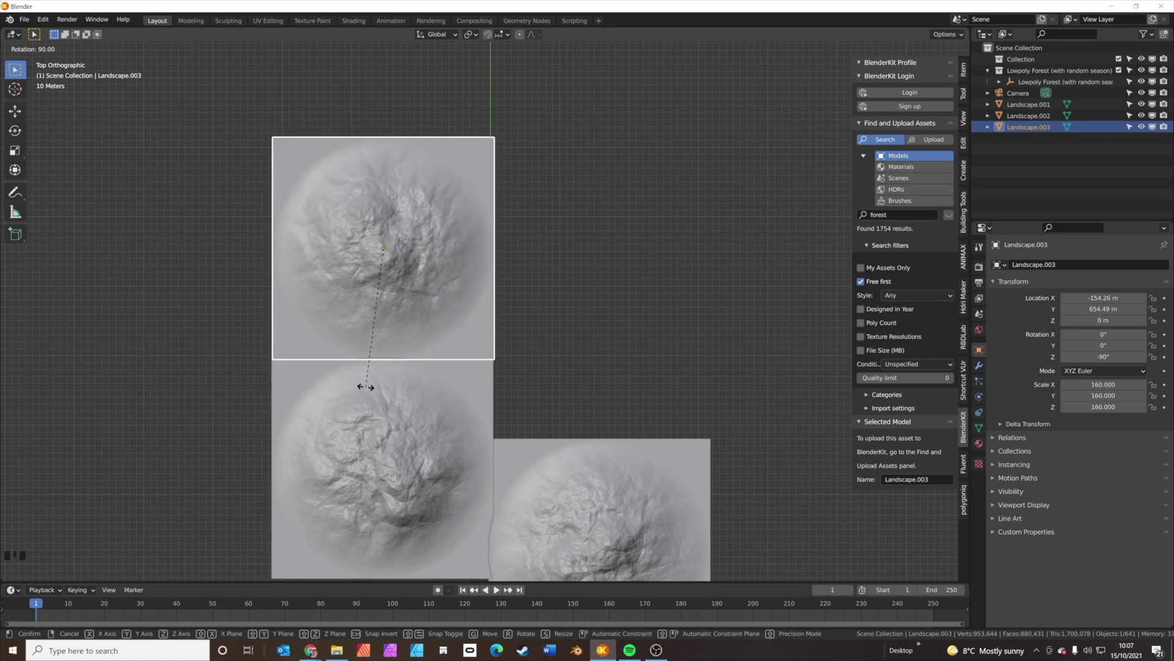
pyautogui.click(400, 441)
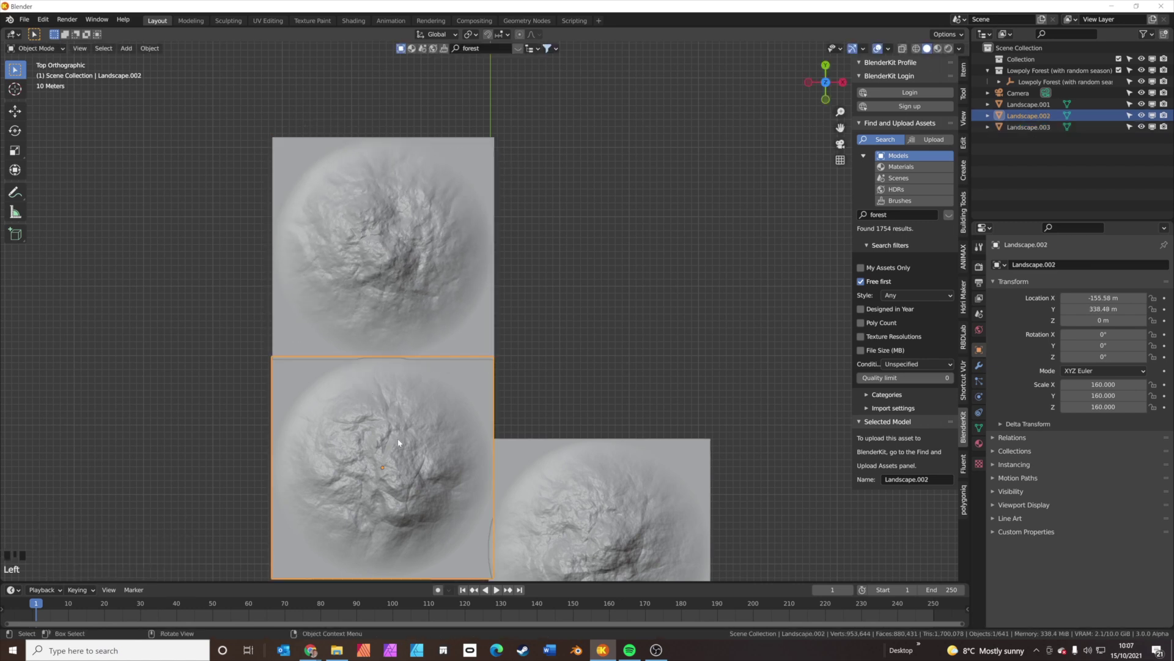
pyautogui.press('d')
pyautogui.press('shift+d')
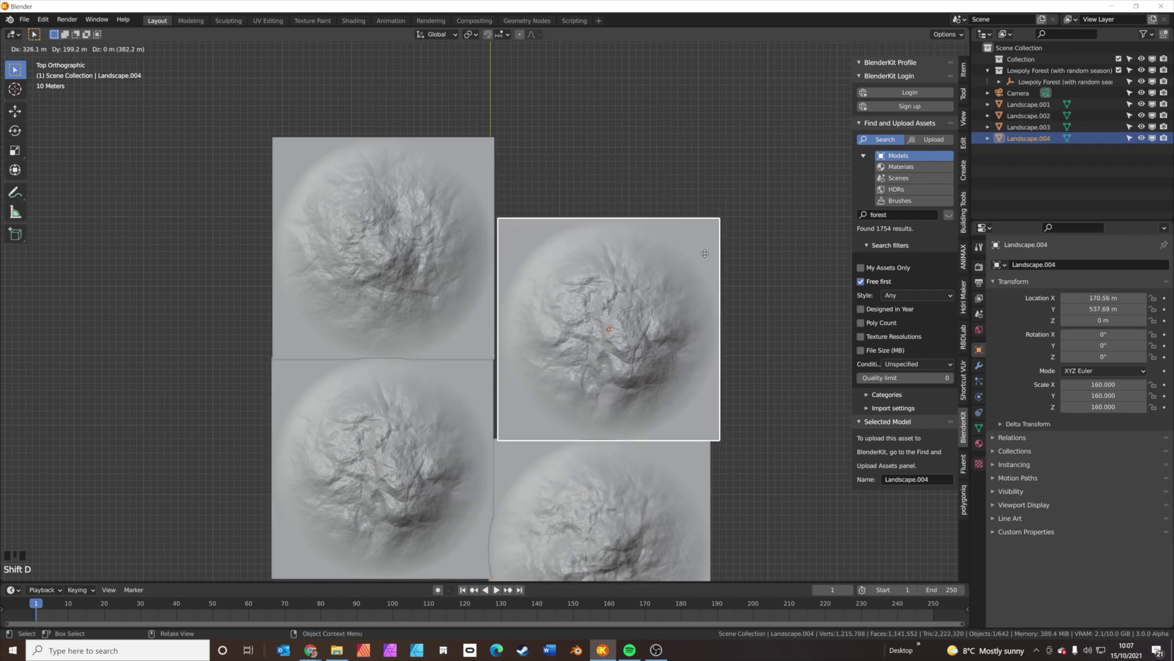
pyautogui.press('r')
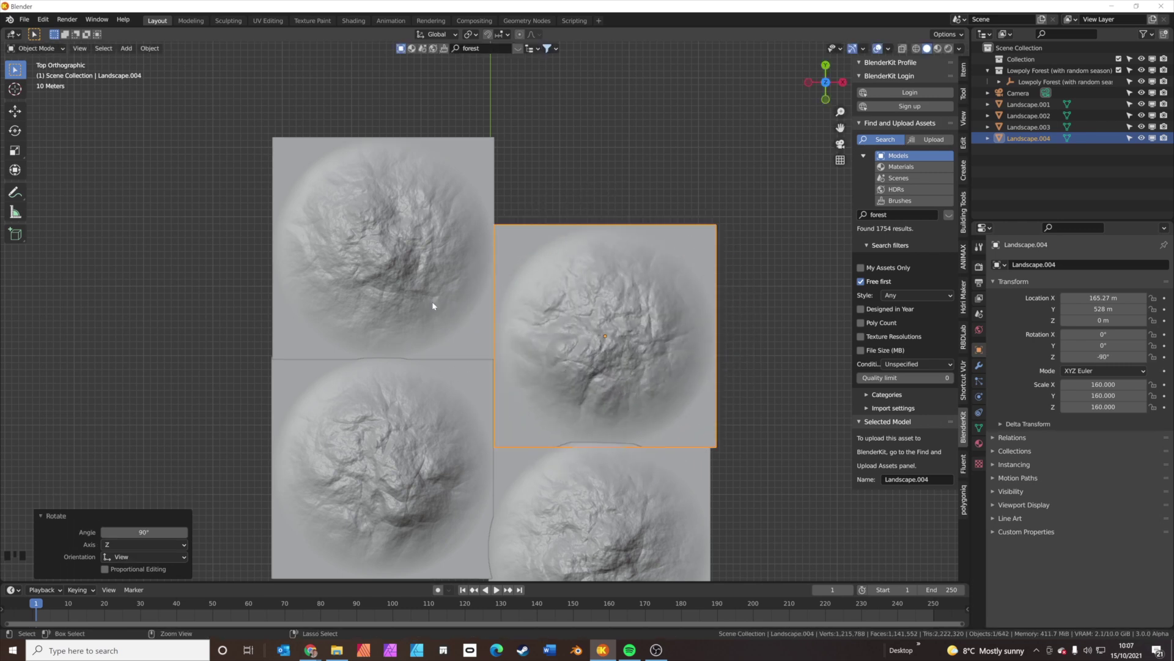
# Duplicate the right-hand tile beyond the top tile to complete five edge-to-edge mountains.
pyautogui.click(403, 433)
pyautogui.press('shift+d')
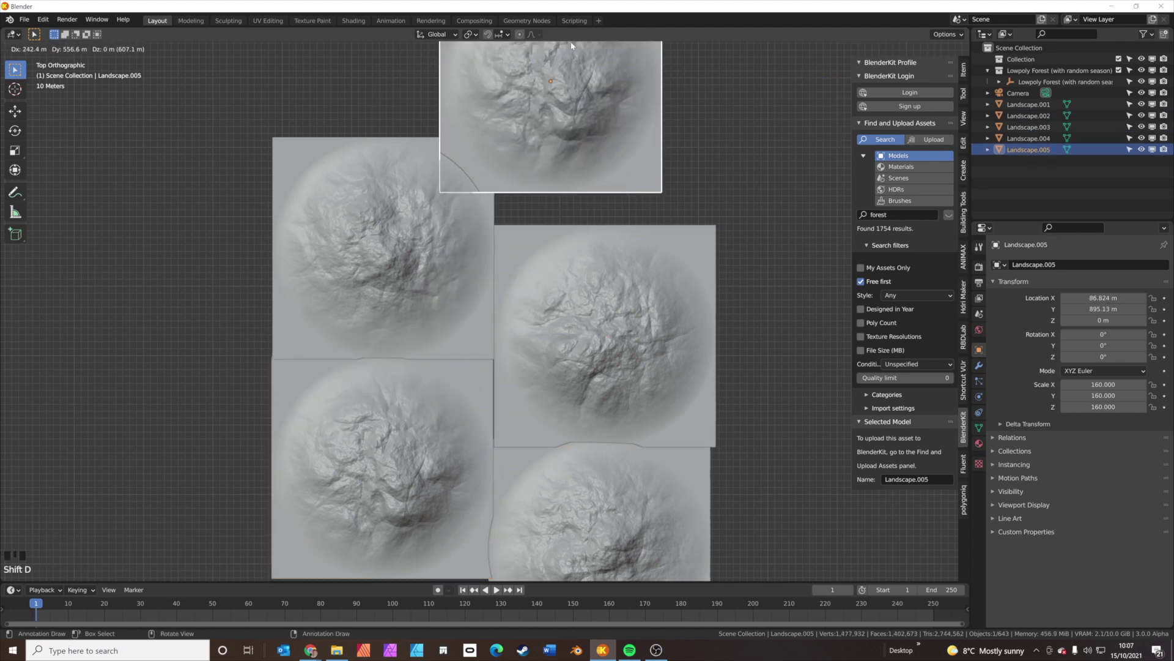
pyautogui.moveTo(638, 347); pyautogui.dragTo(555, 308)
pyautogui.middleClick(559, 301)
pyautogui.middleClick(553, 311)
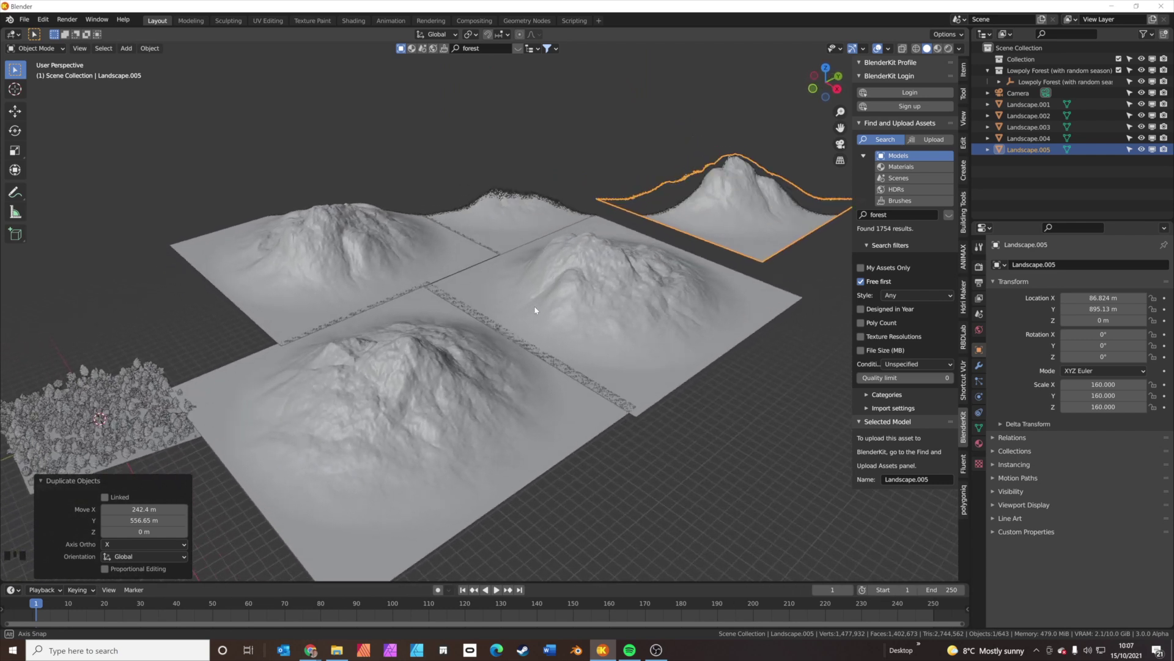
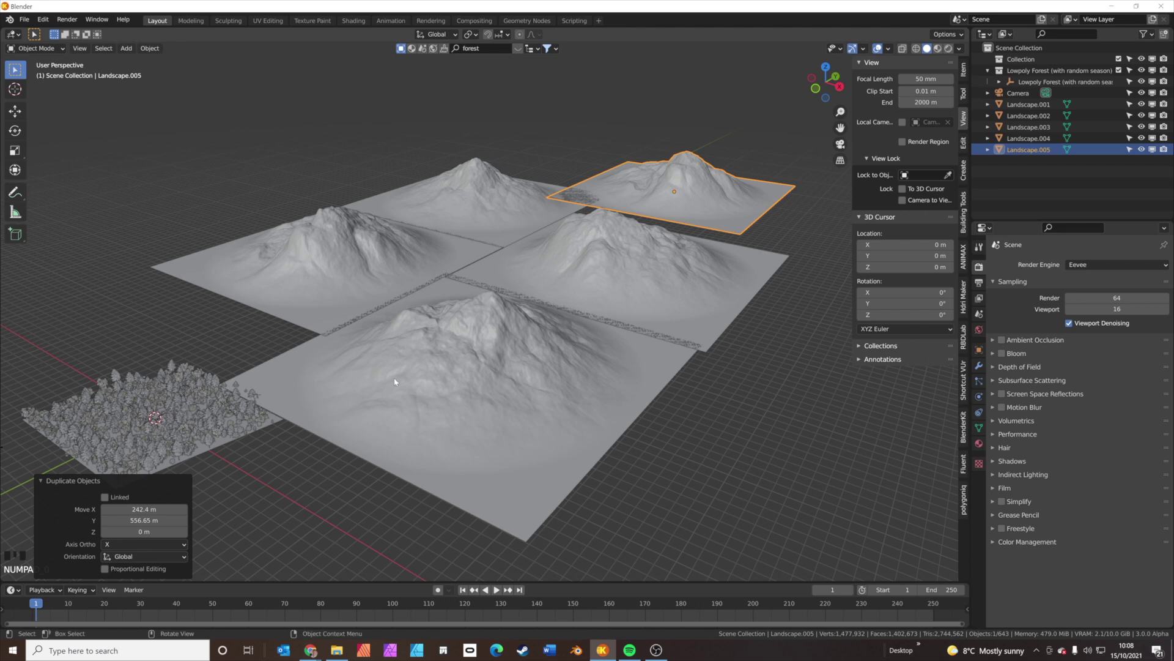
# Check the tiles through the camera and set the 3D cursor in the seam between mountains.
pyautogui.moveTo(679, 409); pyautogui.dragTo(676, 500)
pyautogui.click(676, 501)
pyautogui.press('KP_0')
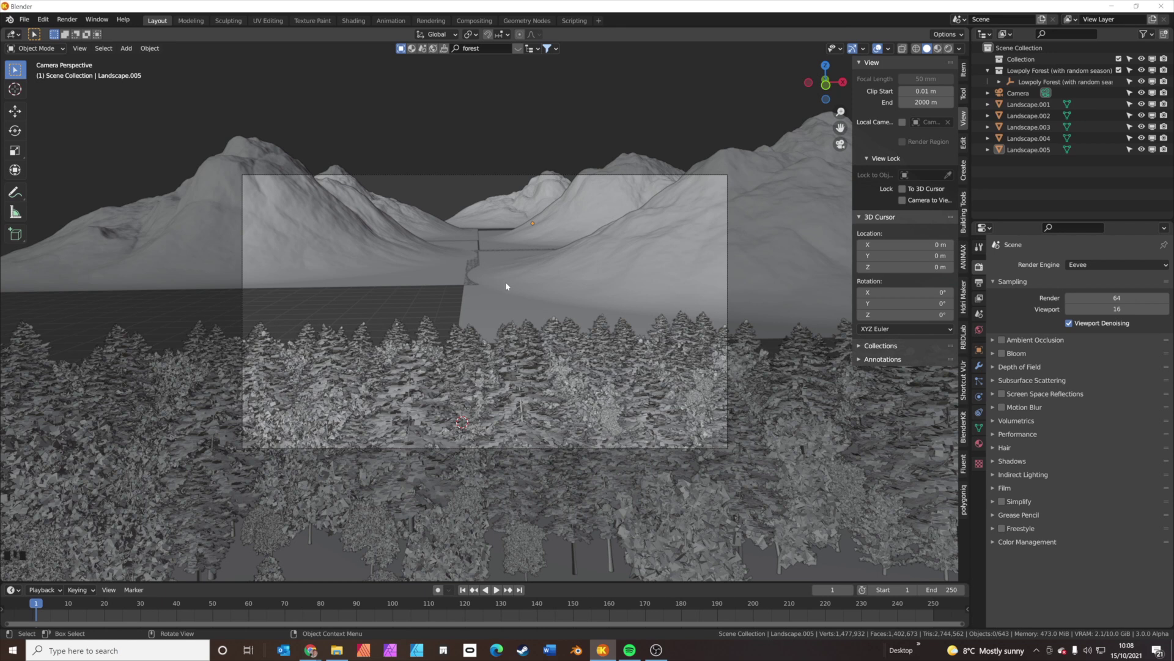
pyautogui.moveTo(510, 293); pyautogui.dragTo(473, 350)
pyautogui.rightClick(473, 350)
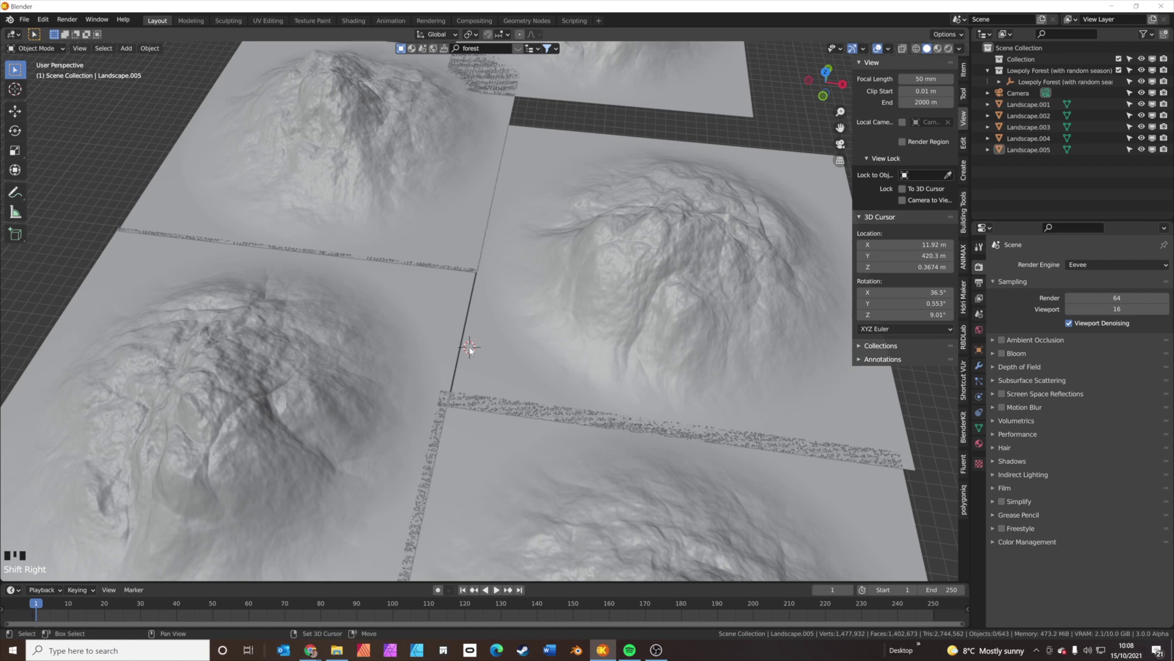
# Add a plane at the cursor, scale it up and rotate it to line up with the tiles.
pyautogui.press('shift+a')
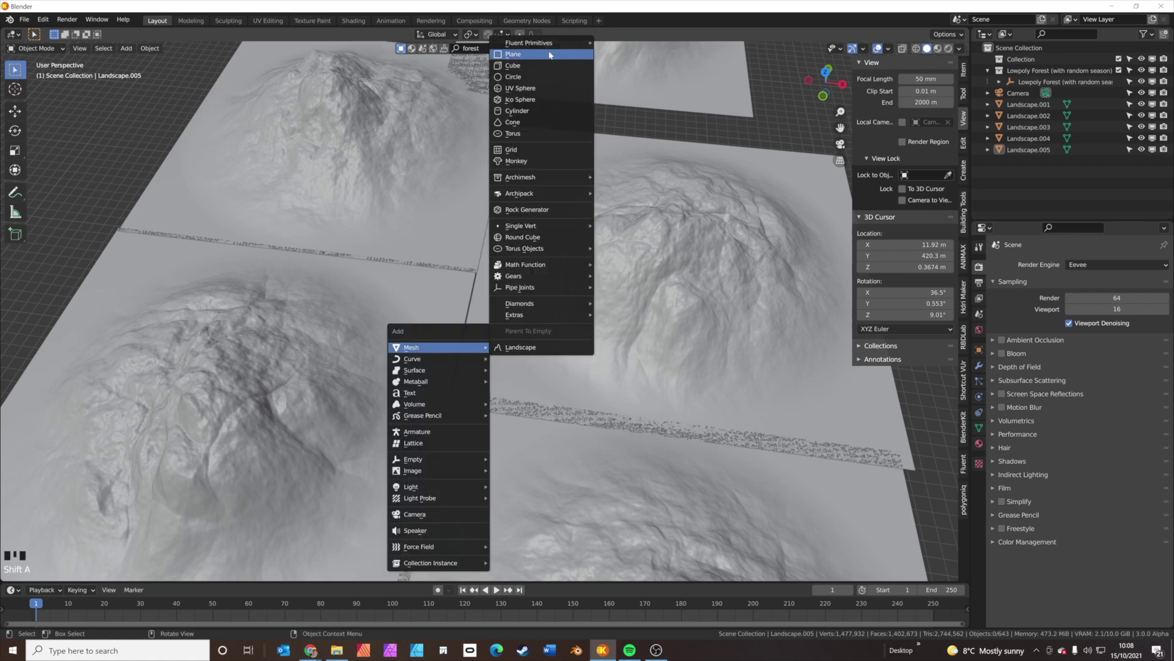
pyautogui.press('s')
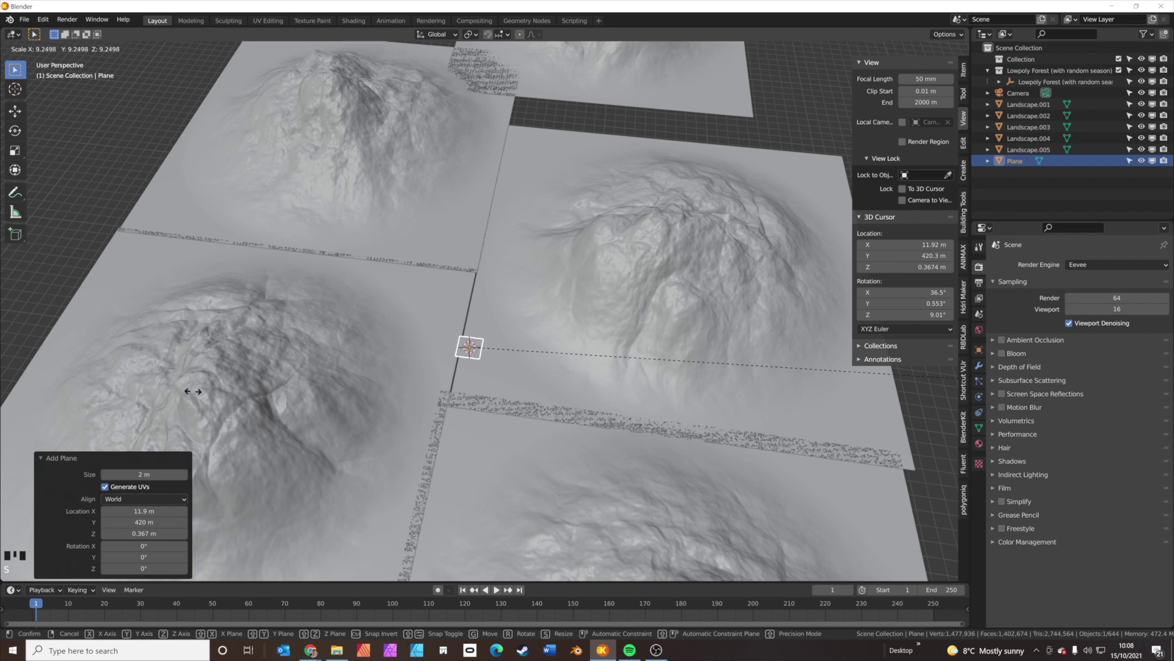
pyautogui.press('s')
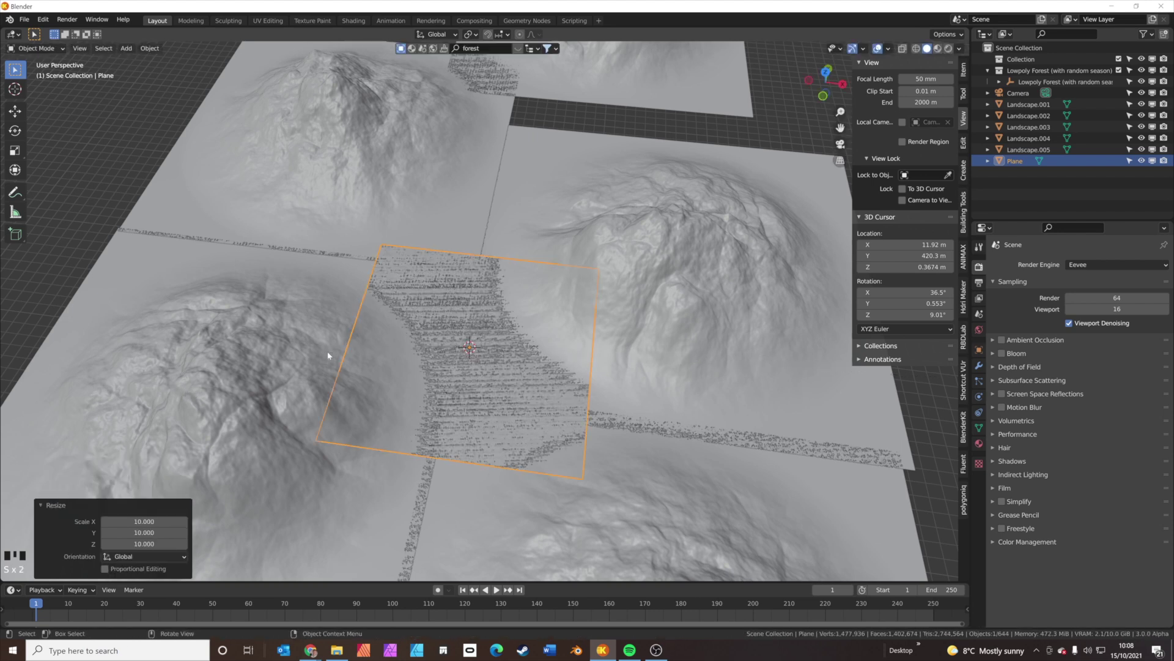
pyautogui.press('s')
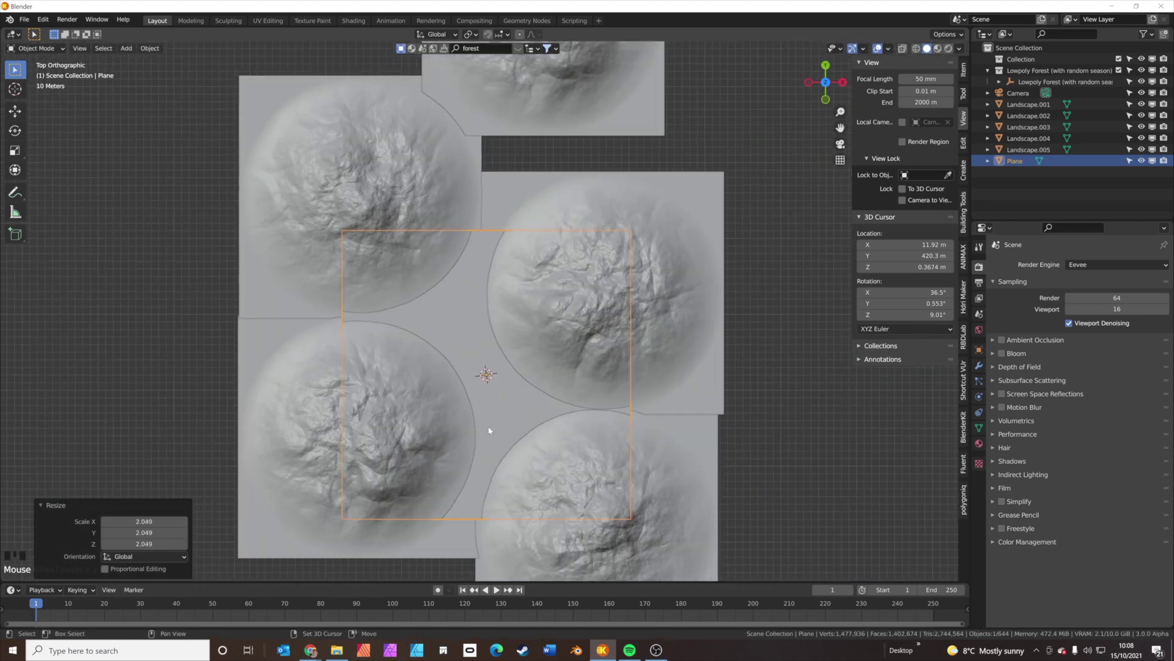
# In top view, stretch the plane along Y and move it over the valley as the lake surface.
pyautogui.moveTo(490, 389); pyautogui.dragTo(443, 291)
pyautogui.scroll(-3)
pyautogui.press('s')
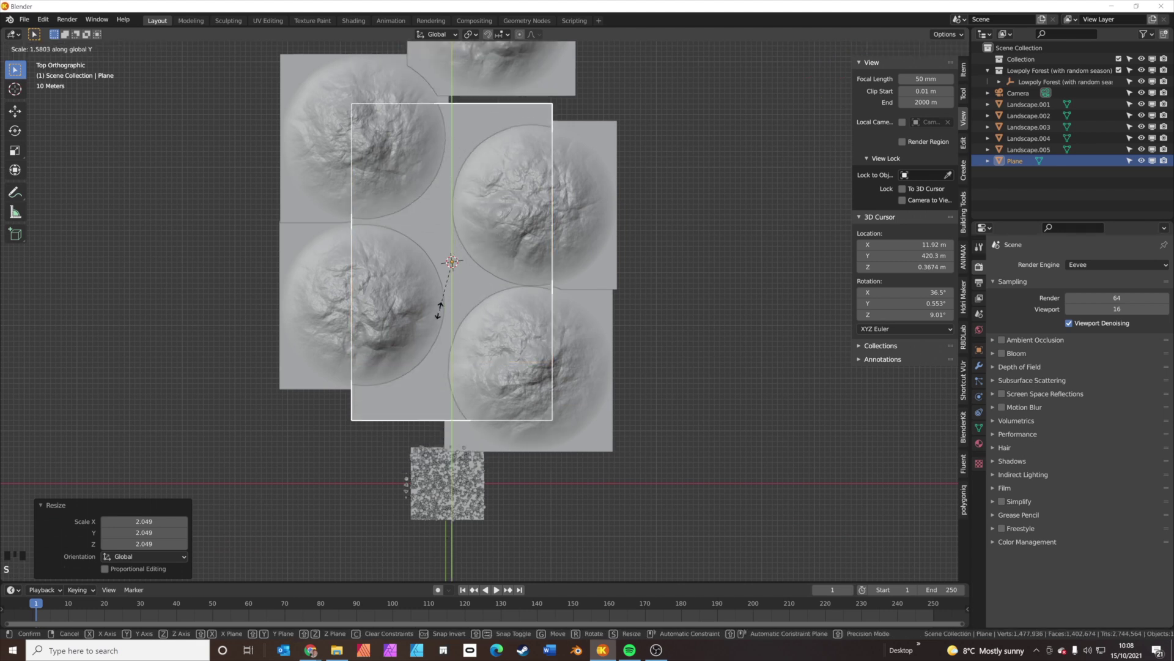
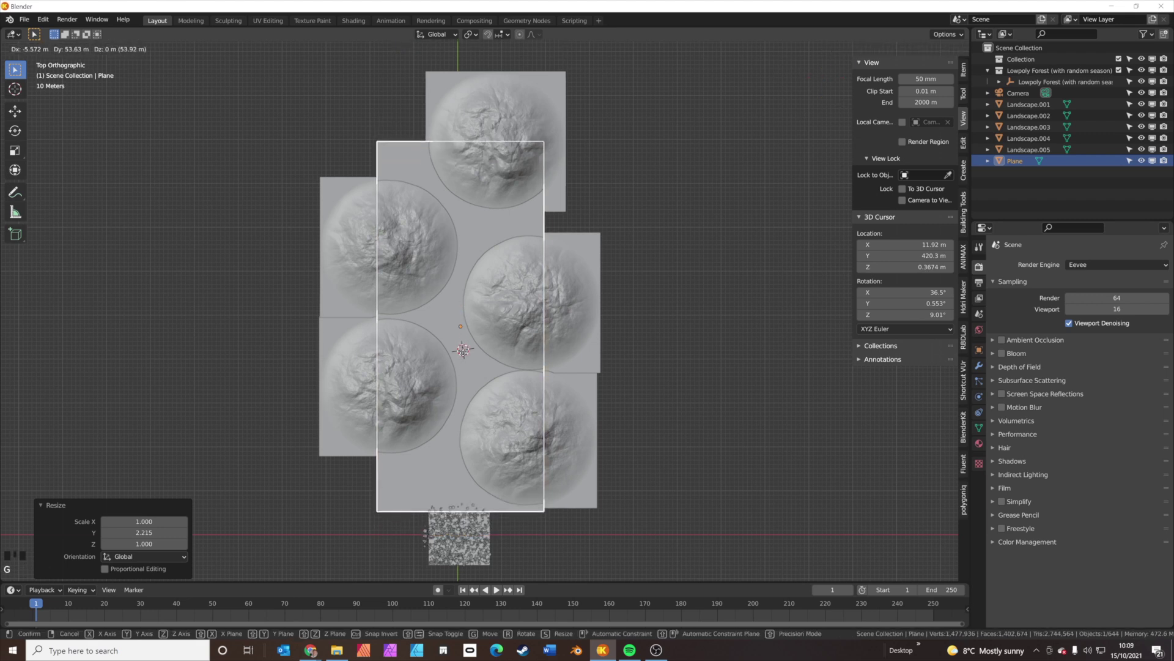
pyautogui.moveTo(445, 391); pyautogui.dragTo(583, 326)
pyautogui.moveTo(582, 303); pyautogui.dragTo(471, 360)
pyautogui.moveTo(495, 421); pyautogui.dragTo(611, 438)
# From the side view, select Forest Full and raise it along Z to sit on the ground.
pyautogui.press('KP_3')
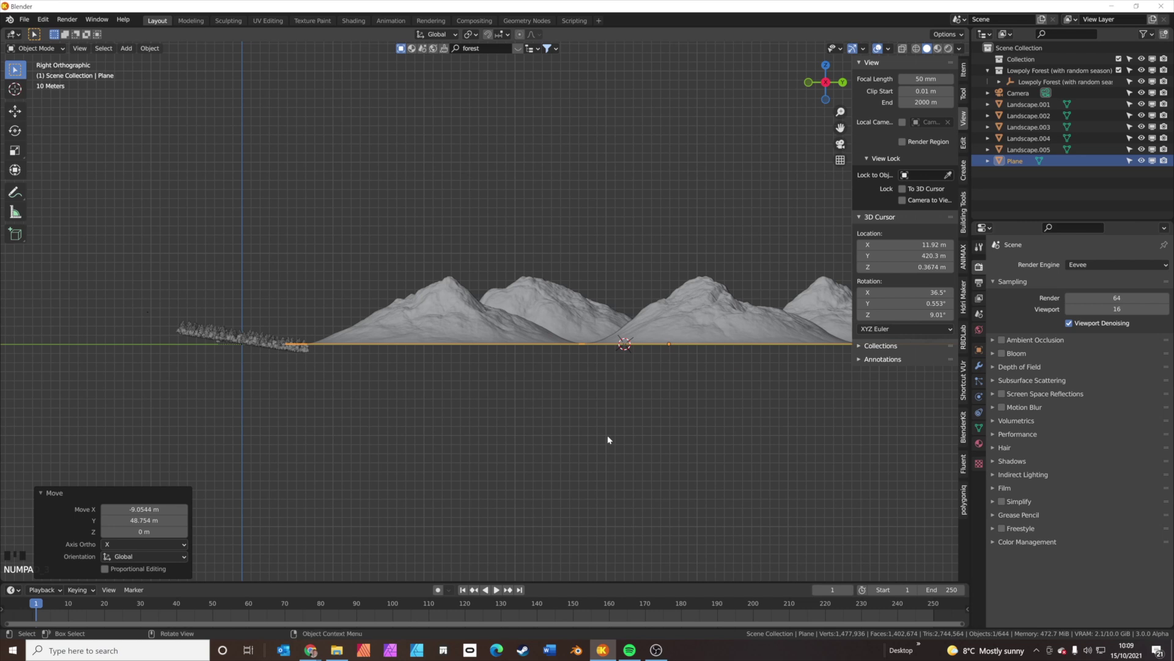
pyautogui.press('ctrl+KP_3')
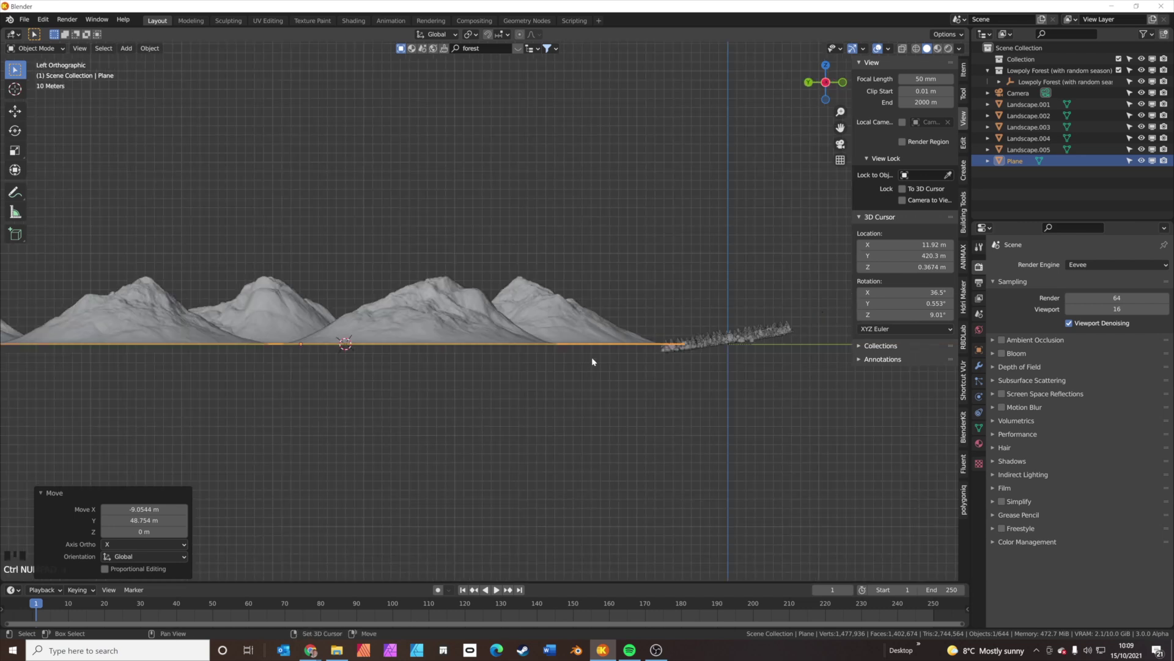
pyautogui.moveTo(607, 358); pyautogui.dragTo(555, 367)
pyautogui.click(635, 416)
pyautogui.click(668, 416)
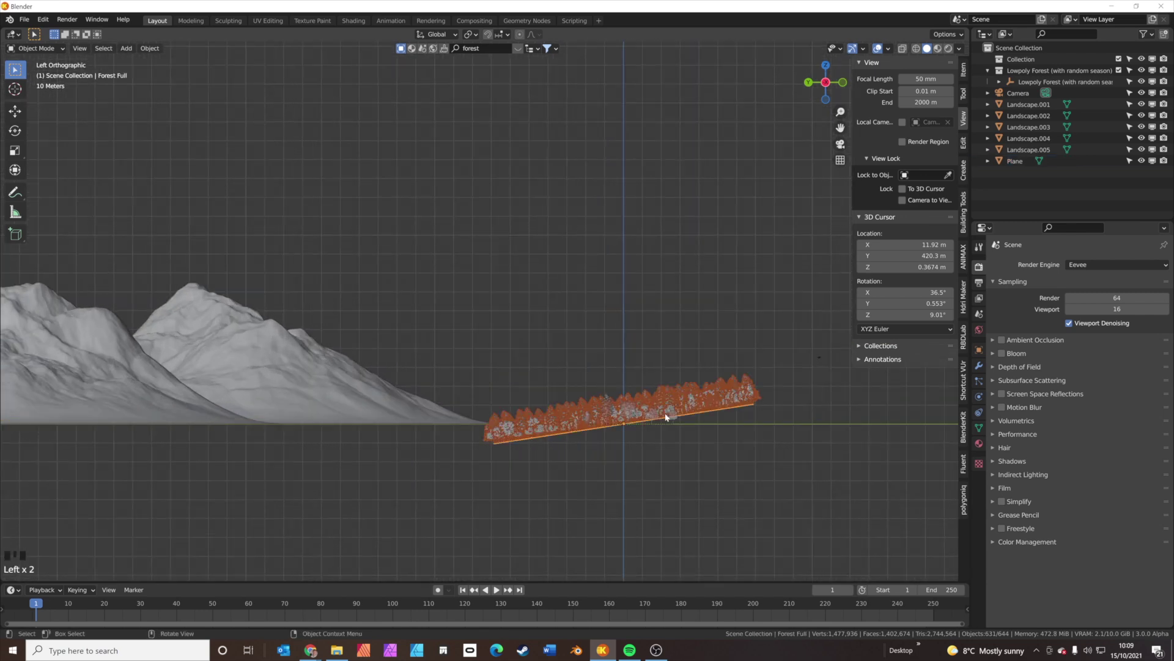
pyautogui.press('g')
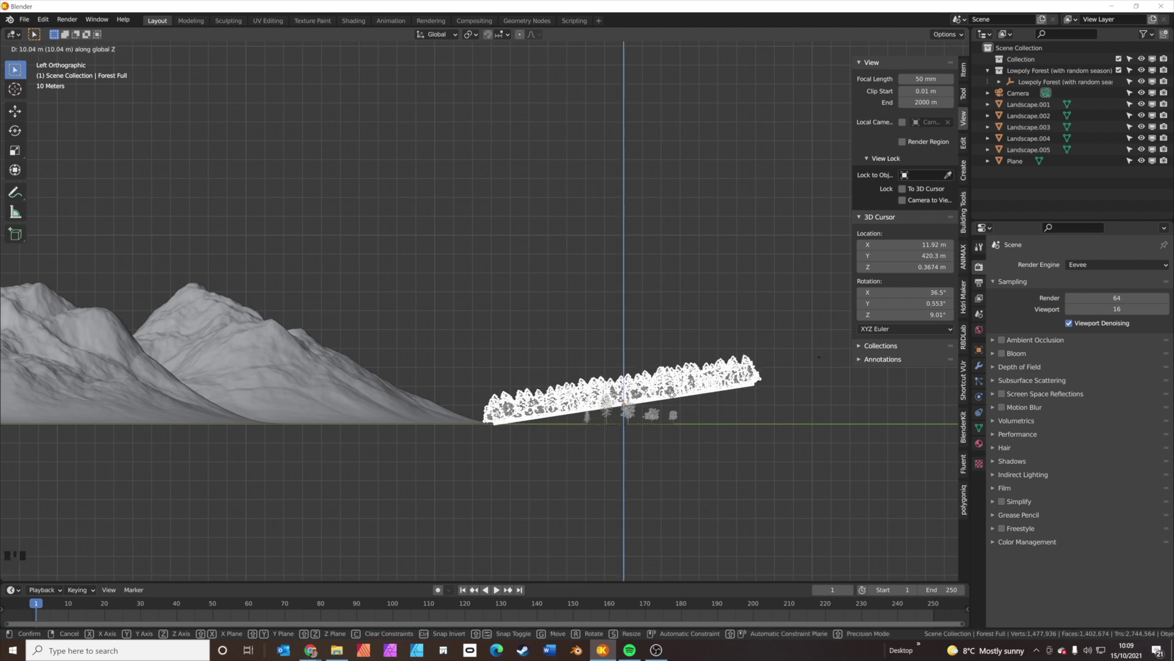
pyautogui.moveTo(650, 415); pyautogui.dragTo(551, 448)
# Save the scene as Bob Ross Tutorial.blend and look through the camera.
pyautogui.moveTo(475, 434); pyautogui.dragTo(557, 349)
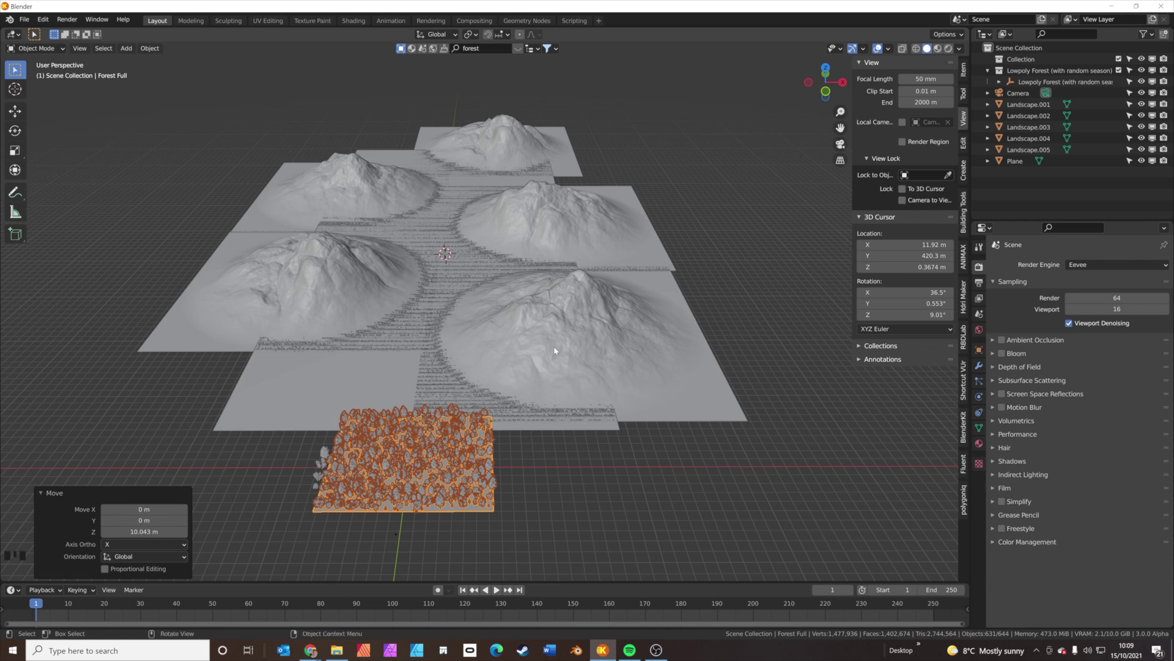
pyautogui.press('ctrl+s')
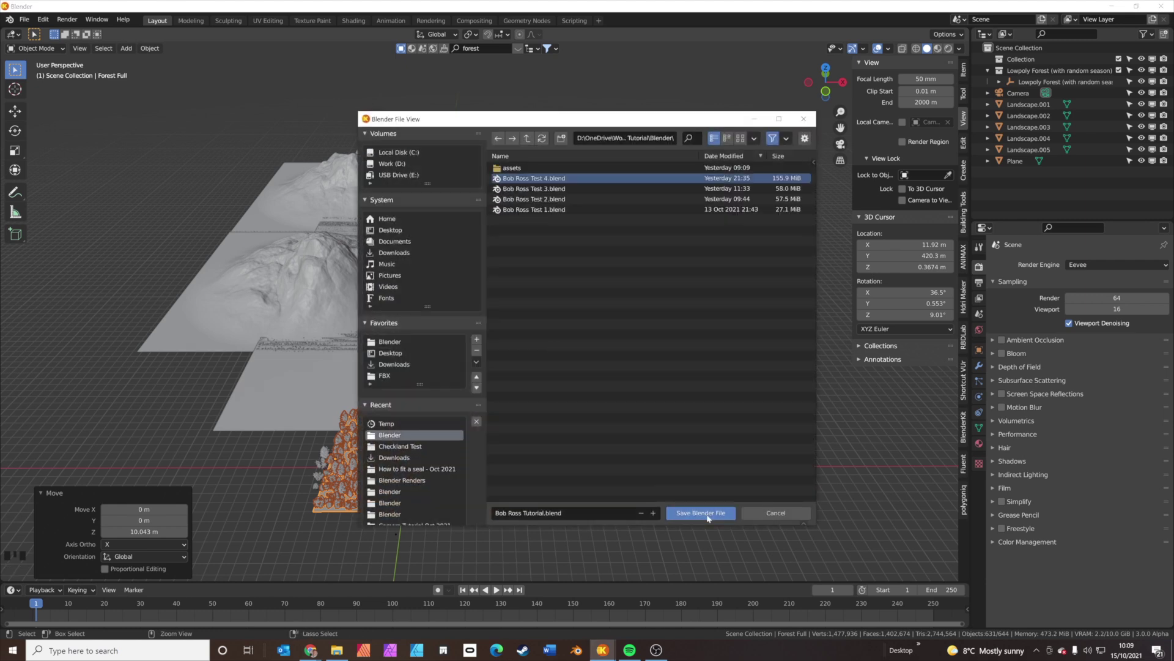
pyautogui.press('KP_0')
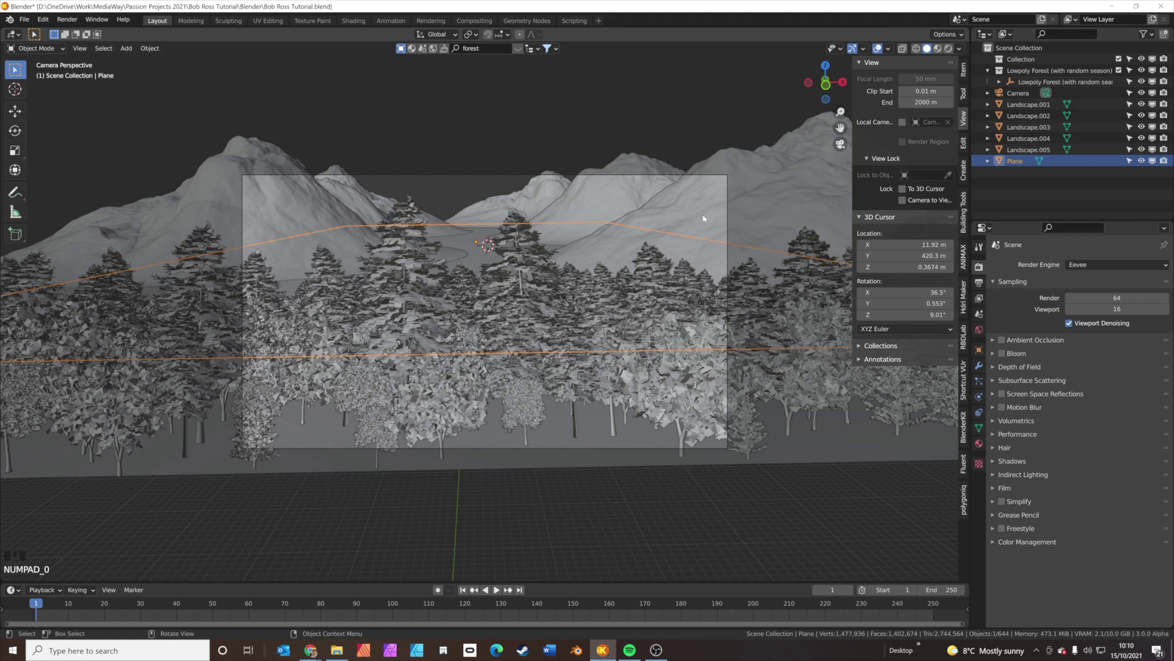
# Fly the camera to look over the treetops toward the lake valley between the mountains.
pyautogui.click(717, 177)
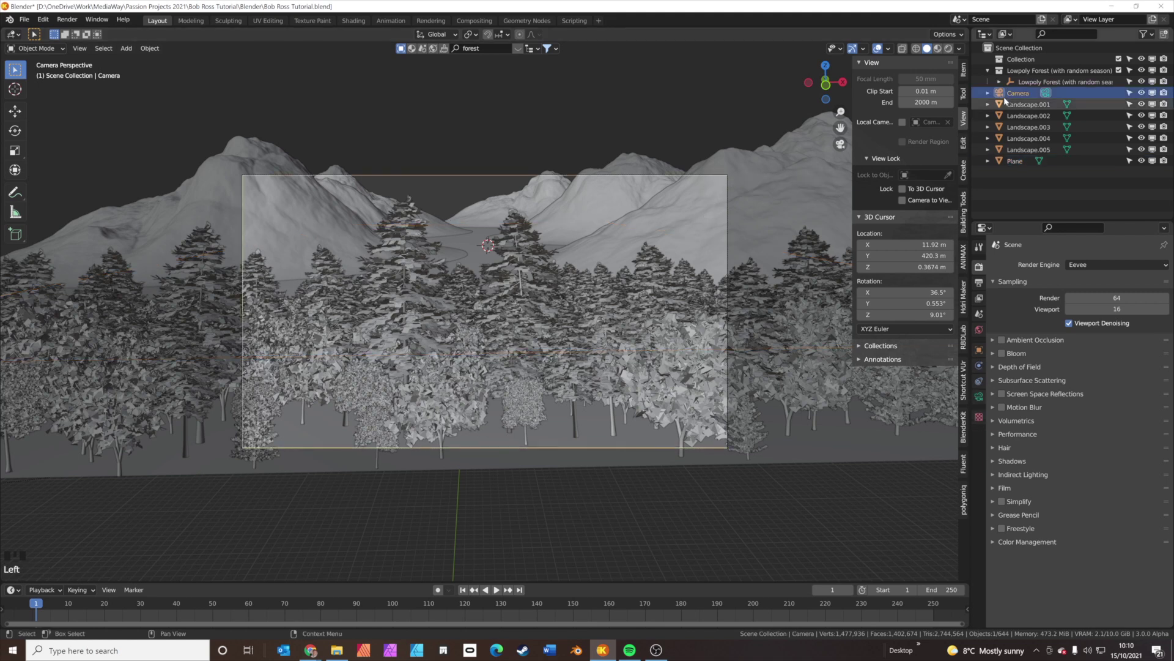
pyautogui.click(1010, 94)
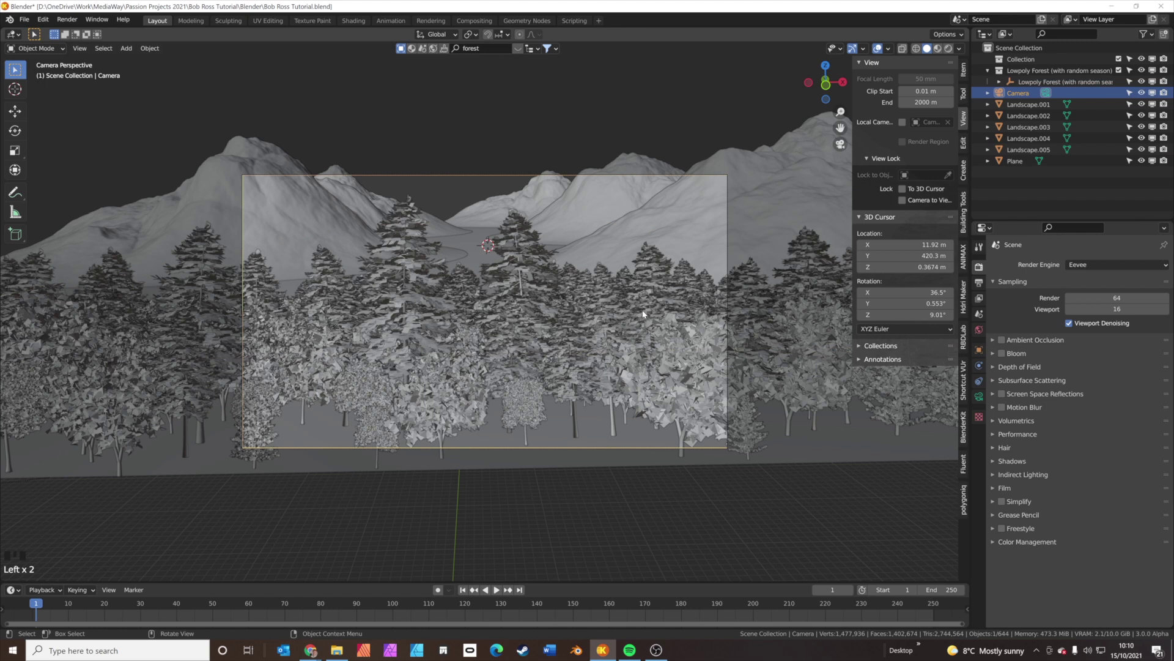
pyautogui.press('shift+`')
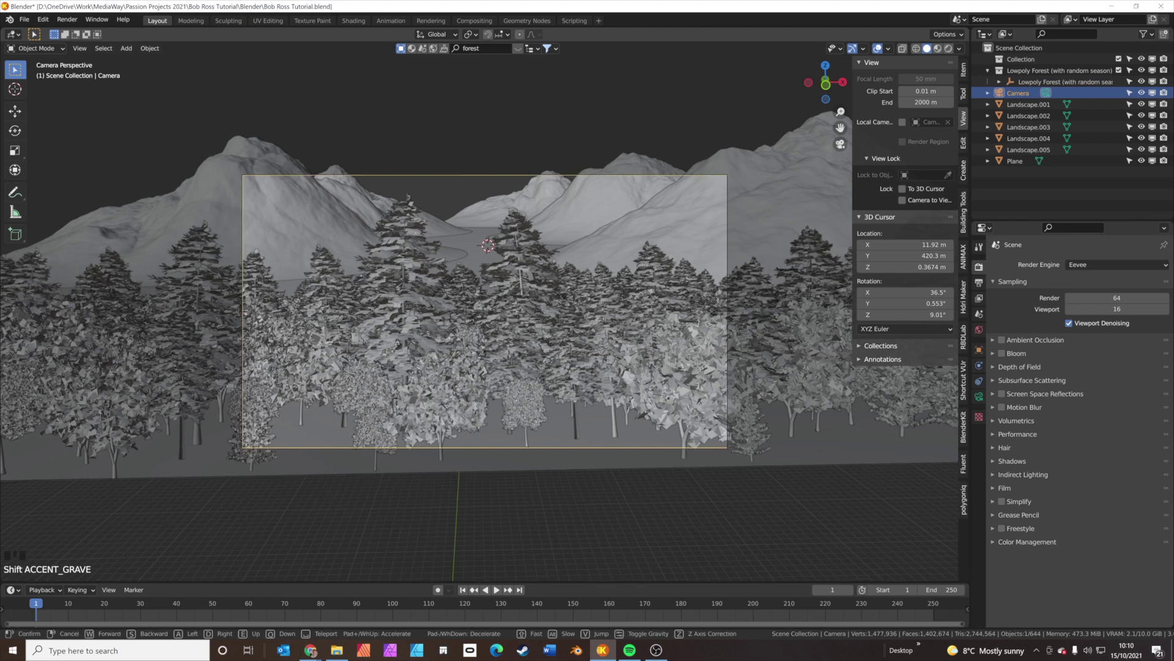
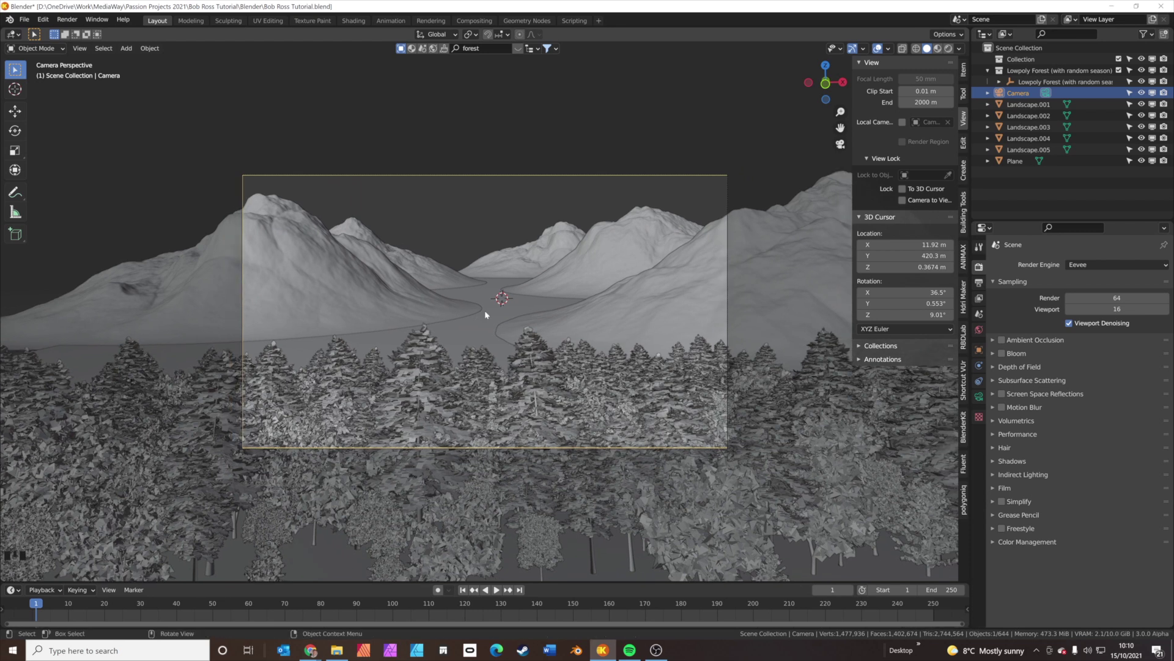
pyautogui.moveTo(472, 333); pyautogui.dragTo(483, 370)
pyautogui.scroll(-3)
pyautogui.moveTo(481, 374); pyautogui.dragTo(454, 375)
pyautogui.scroll(-3)
# Select the lake plane and fetch a water material from BlenderKit's material search.
pyautogui.click(485, 250)
pyautogui.moveTo(503, 272); pyautogui.dragTo(1025, 460)
pyautogui.click(968, 427)
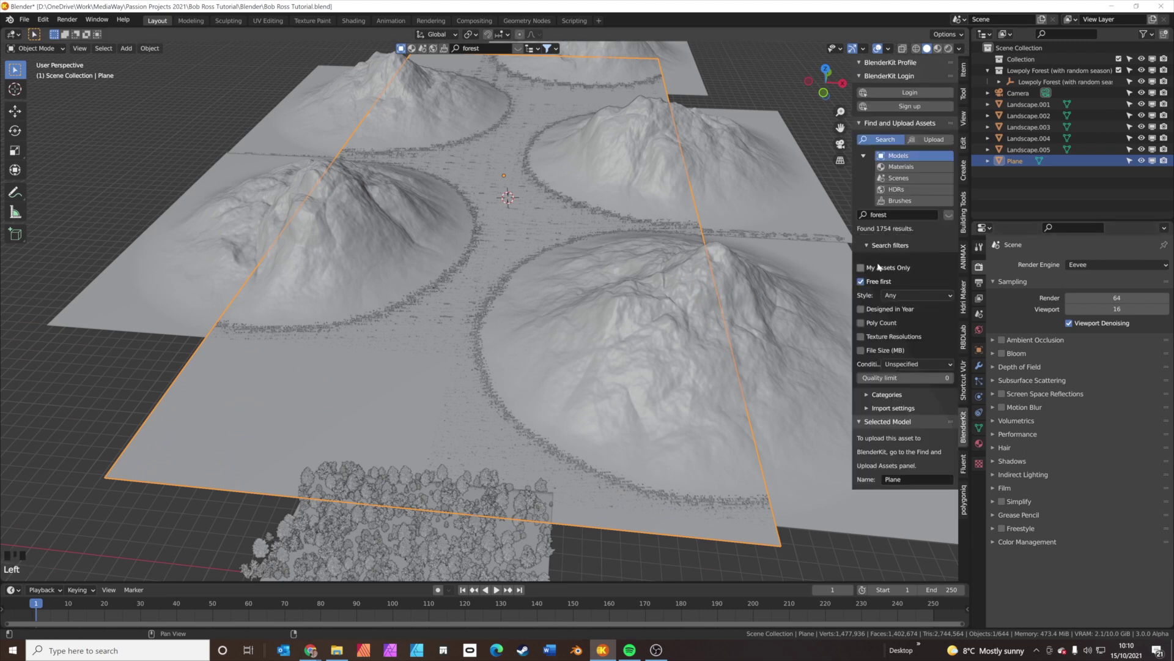
pyautogui.click(908, 169)
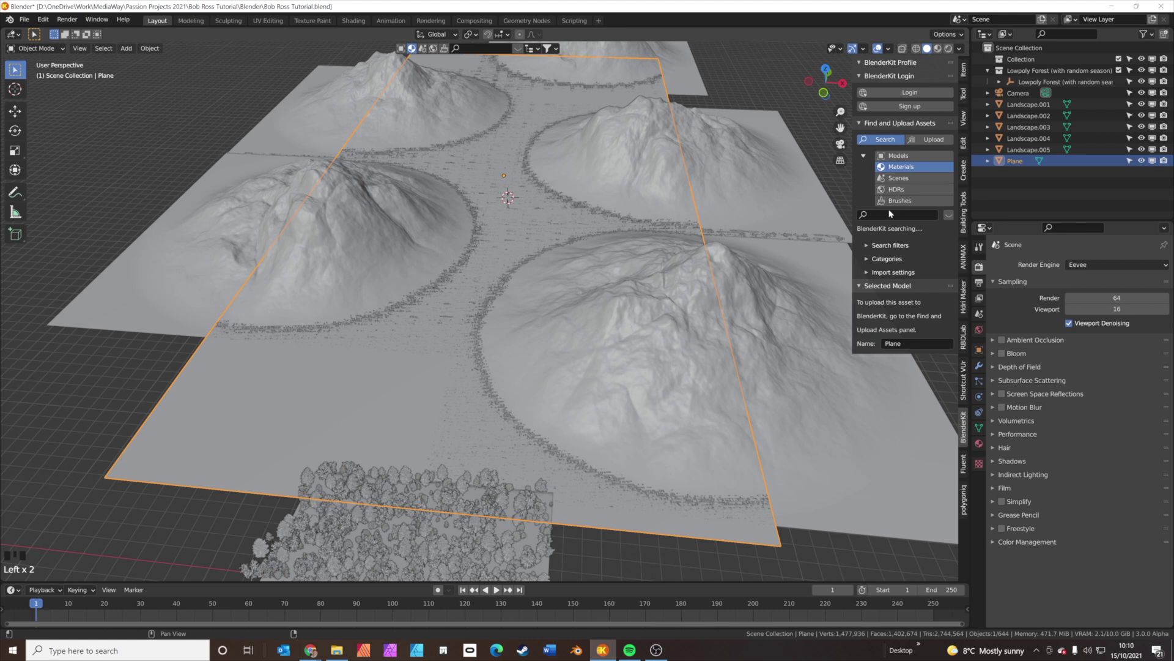
pyautogui.moveTo(891, 218); pyautogui.dragTo(892, 214)
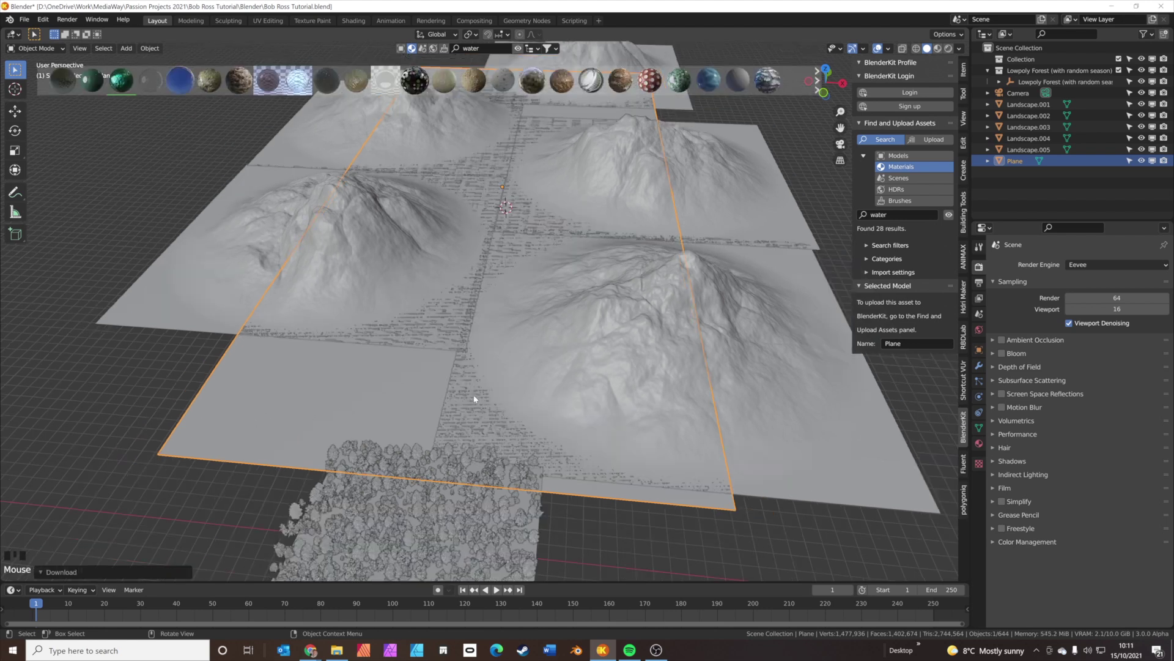
# Ctrl-select all five landscape pieces, Landscape.001 through Landscape.005.
pyautogui.click(736, 343)
pyautogui.click(711, 181)
pyautogui.moveTo(568, 256); pyautogui.dragTo(596, 128)
pyautogui.click(597, 128)
pyautogui.click(324, 197)
pyautogui.click(279, 333)
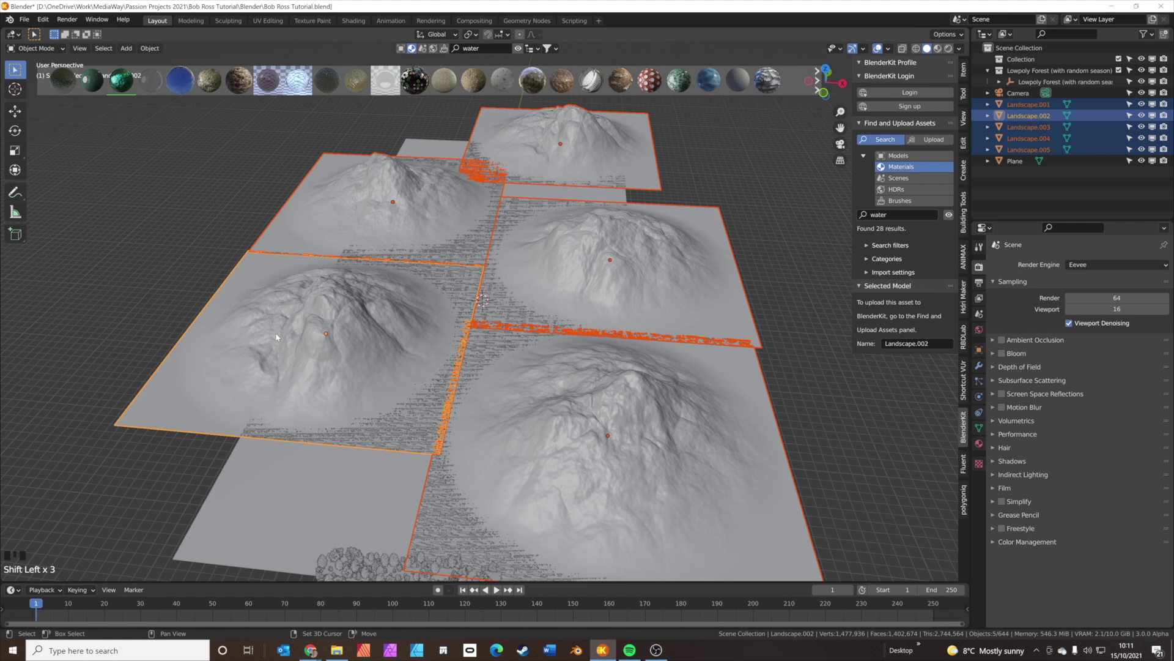
# Join the landscapes into Landscape.002, lower them about 3.6 m, and show Material Preview shading.
pyautogui.press('ctrl+j')
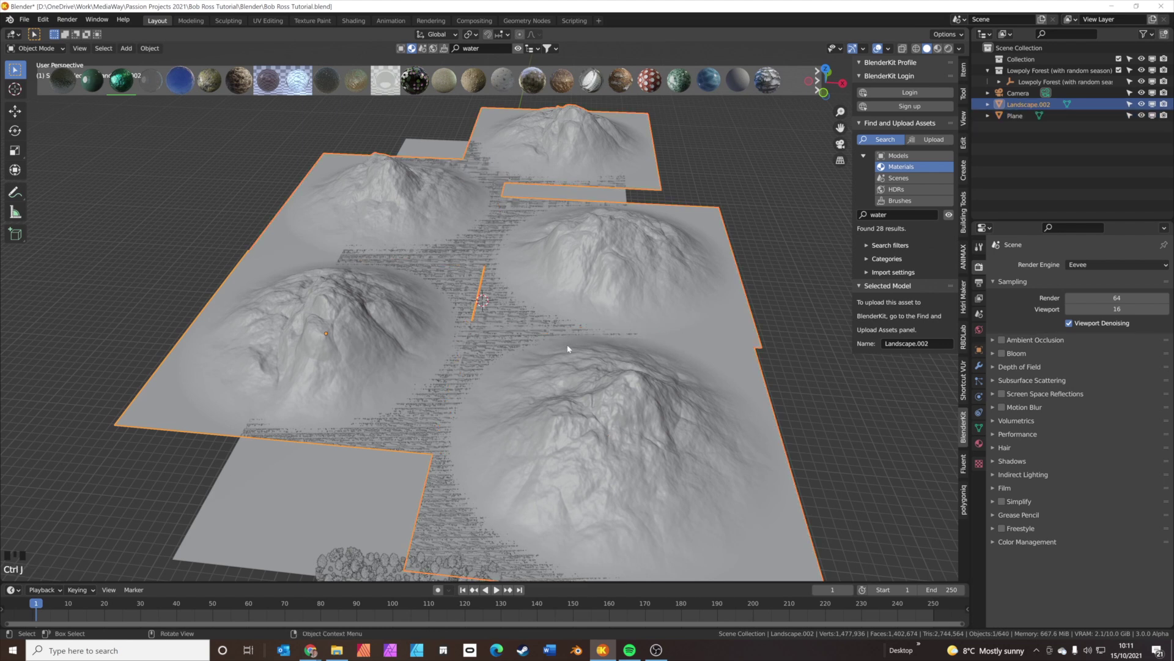
pyautogui.press('g')
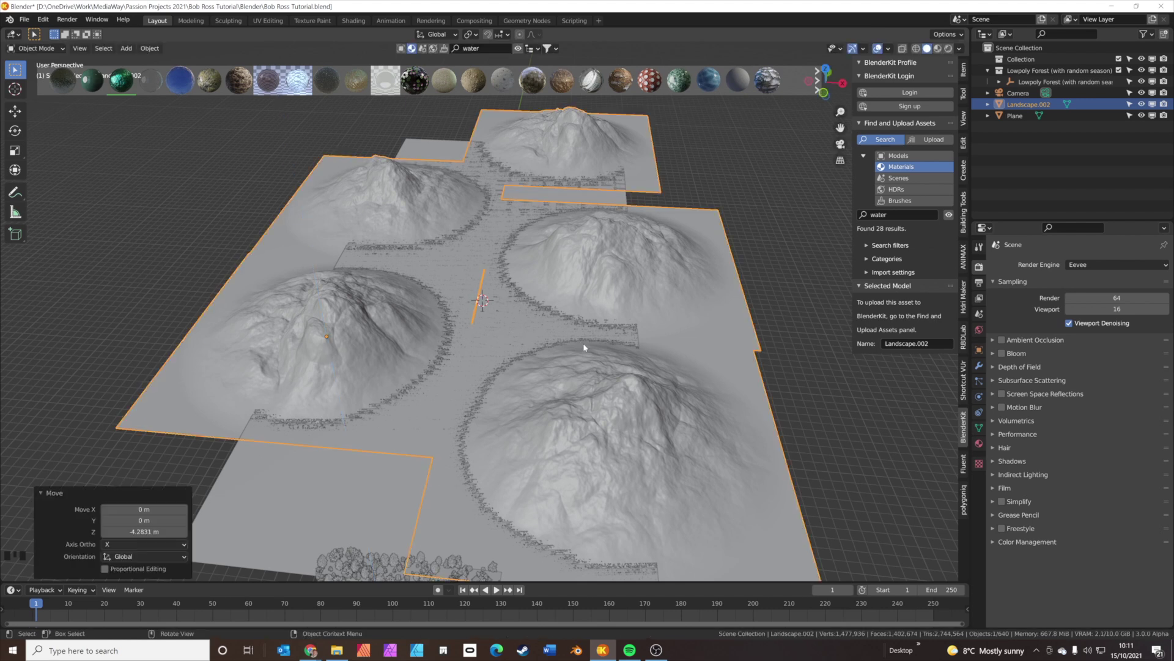
pyautogui.click(940, 47)
# Orbit over the terrain to check the snow and exposed rock on the peaks.
pyautogui.moveTo(528, 395); pyautogui.dragTo(716, 401)
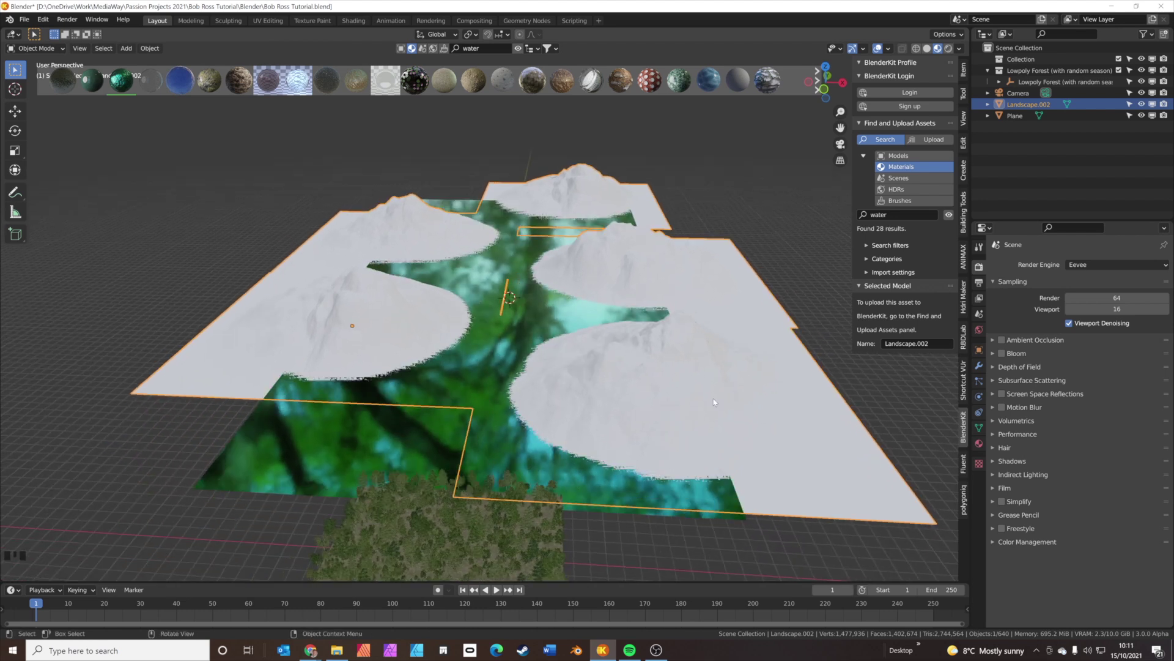
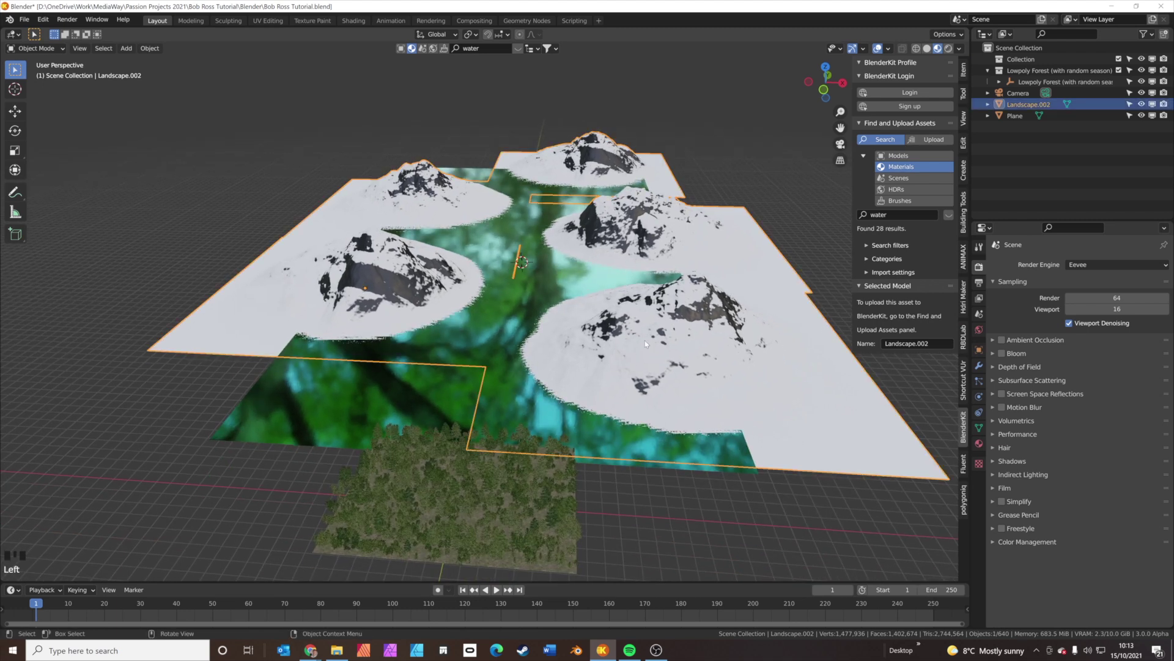
# Link the forest's Mountain trees particle system onto Landscape.002, scattering 630 trees over the terrain.
pyautogui.click(565, 491)
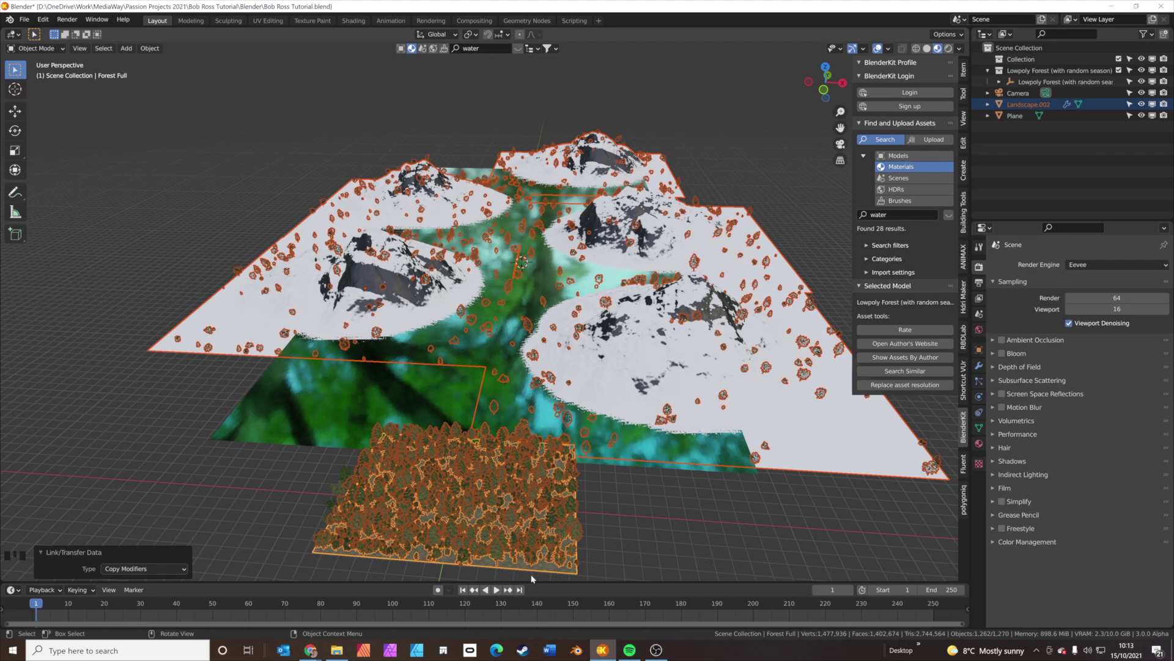
pyautogui.click(631, 549)
pyautogui.click(464, 475)
pyautogui.click(732, 317)
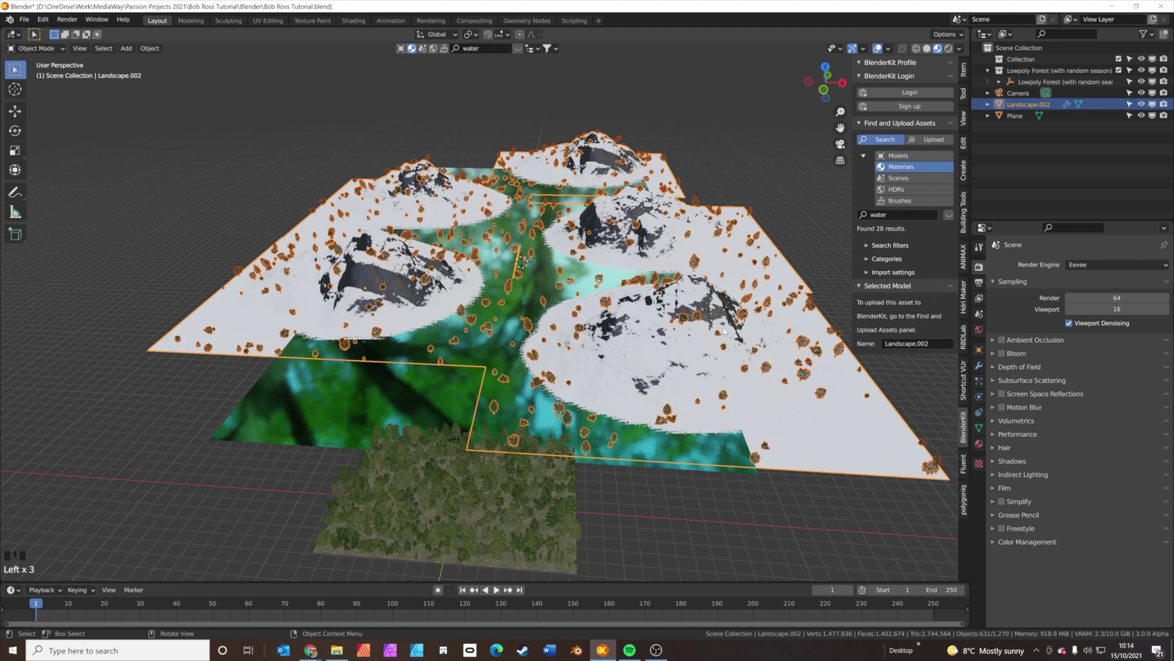
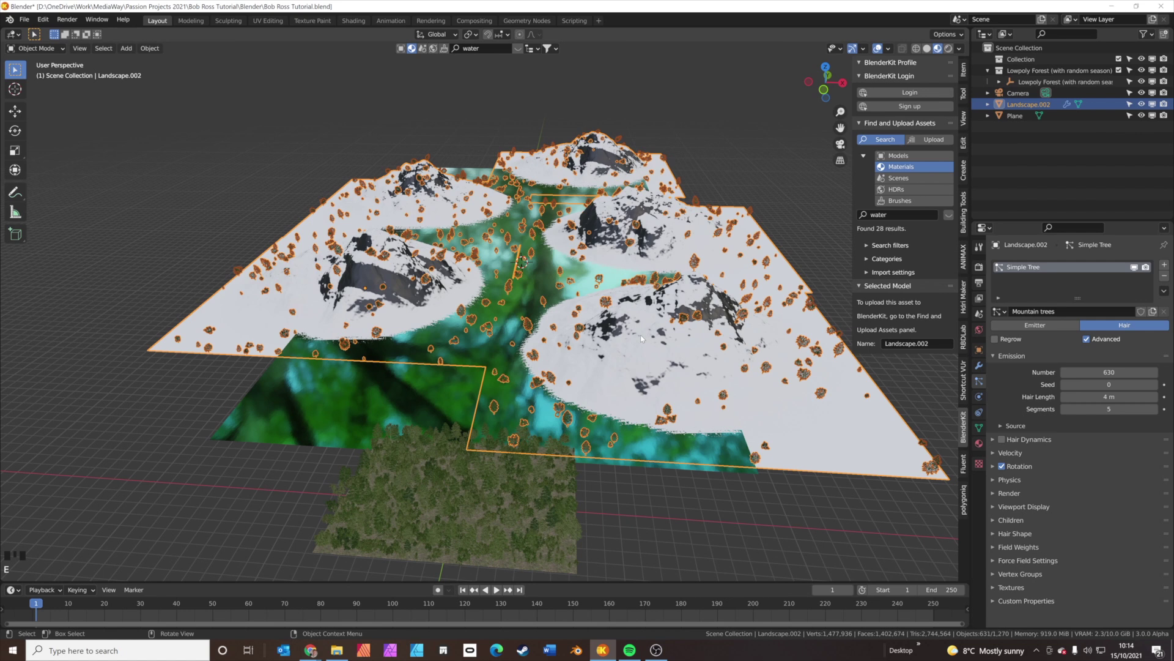
# Through the camera, weight-paint a band along the mountain bases with a resized brush.
pyautogui.press('KP_0')
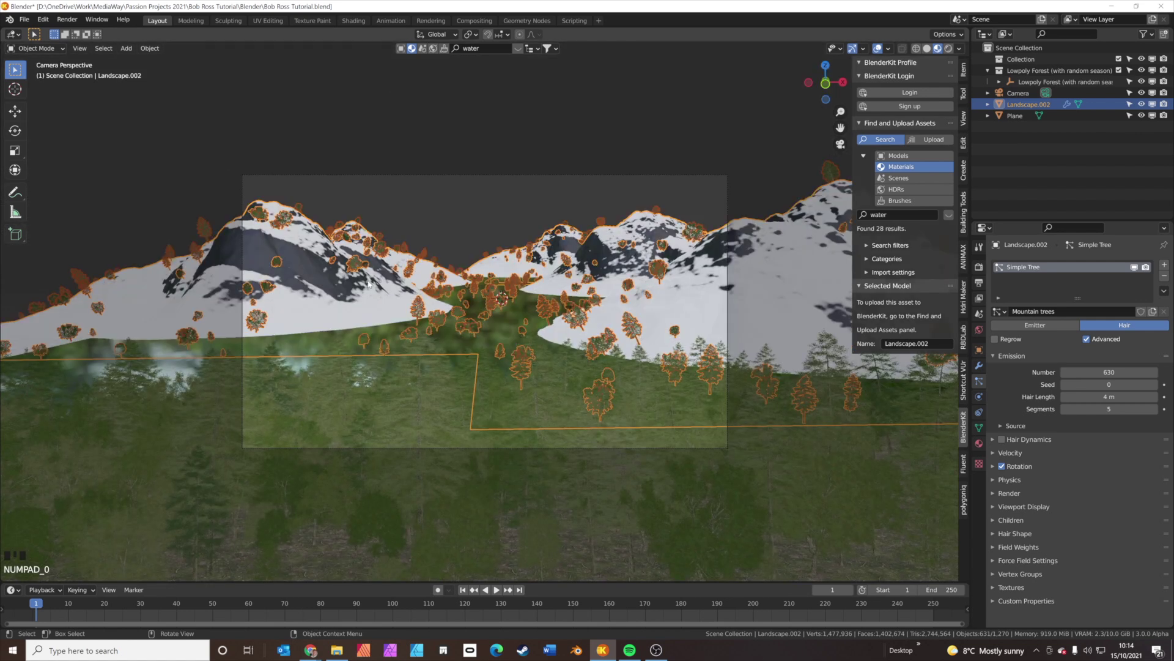
pyautogui.scroll(3)
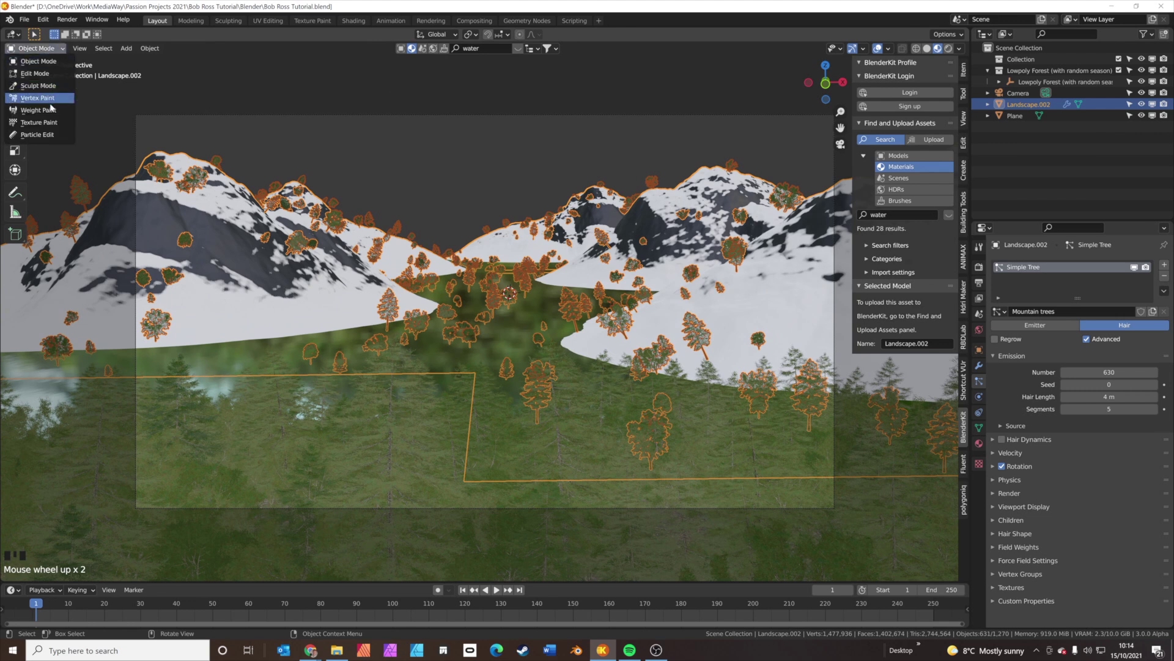
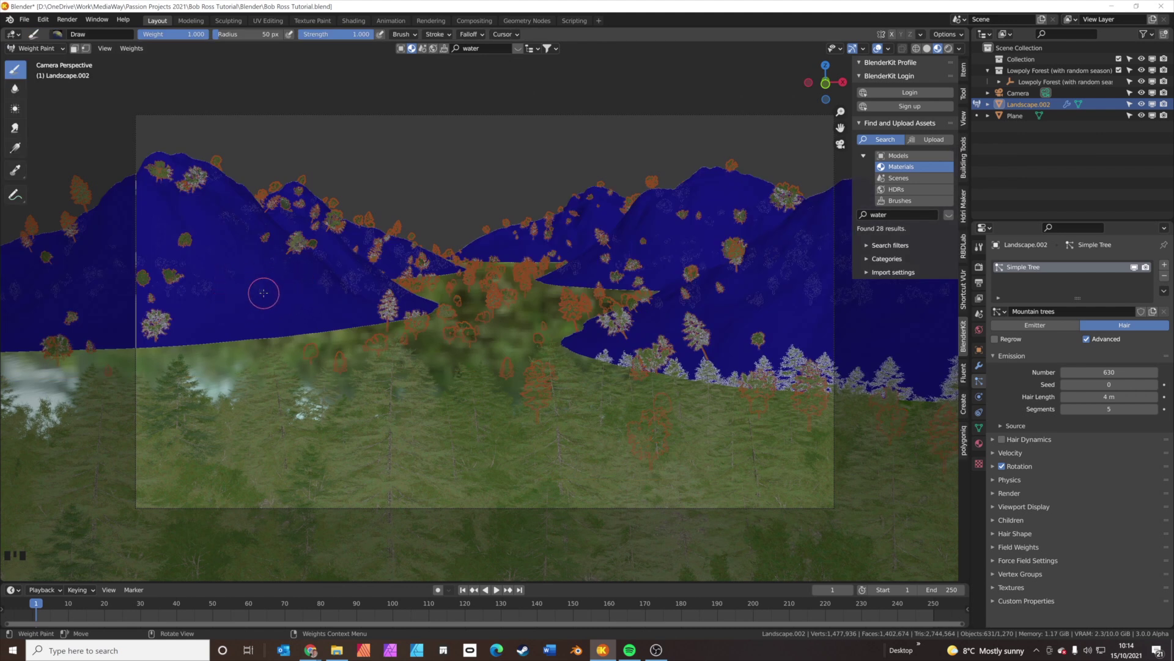
pyautogui.press('f')
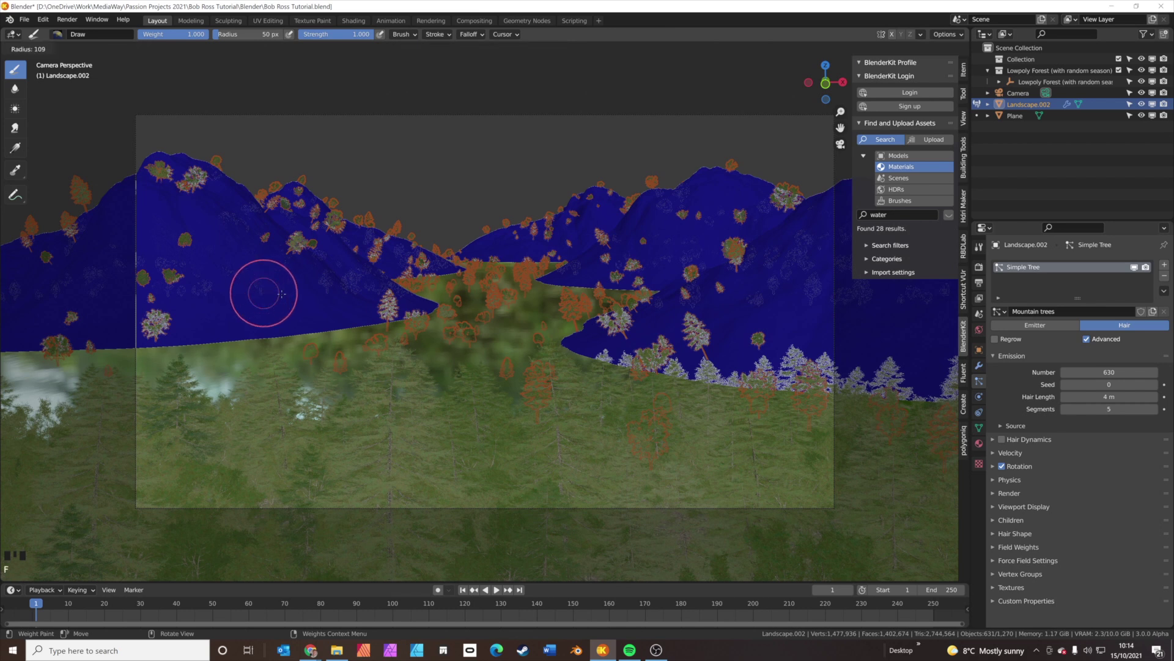
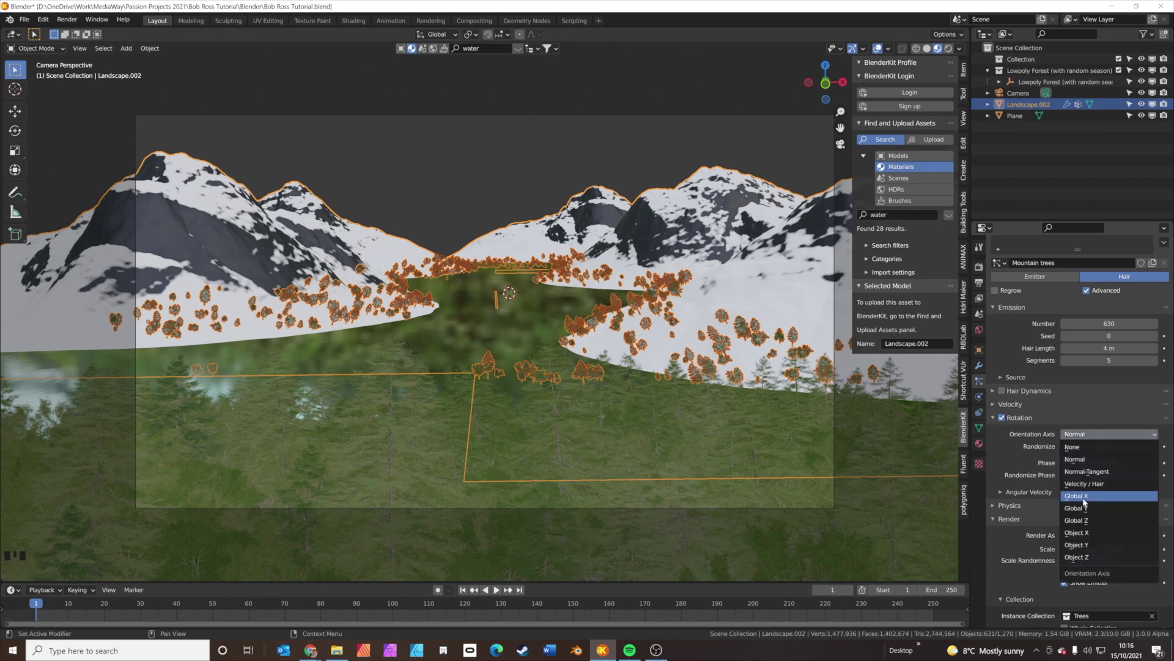
# Set tree orientation to Global Z and the count to 1500, then deselect the landscape.
pyautogui.click(371, 411)
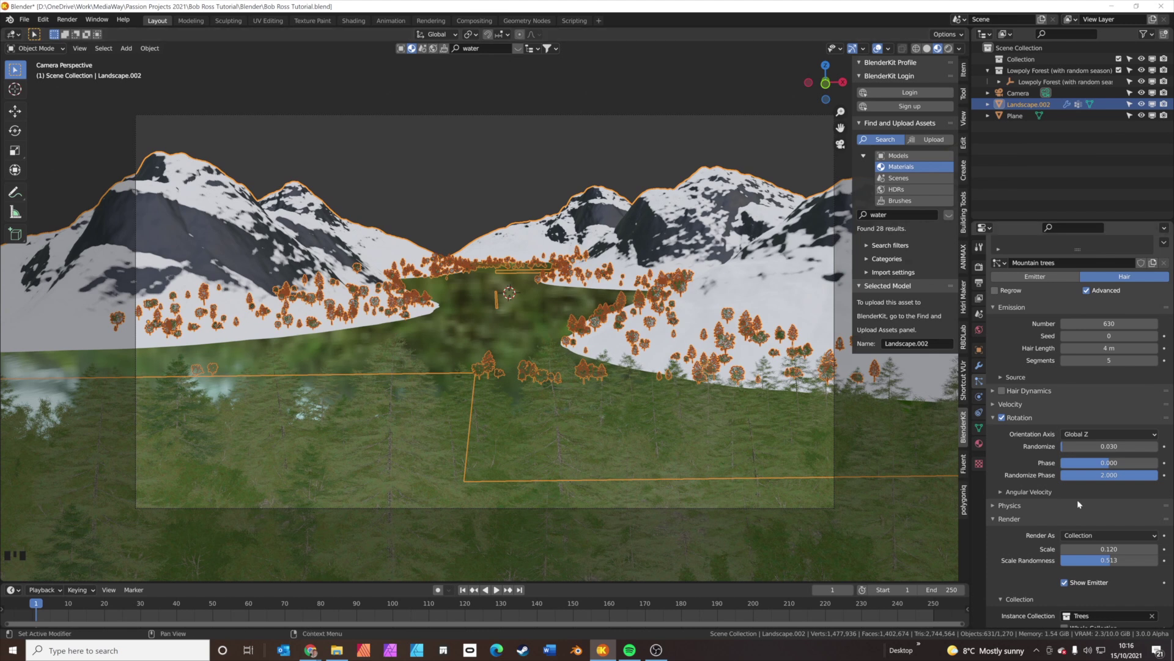
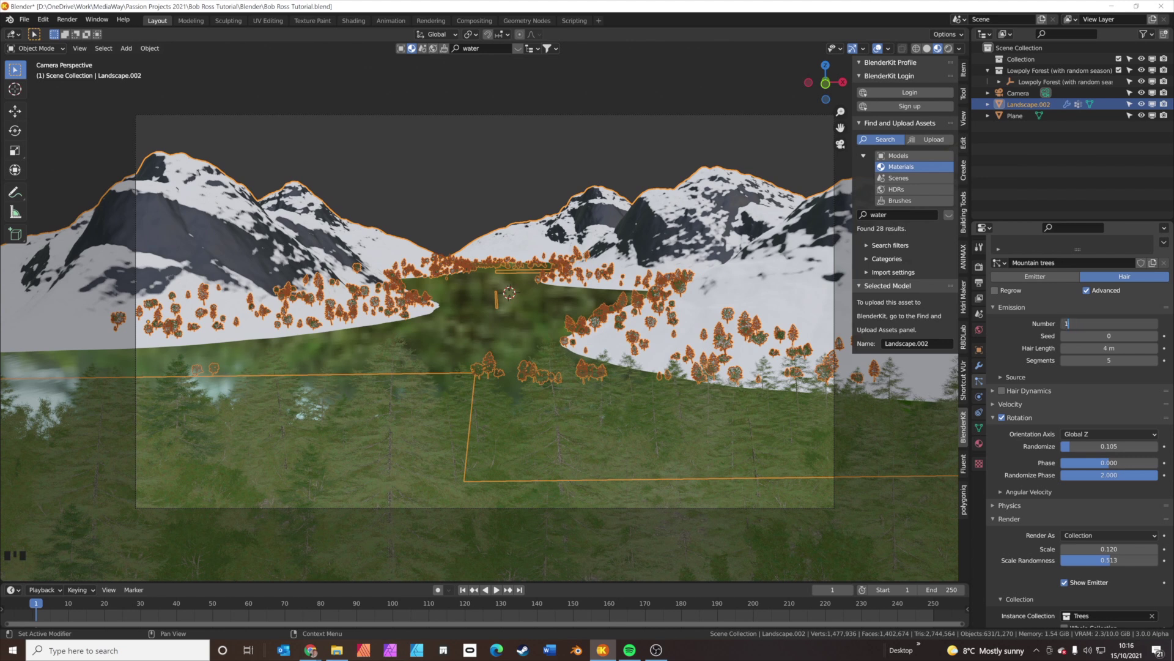
pyautogui.press('KP_0')
pyautogui.click(539, 182)
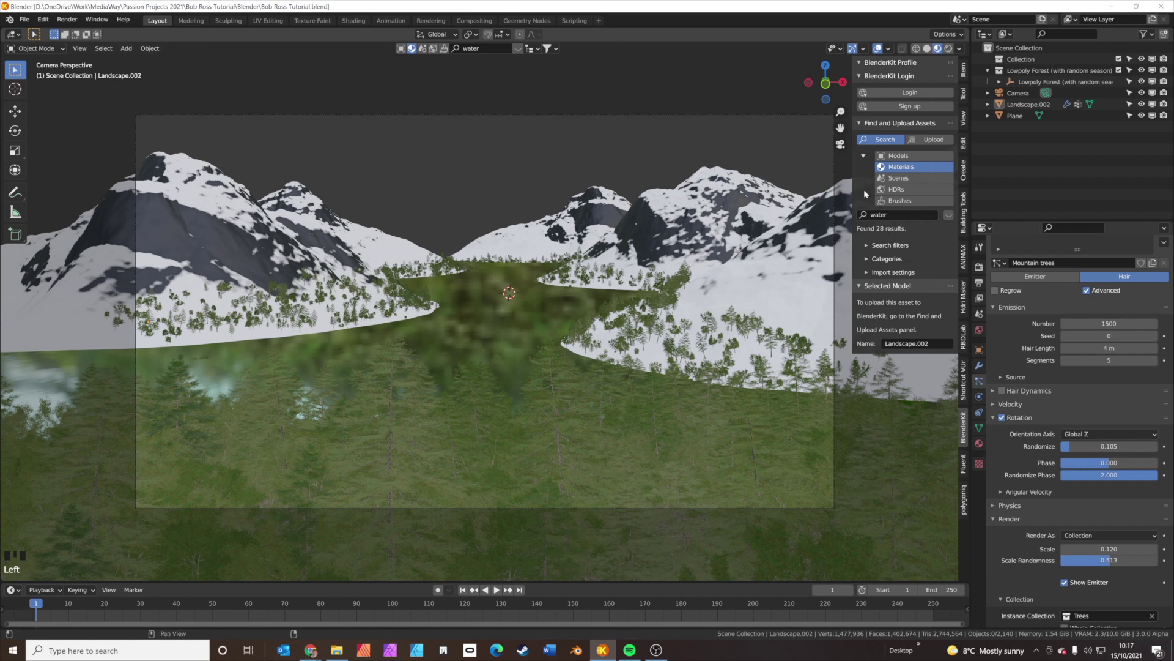
# Download the Furry Clouds HDRI from BlenderKit and switch the render engine to Cycles.
pyautogui.click(894, 189)
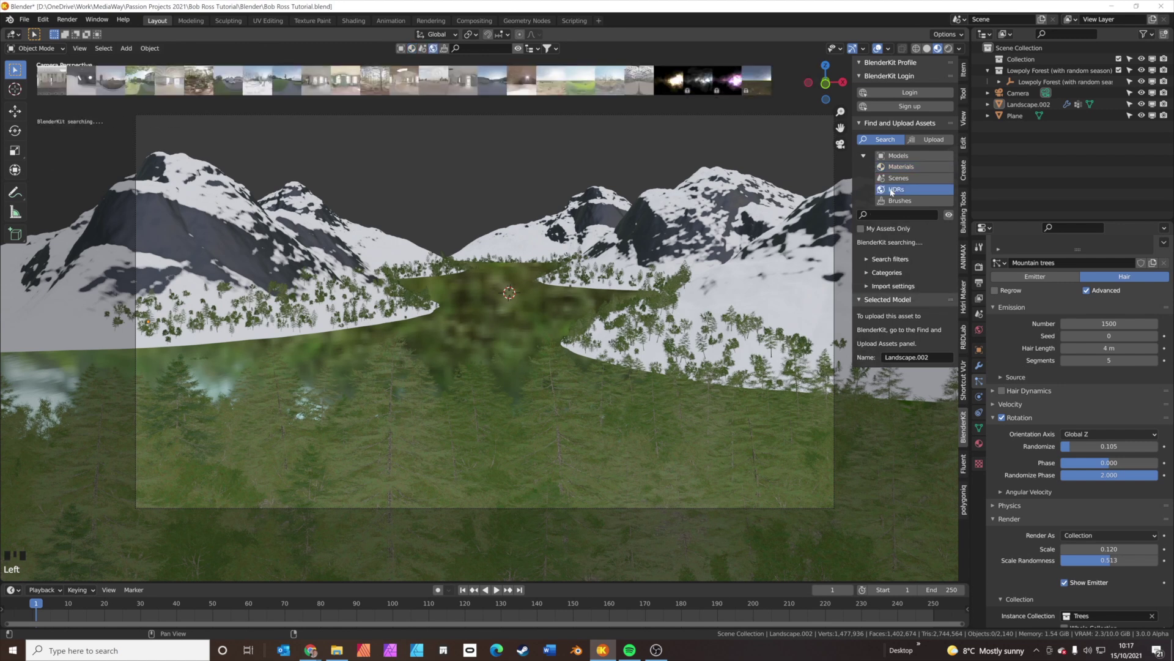
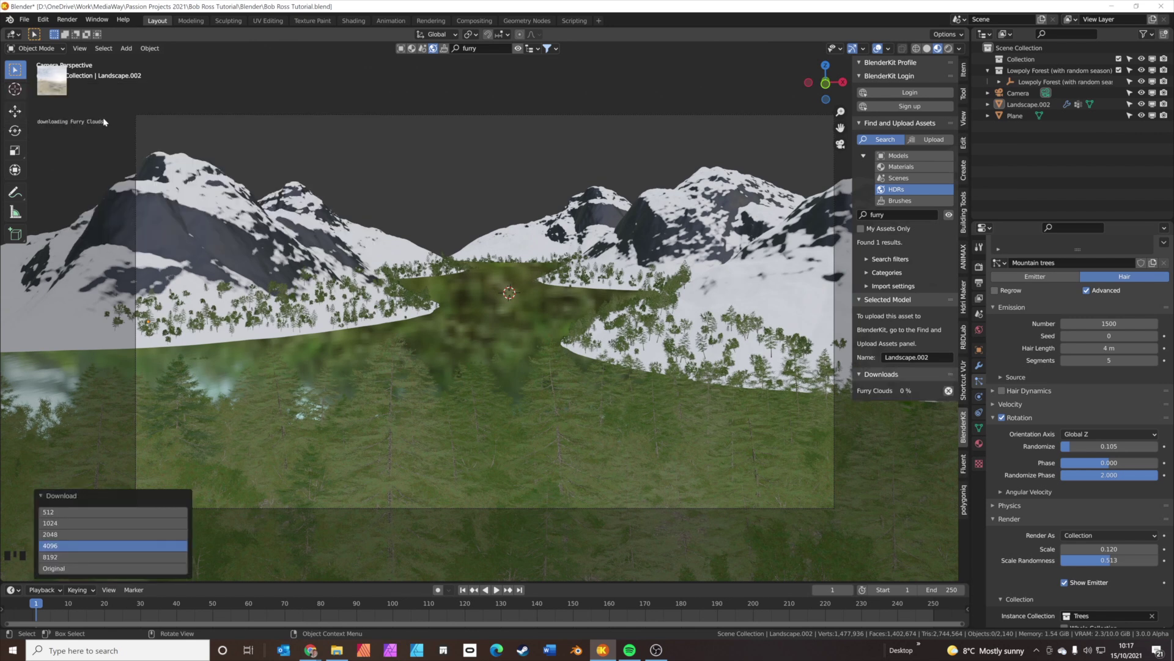
pyautogui.click(982, 266)
# Set Cycles to GPU Compute with Faster Viewport Updates and the K-CyclesX Ultra Denoiser.
pyautogui.moveTo(1103, 267); pyautogui.dragTo(1025, 310)
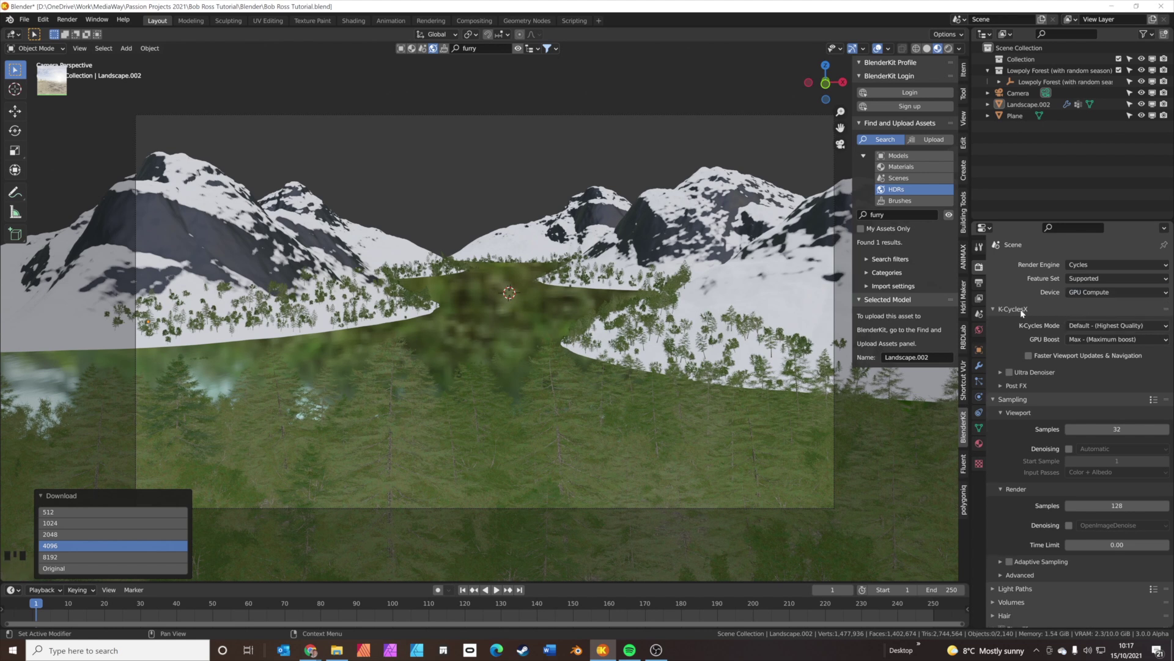
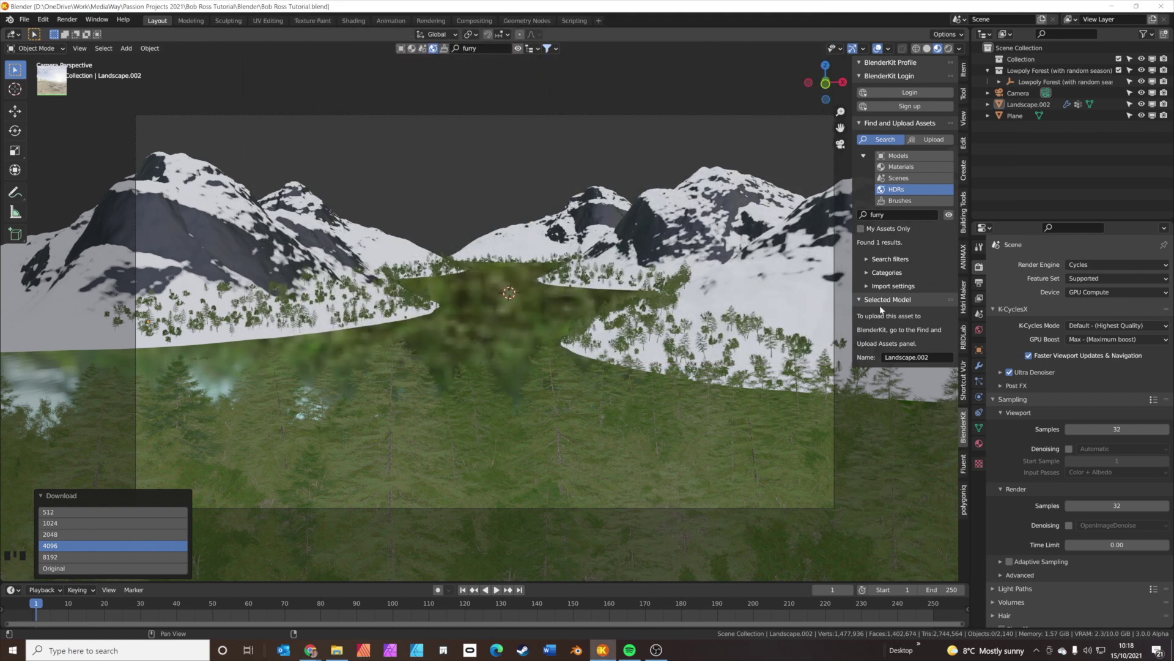
# Preview the scene in Rendered shading and rotate the Furry Clouds HDRI about -6.9° on Z.
pyautogui.click(981, 332)
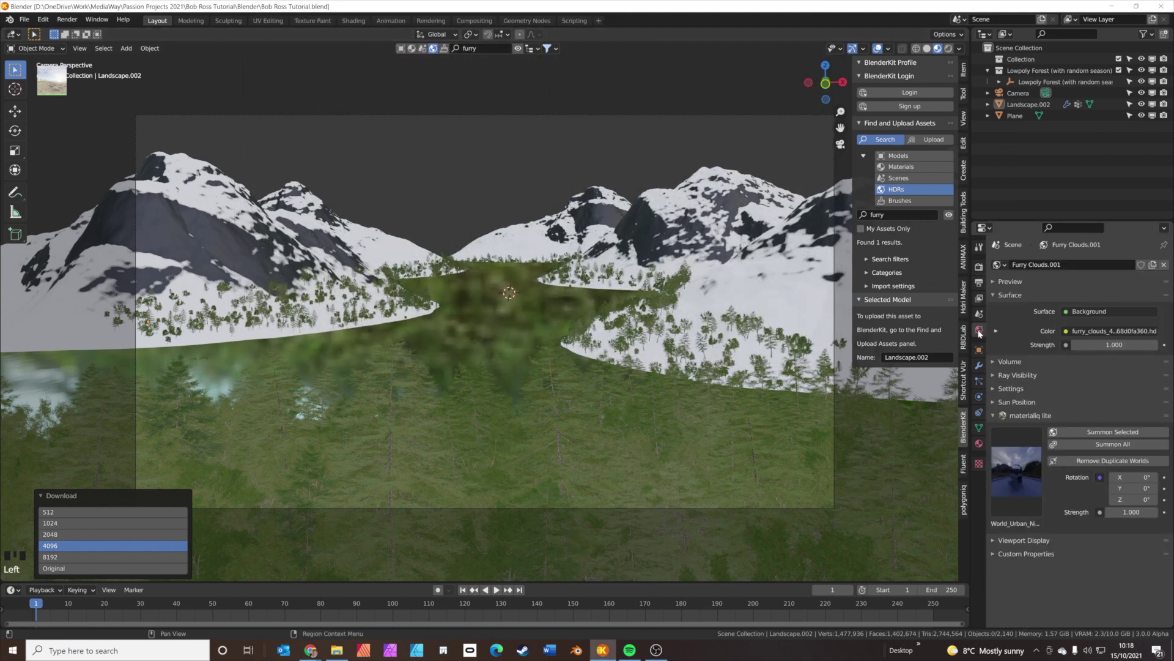
pyautogui.click(1001, 332)
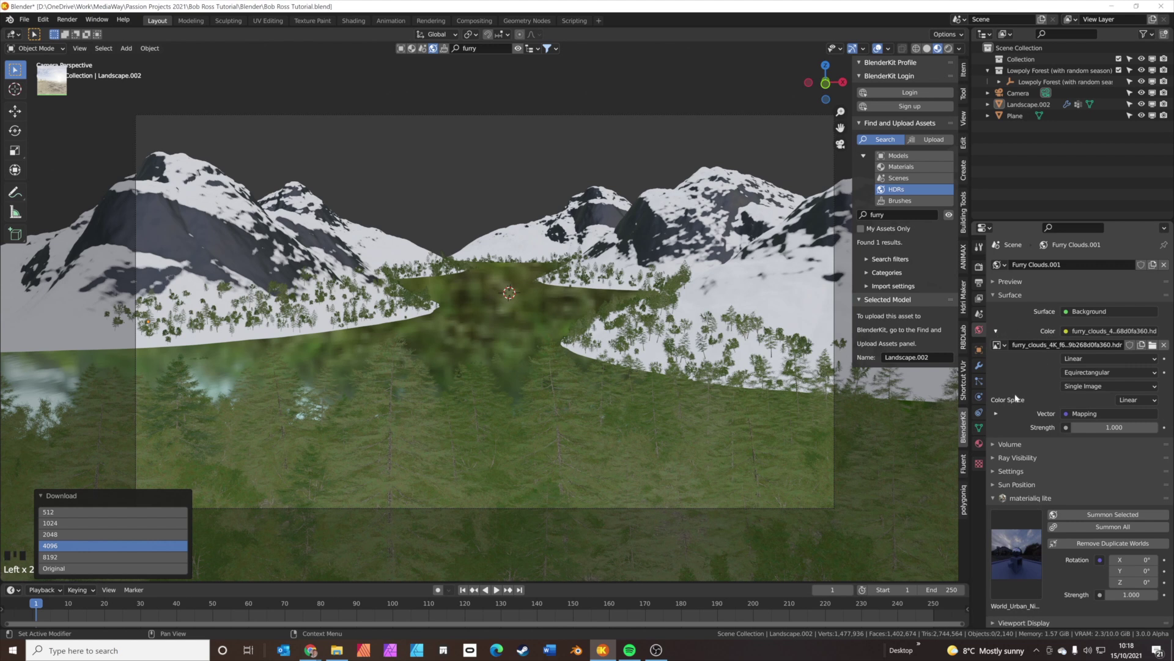
pyautogui.click(999, 415)
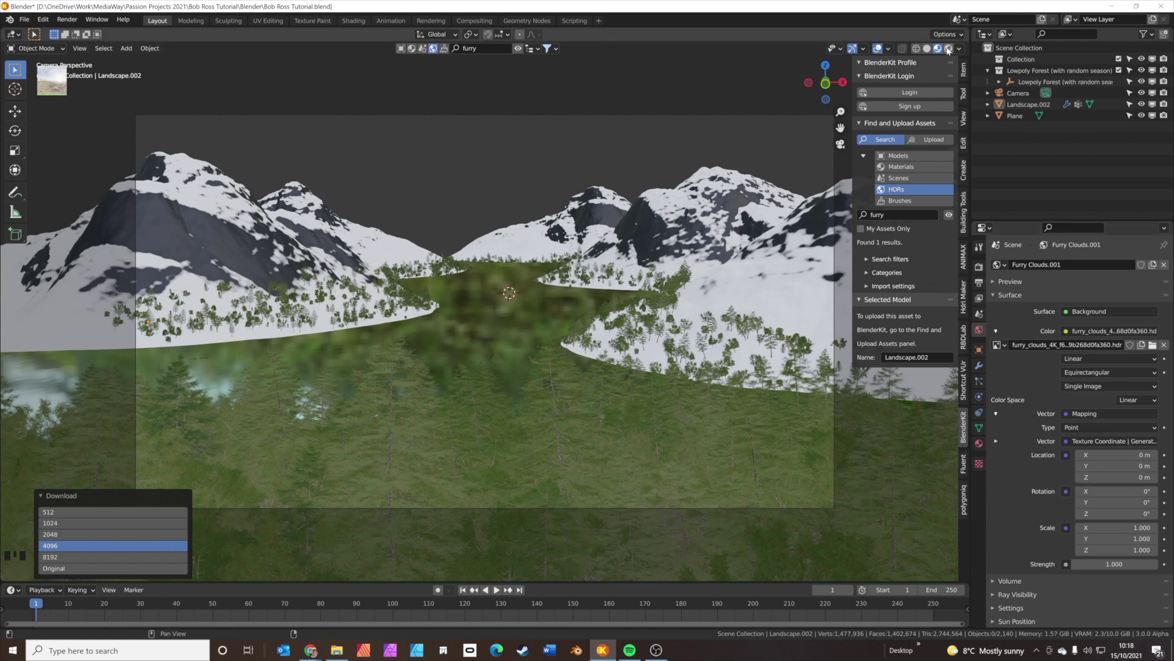
pyautogui.click(951, 48)
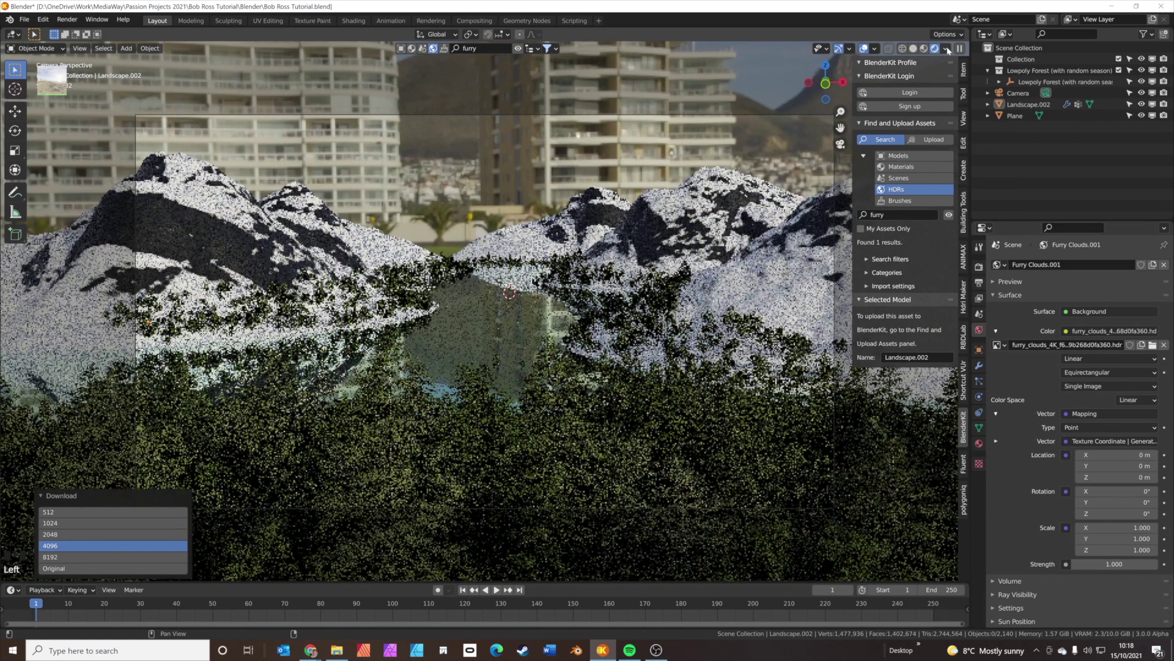
pyautogui.click(951, 48)
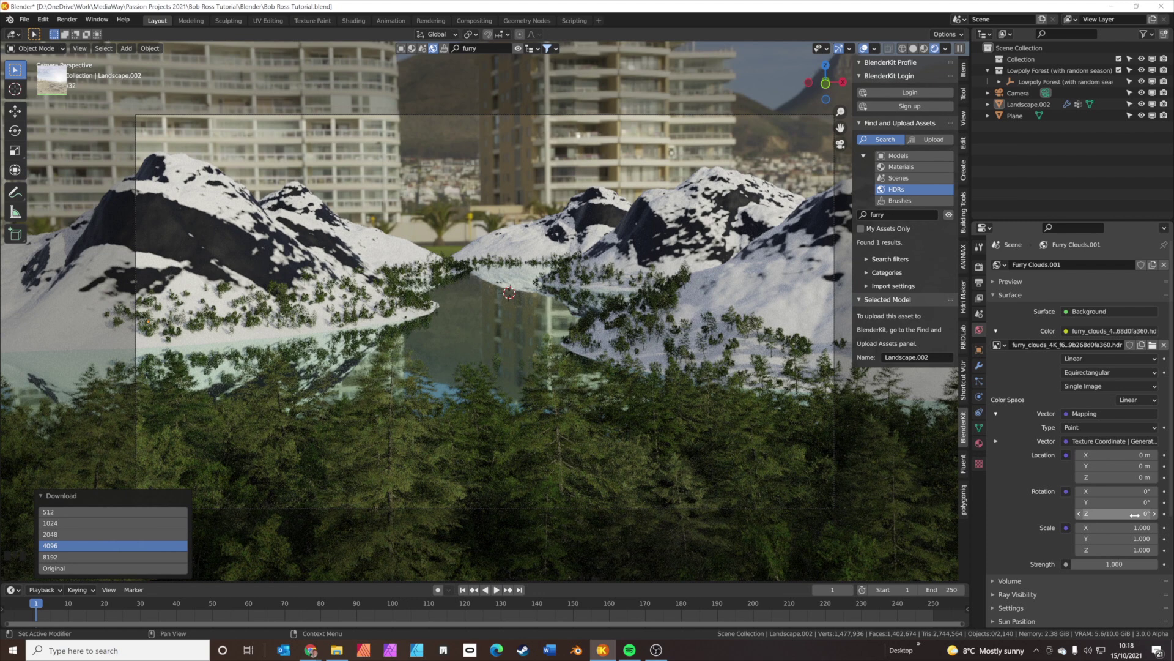
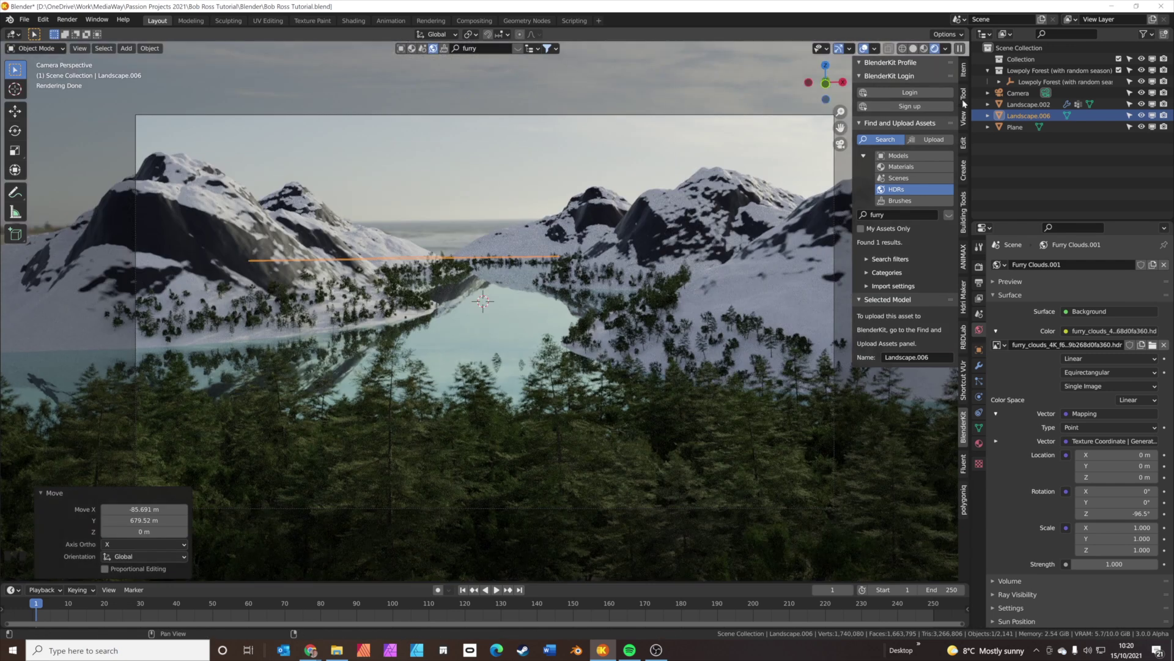
# Rotate Landscape.006 by 150° about Z so a new skyline rises behind the lake.
pyautogui.click(1009, 97)
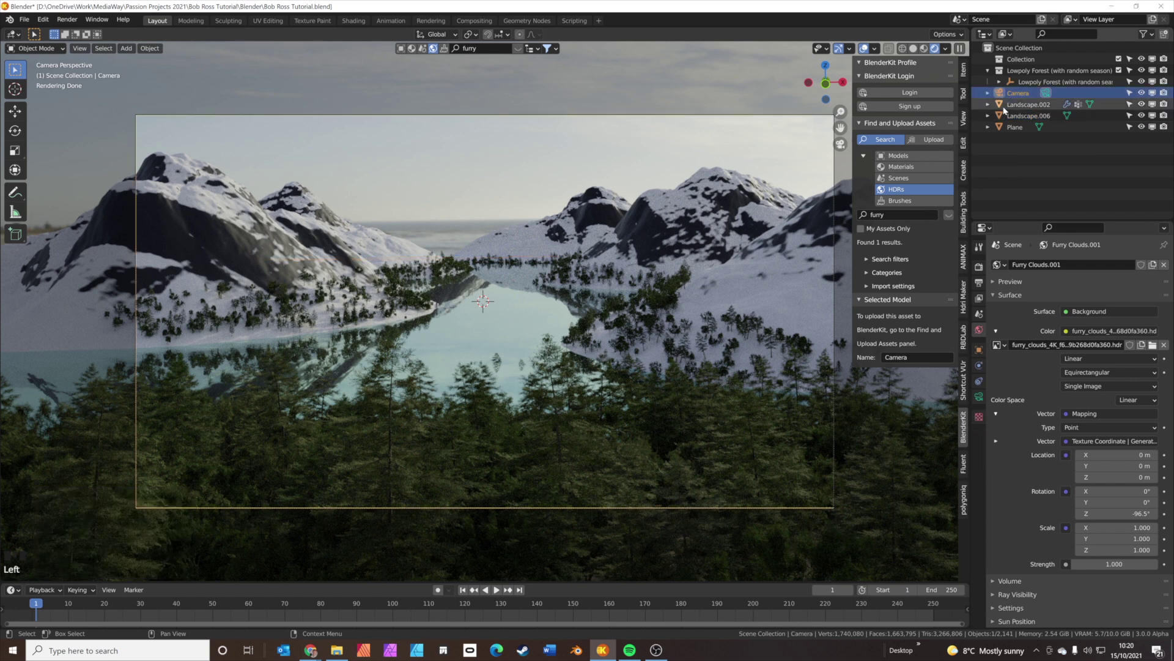
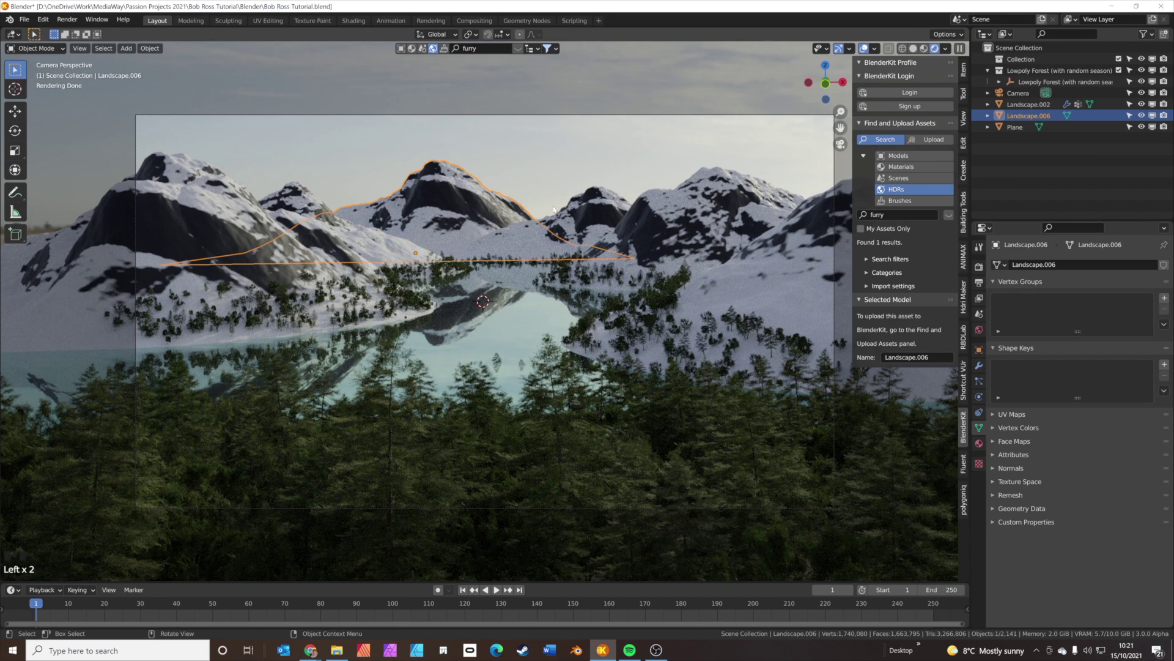
pyautogui.press('r')
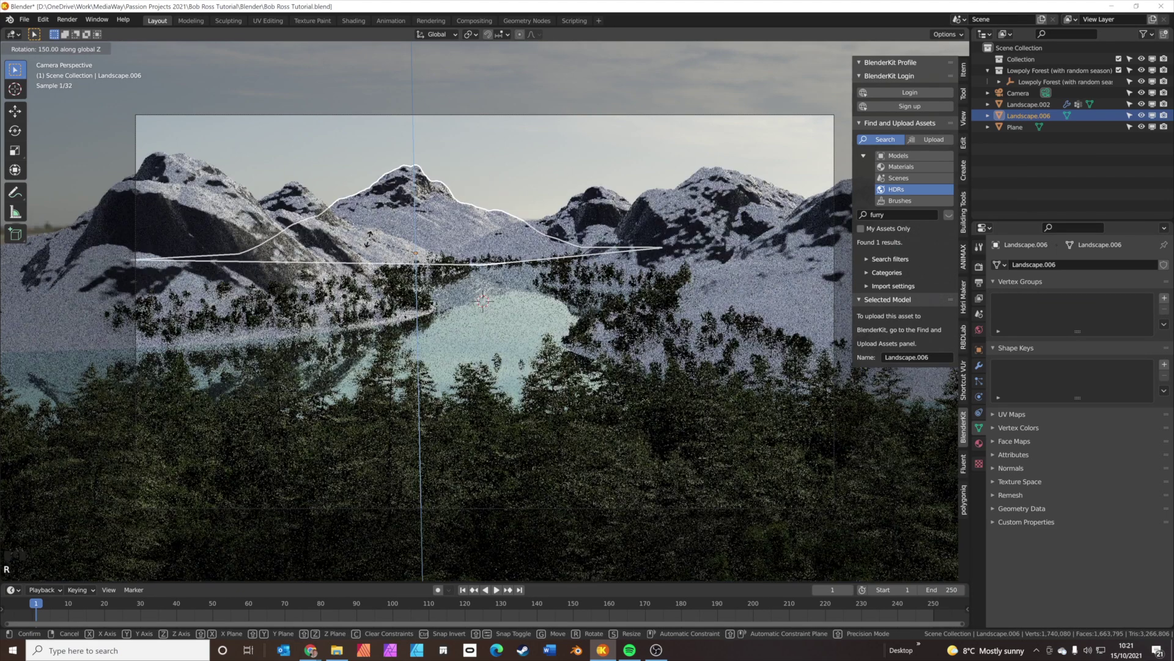
pyautogui.press('g')
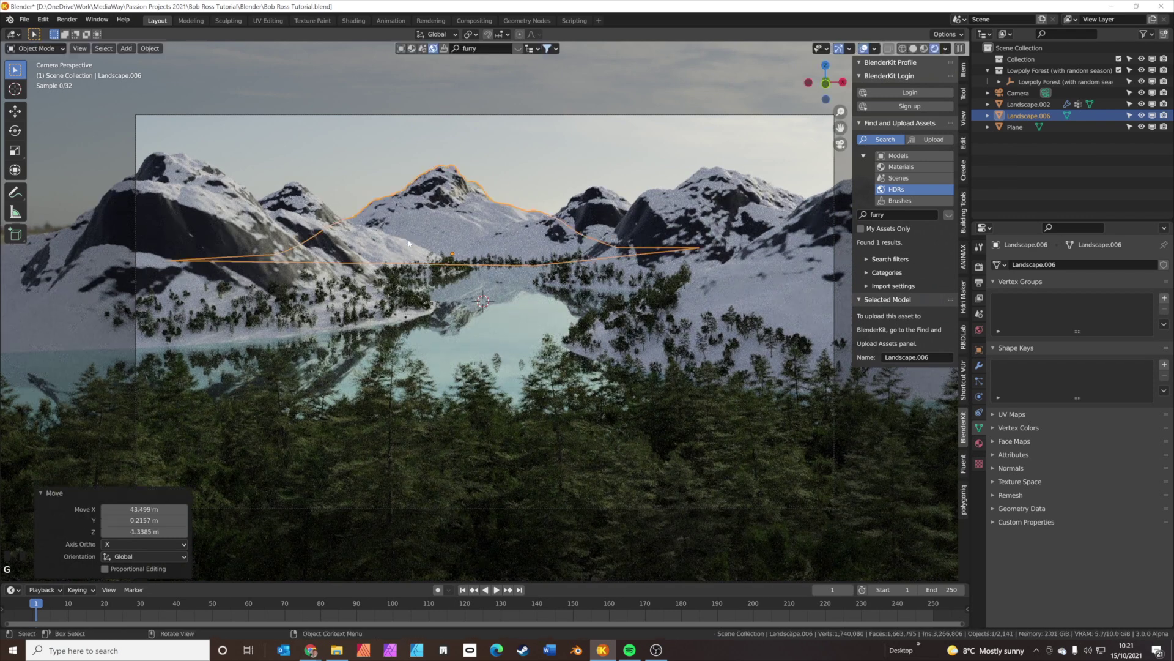
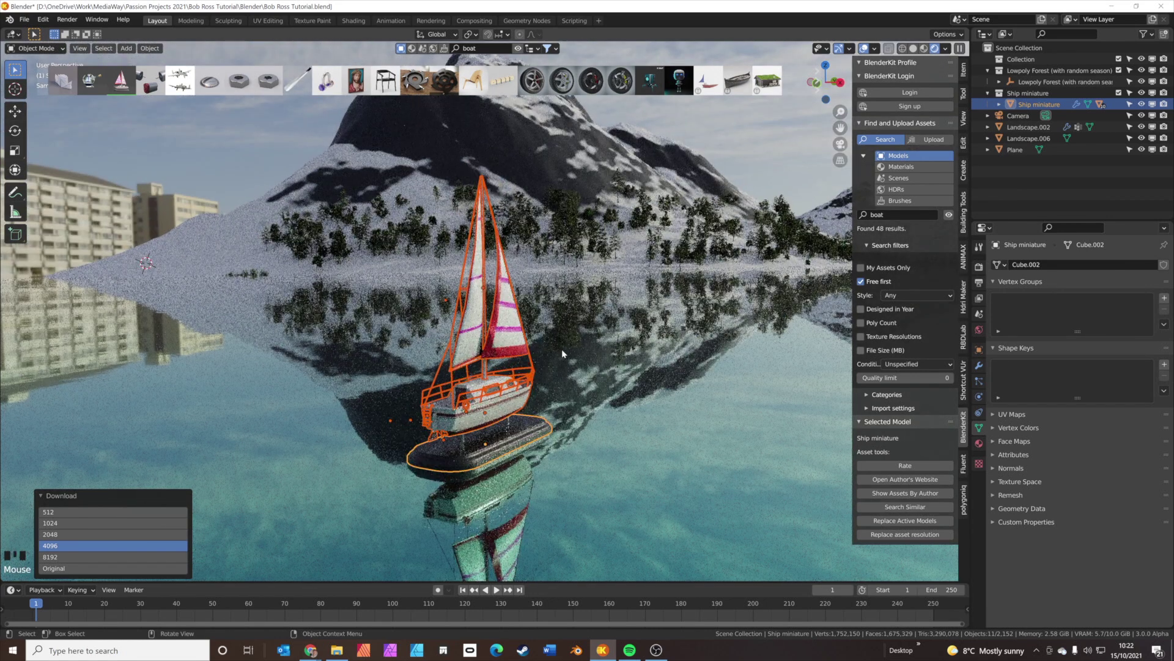
# Scale the Ship miniature up and lower it along Z onto the lake's water surface.
pyautogui.press('s')
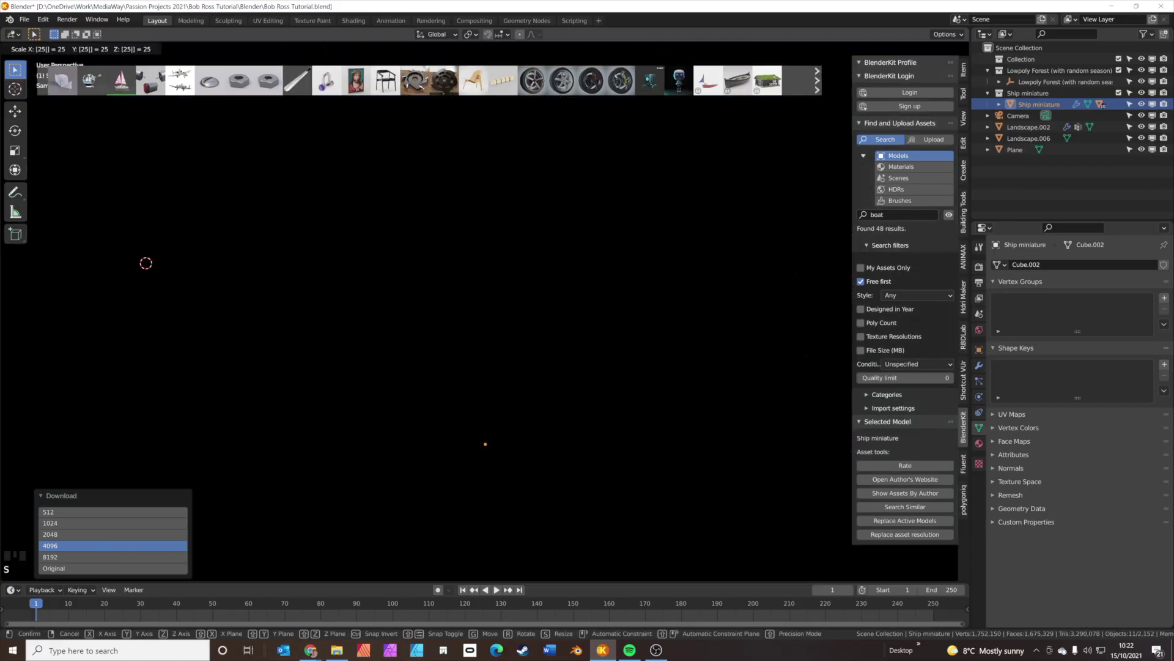
pyautogui.scroll(-3)
pyautogui.middleClick(559, 340)
pyautogui.scroll(-3)
pyautogui.scroll(-3)
pyautogui.press('g')
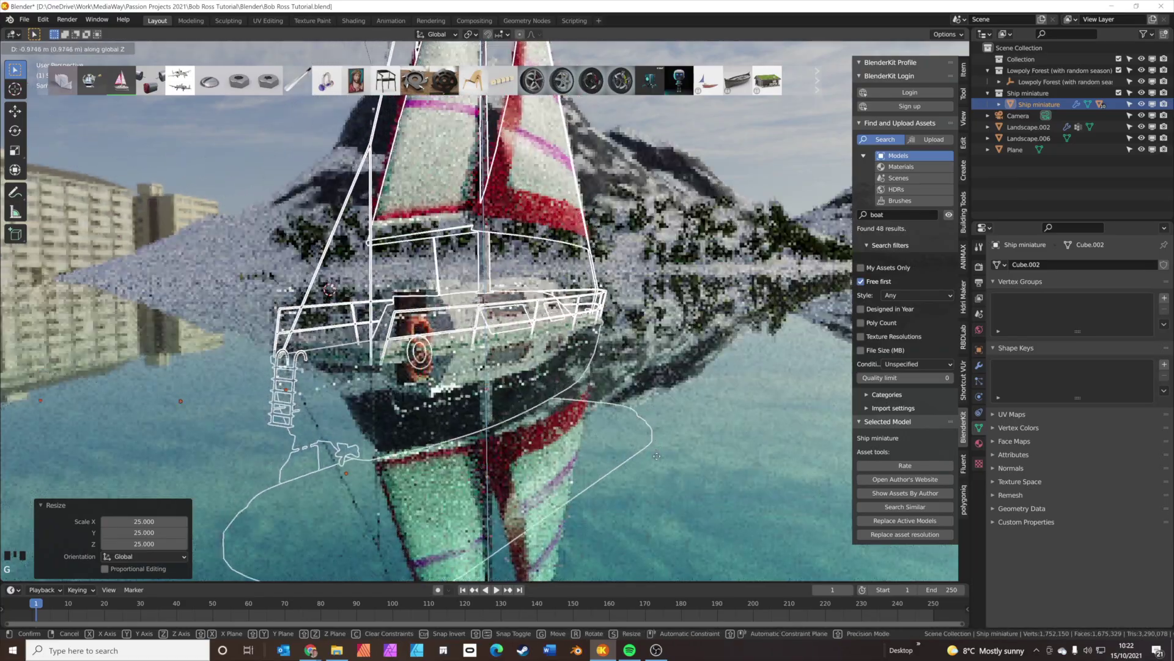
pyautogui.moveTo(647, 399); pyautogui.dragTo(695, 402)
pyautogui.scroll(-3)
pyautogui.click(652, 341)
# Inspect the sailboat from around and through the camera, then adjust its rotation.
pyautogui.moveTo(674, 354); pyautogui.dragTo(667, 353)
pyautogui.press('ctrl+a')
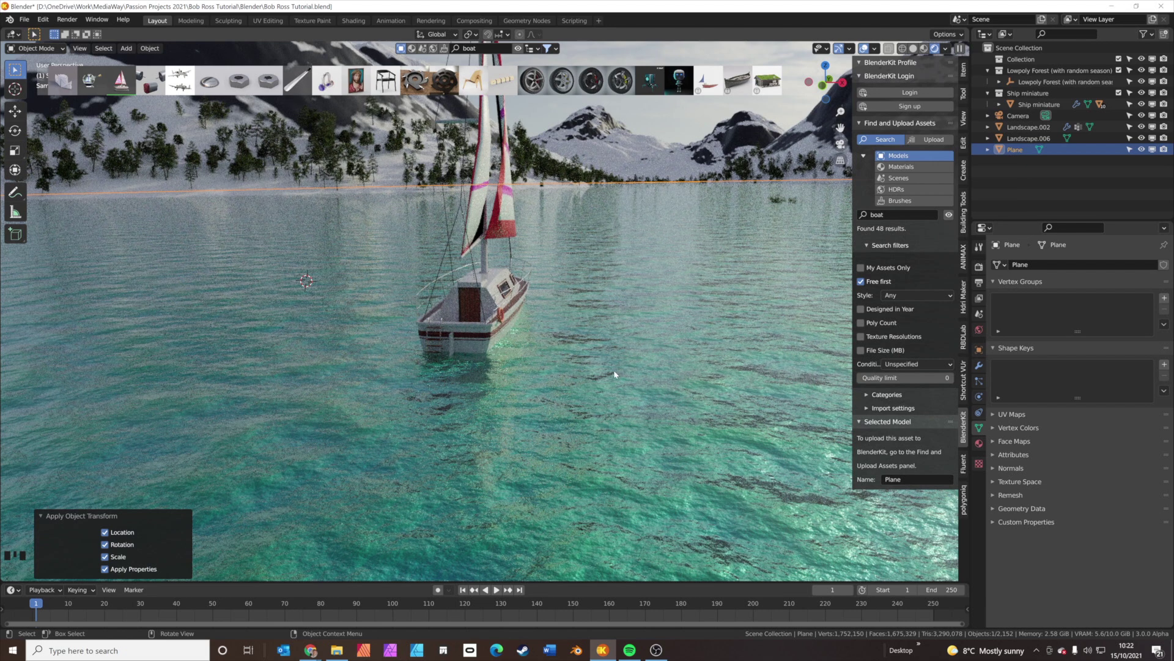
pyautogui.moveTo(1030, 107); pyautogui.dragTo(459, 424)
pyautogui.press('g')
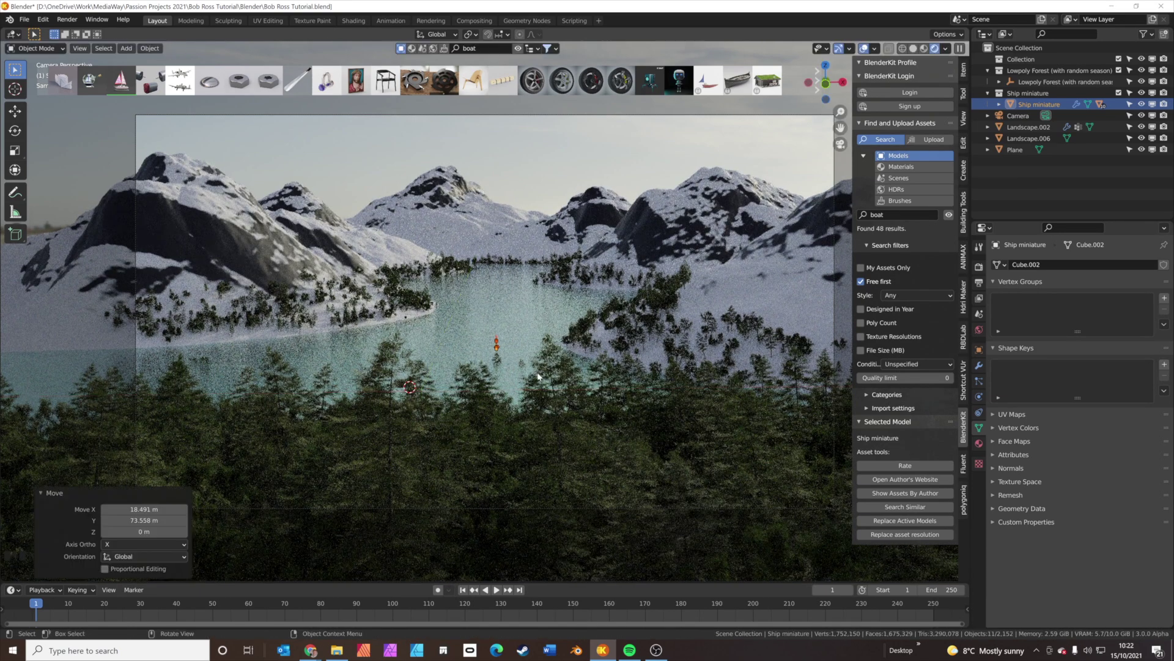
pyautogui.press('r')
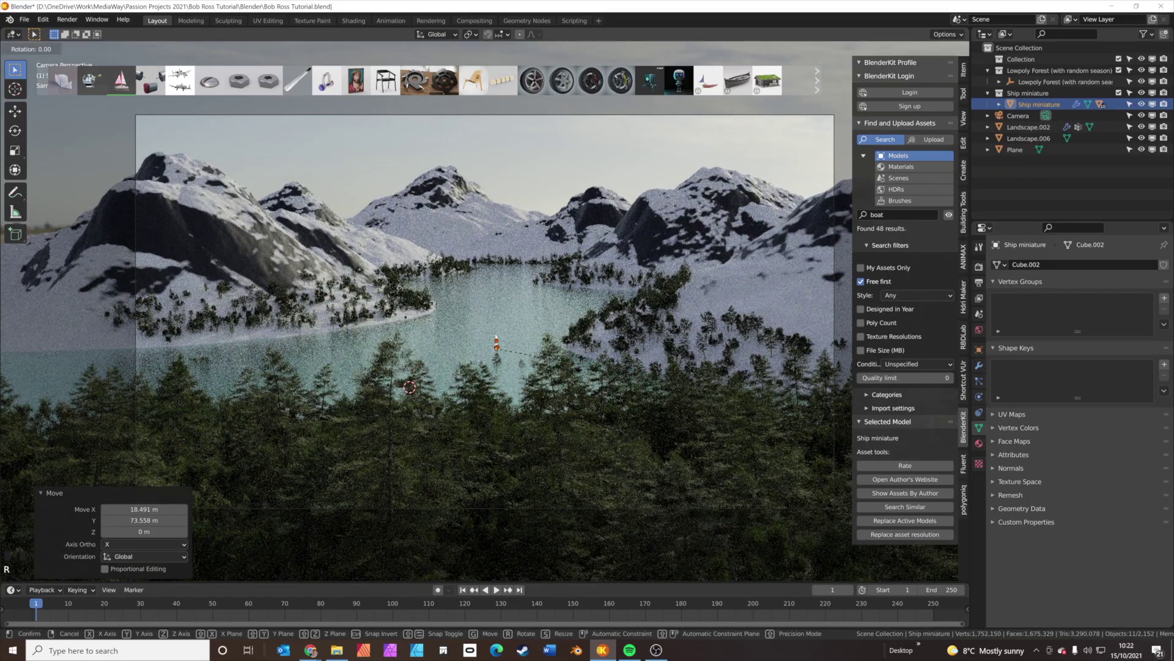
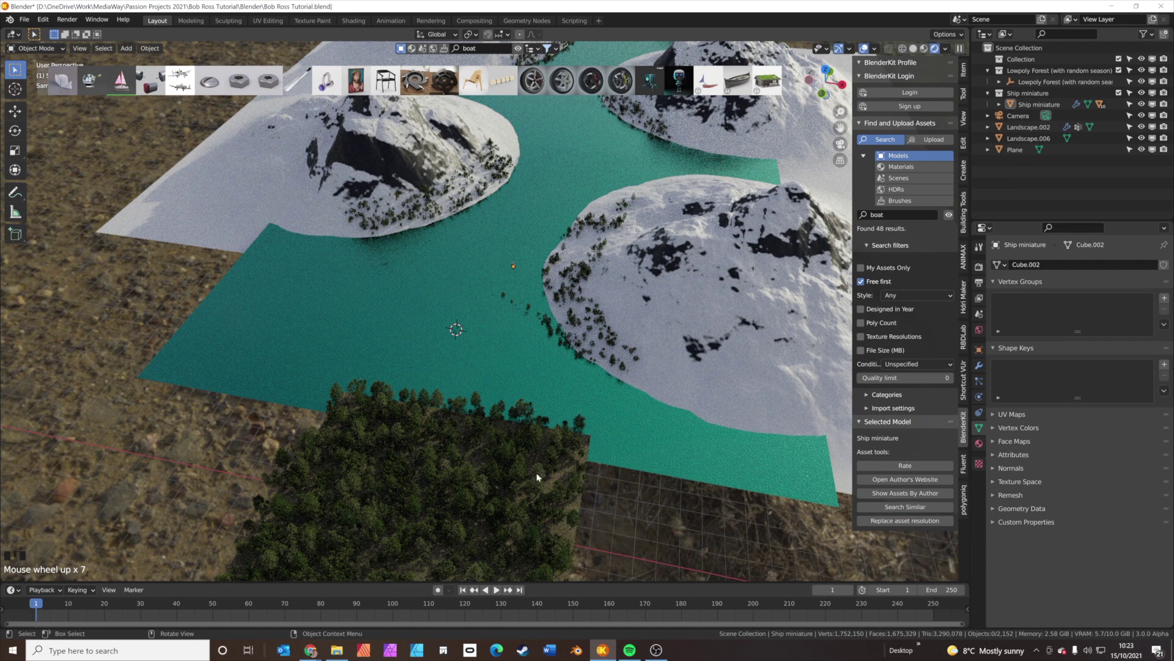
# Move the loose trees in front of the forest patch and lift them level with it.
pyautogui.moveTo(492, 416); pyautogui.dragTo(323, 365)
pyautogui.click(322, 365)
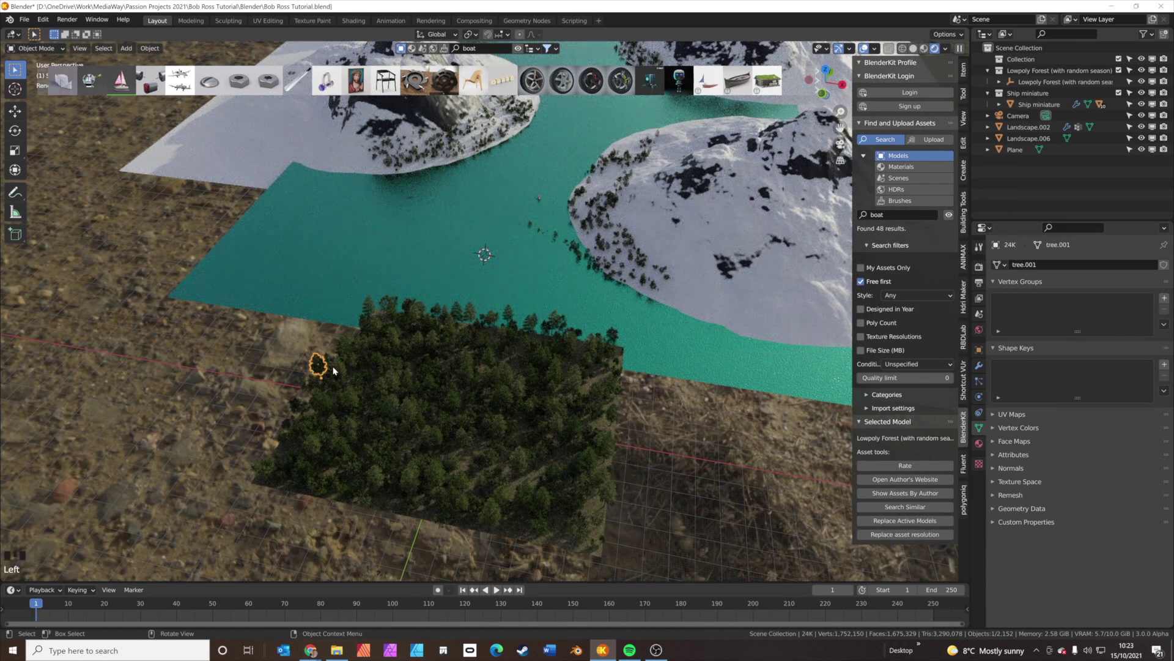
pyautogui.click(424, 408)
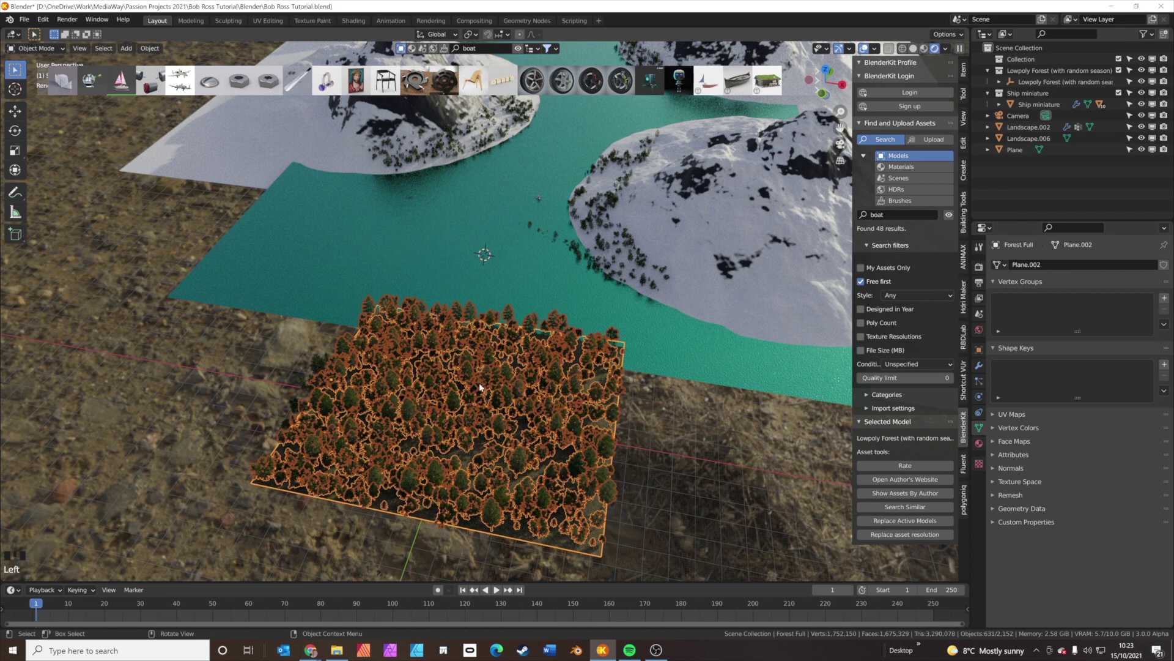
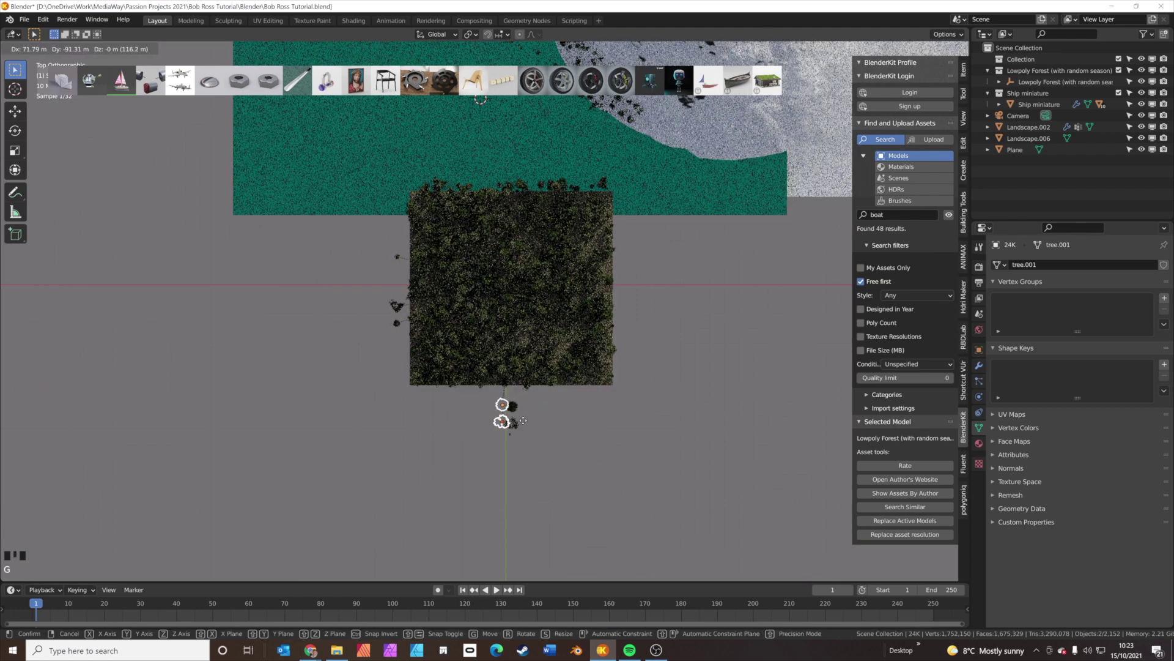
pyautogui.moveTo(543, 447); pyautogui.dragTo(494, 314)
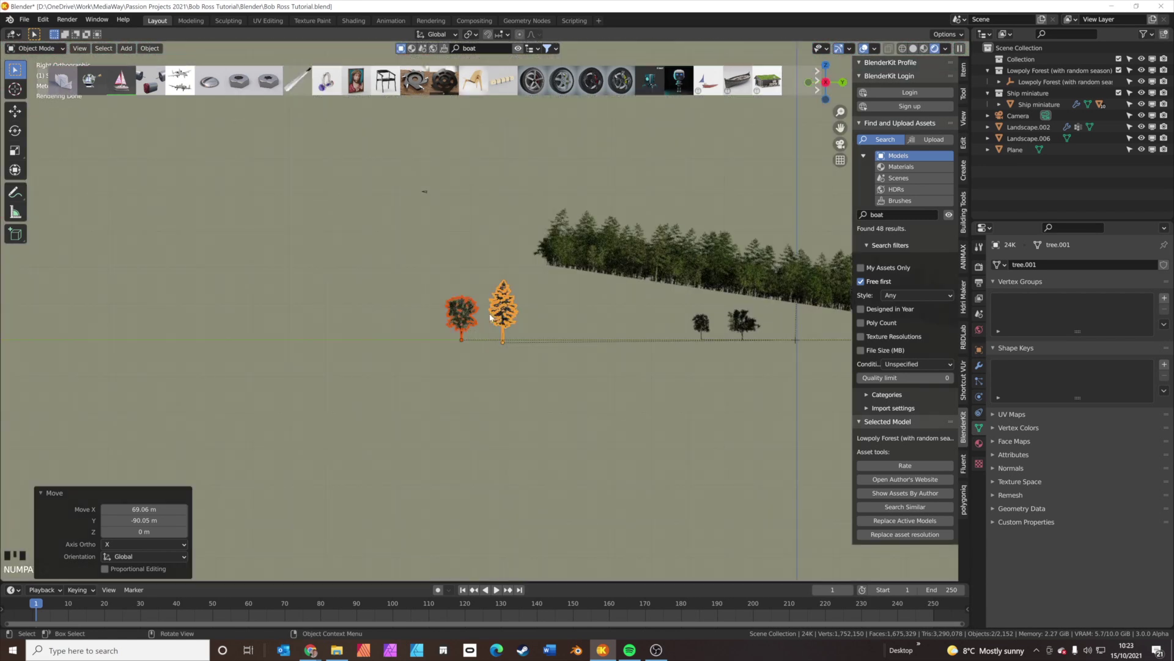
pyautogui.press('g')
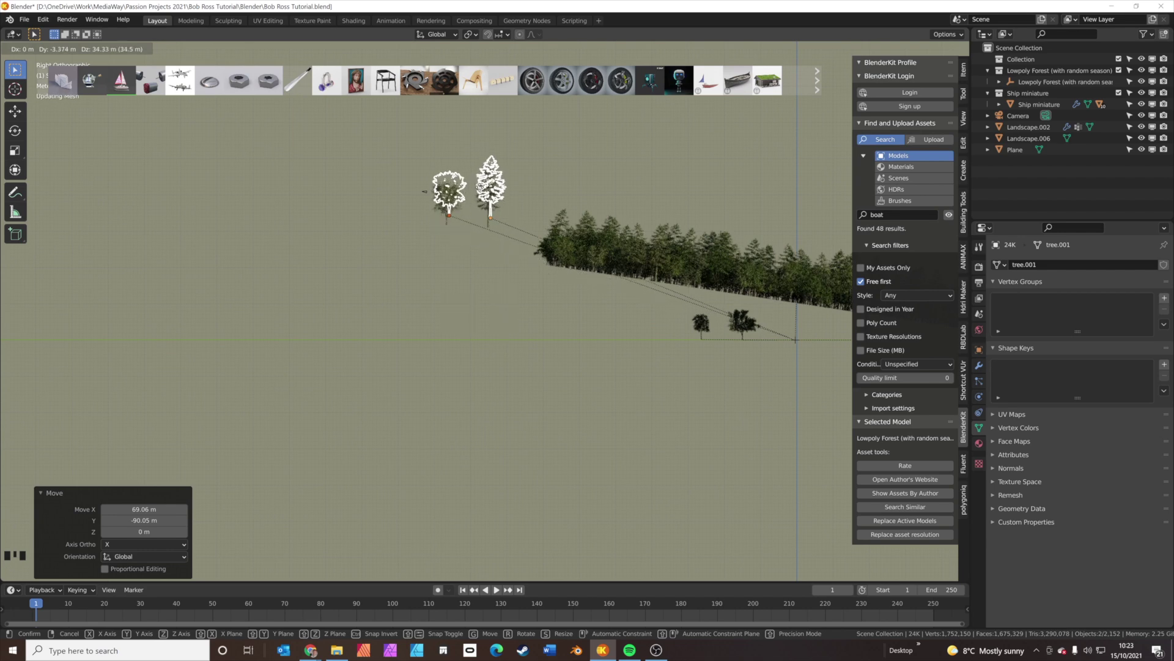
pyautogui.moveTo(457, 223); pyautogui.dragTo(480, 233)
# Place single foreground trees close to the camera to frame the lake view.
pyautogui.press('KP_0')
pyautogui.click(474, 233)
pyautogui.click(178, 220)
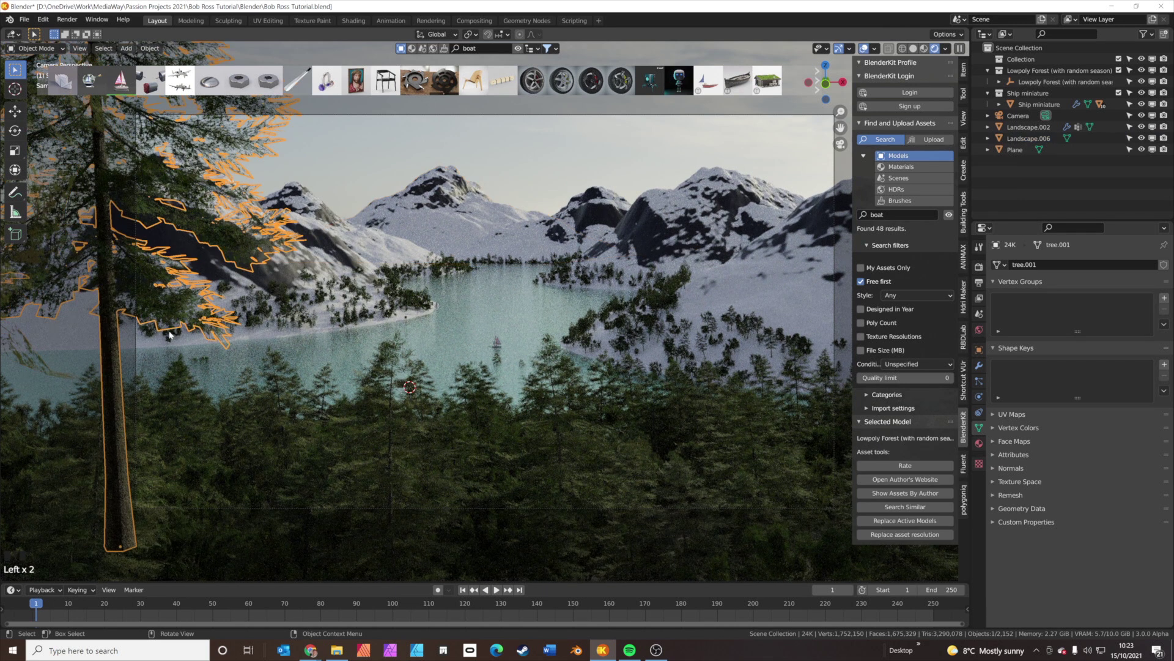
pyautogui.press('g')
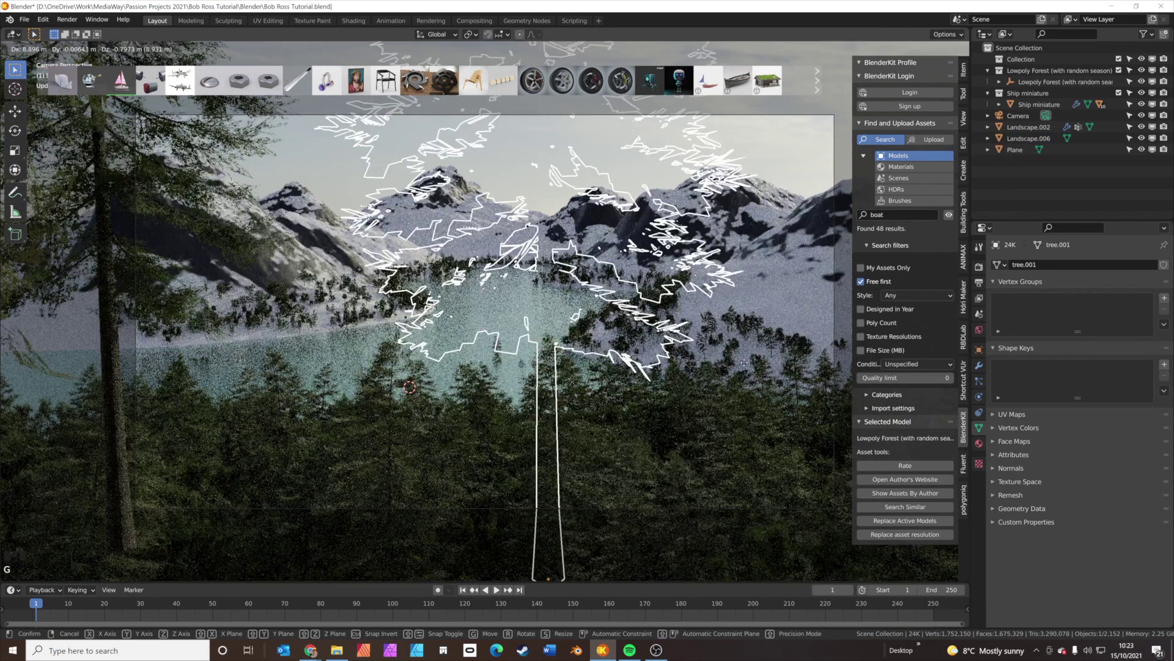
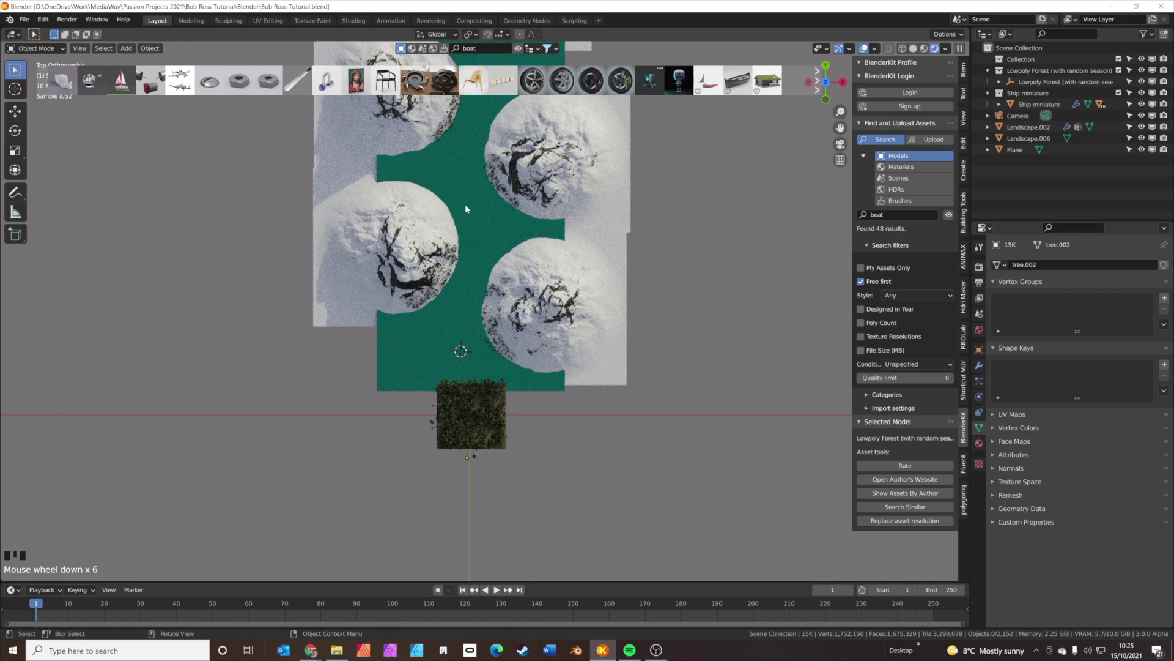
# Add a cube at the lake centre and scale it up hugely to enclose the scene.
pyautogui.rightClick(478, 201)
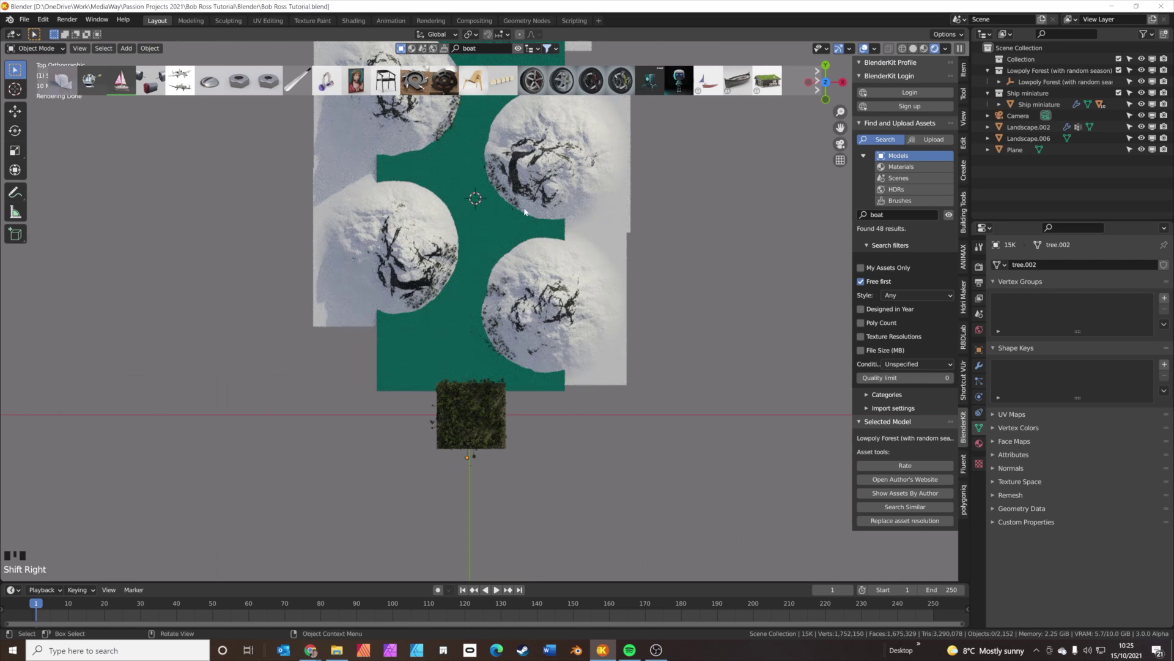
pyautogui.press('shift+a')
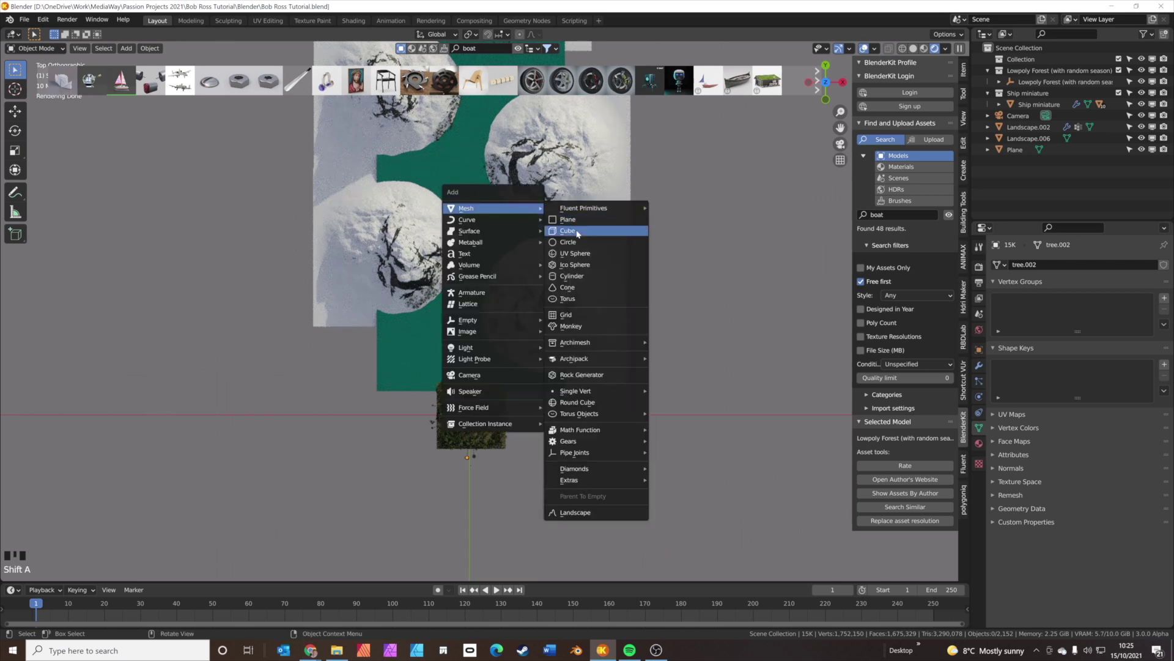
pyautogui.press('s')
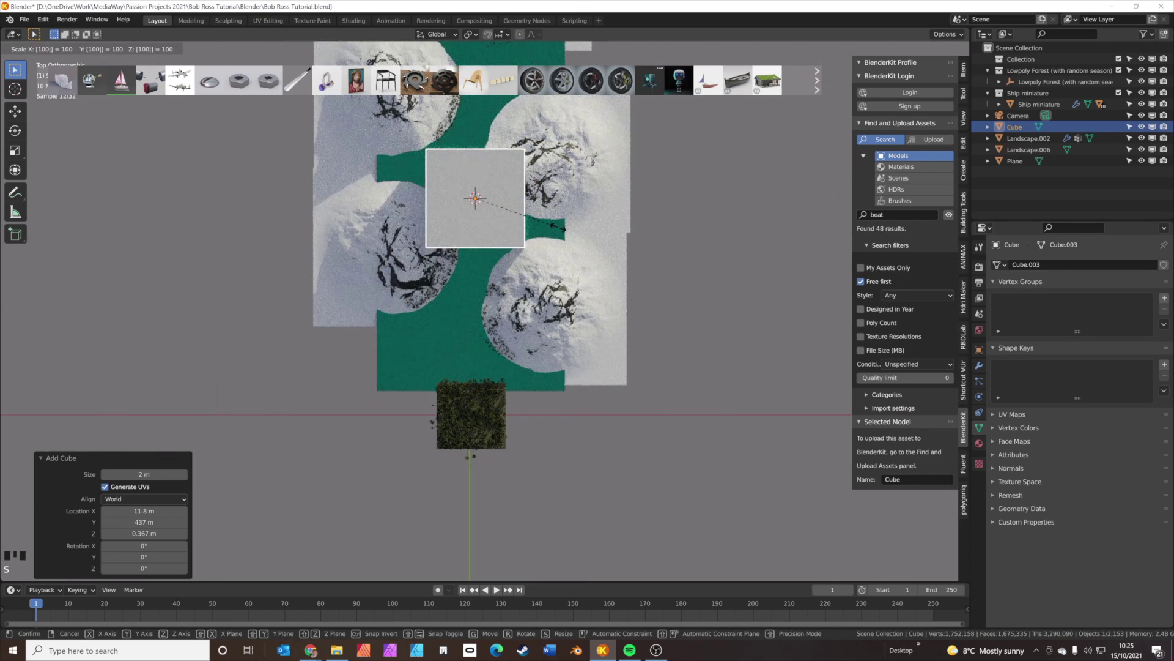
pyautogui.press('s')
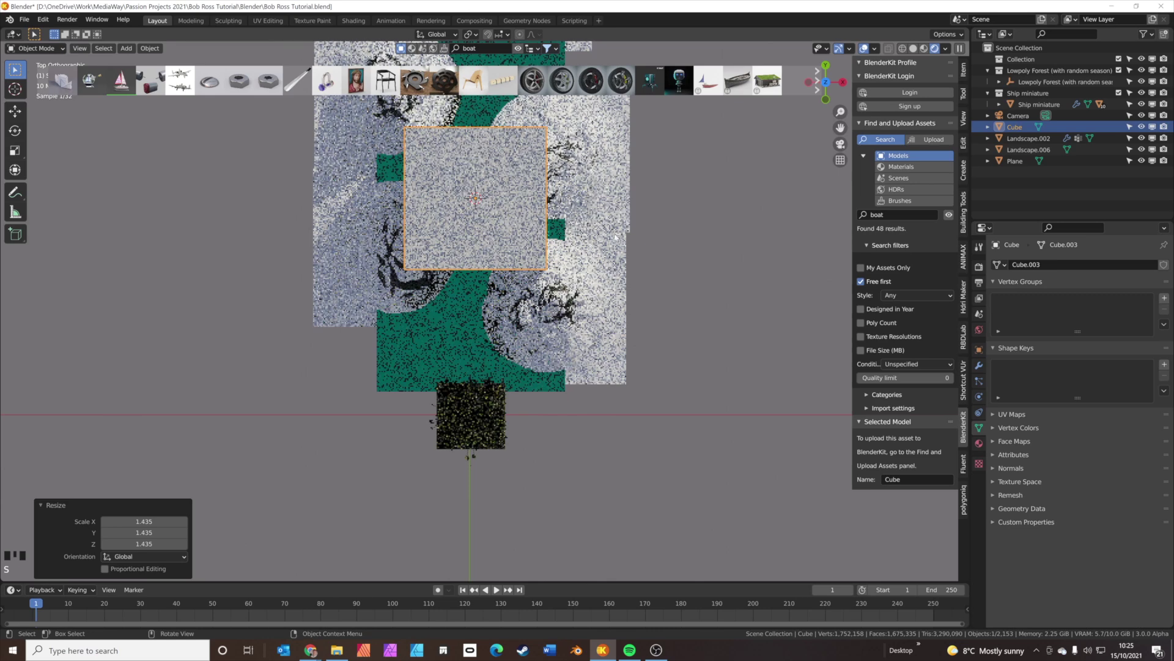
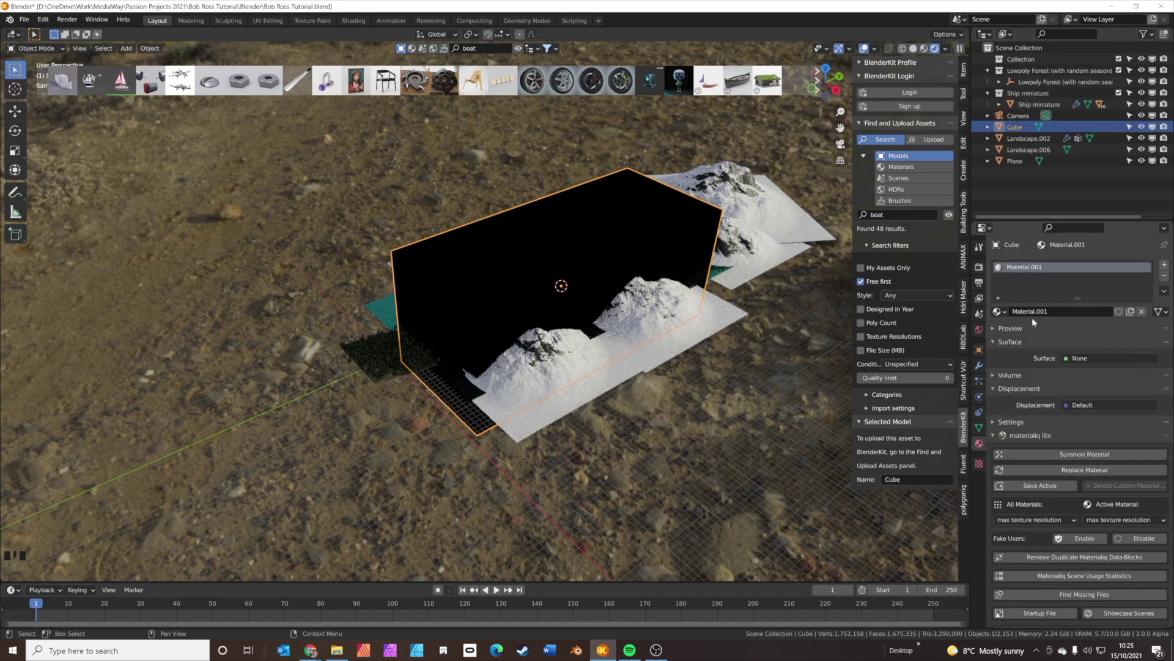
# Give the cube a Principled Volume material with density 0.001 and check the haze through the camera.
pyautogui.moveTo(1010, 377); pyautogui.dragTo(831, 364)
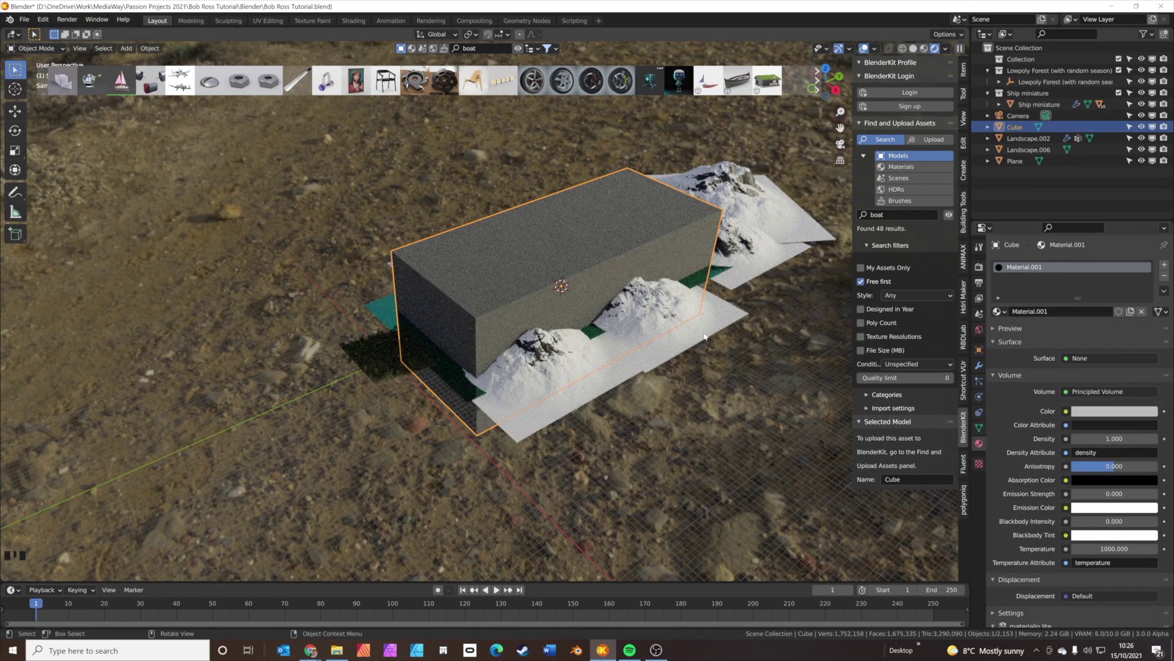
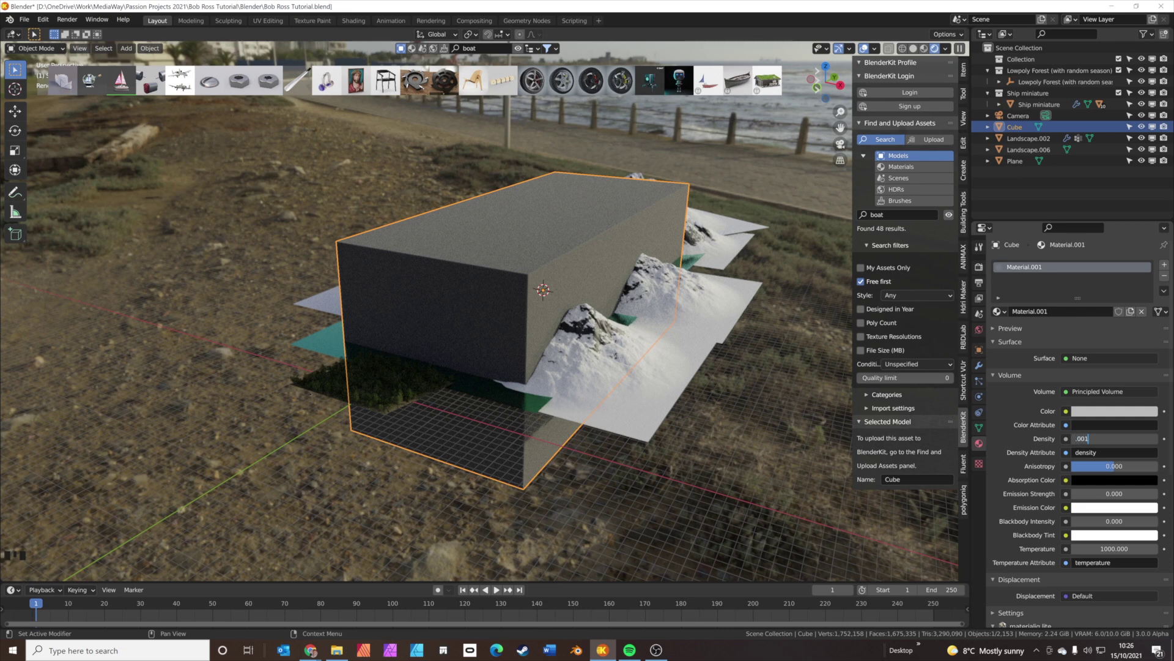
pyautogui.moveTo(701, 325); pyautogui.dragTo(672, 325)
pyautogui.scroll(3)
pyautogui.press('KP_0')
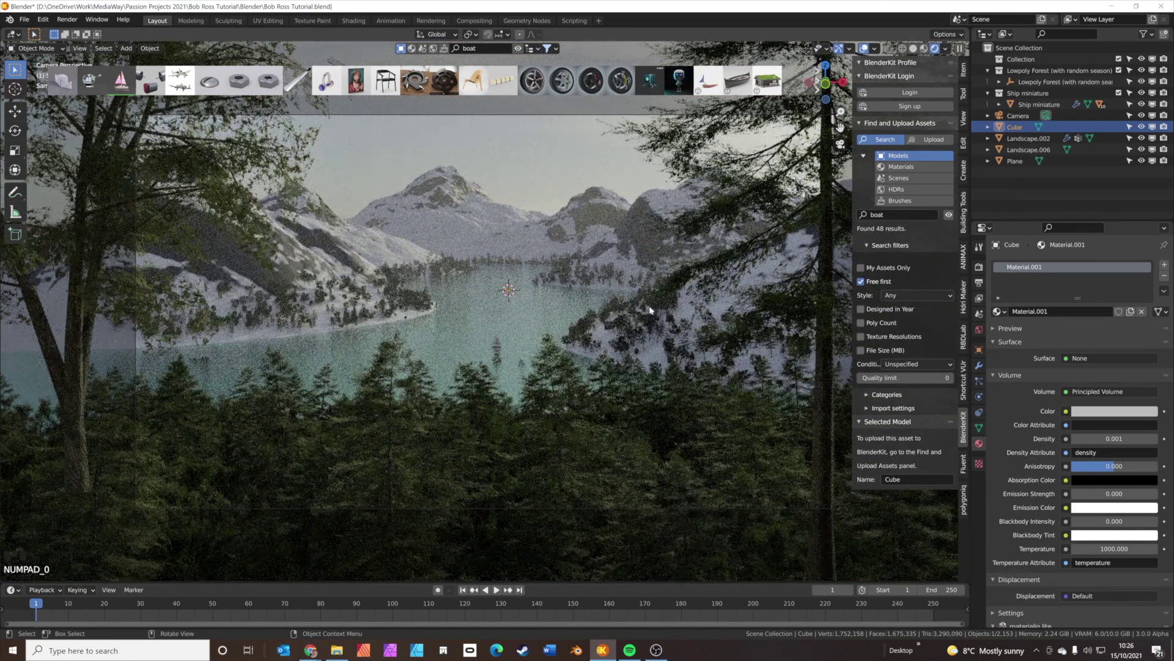
# Render the hazy lake still in Cycles and review the render settings with 32 samples.
pyautogui.press('F11')
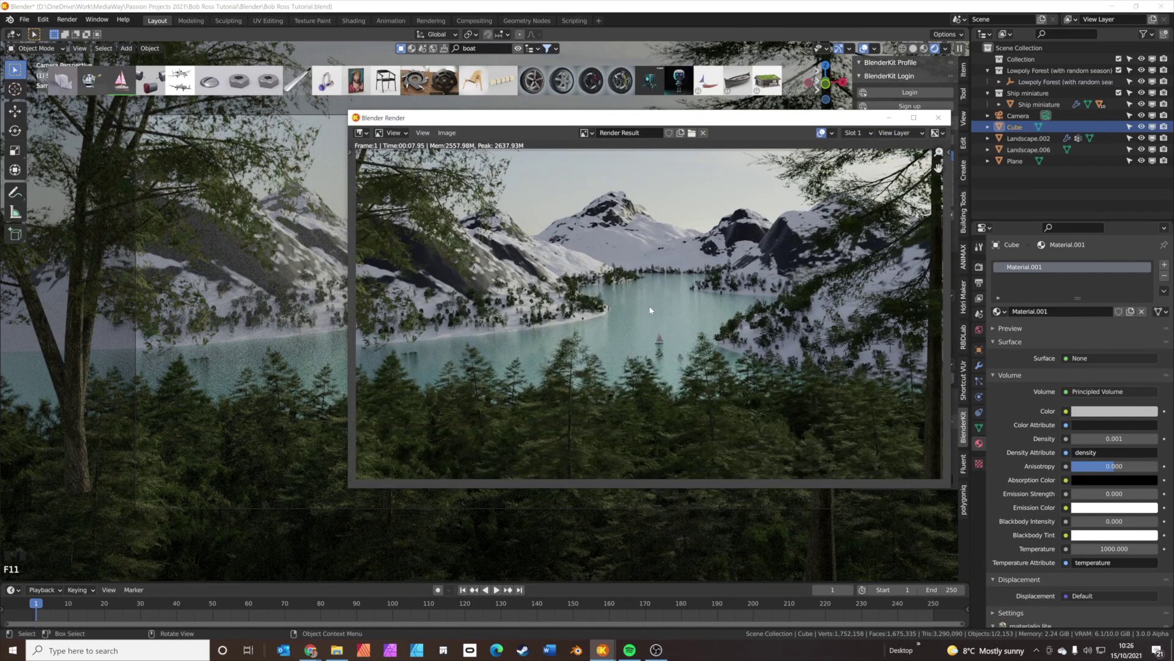
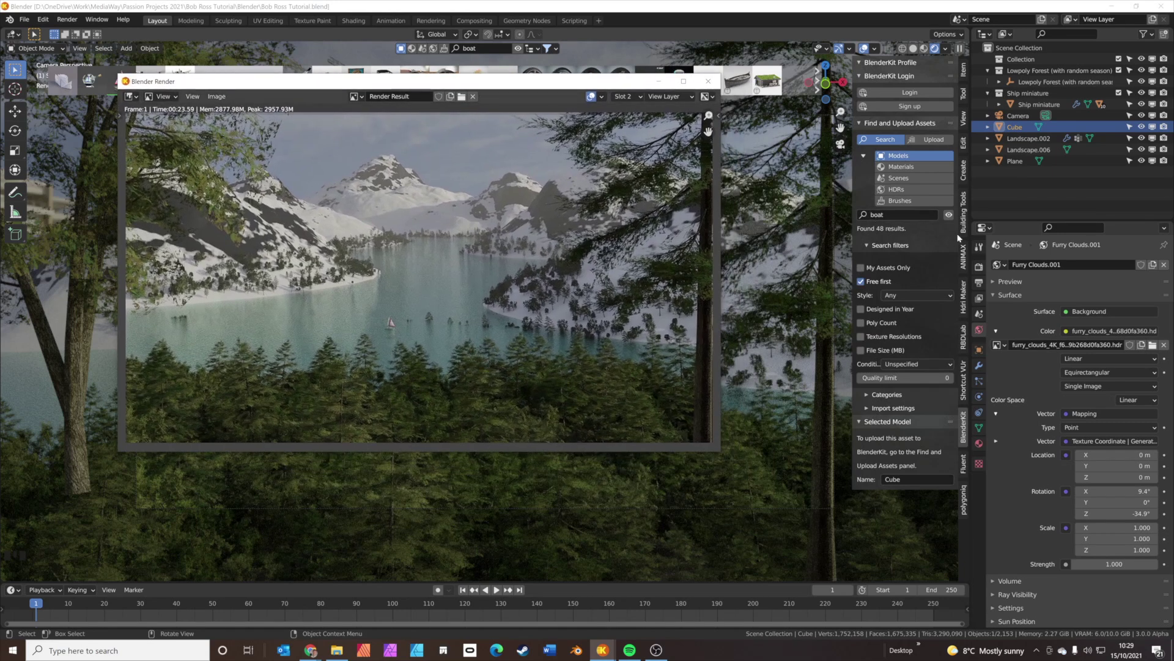
pyautogui.click(983, 266)
pyautogui.scroll(3)
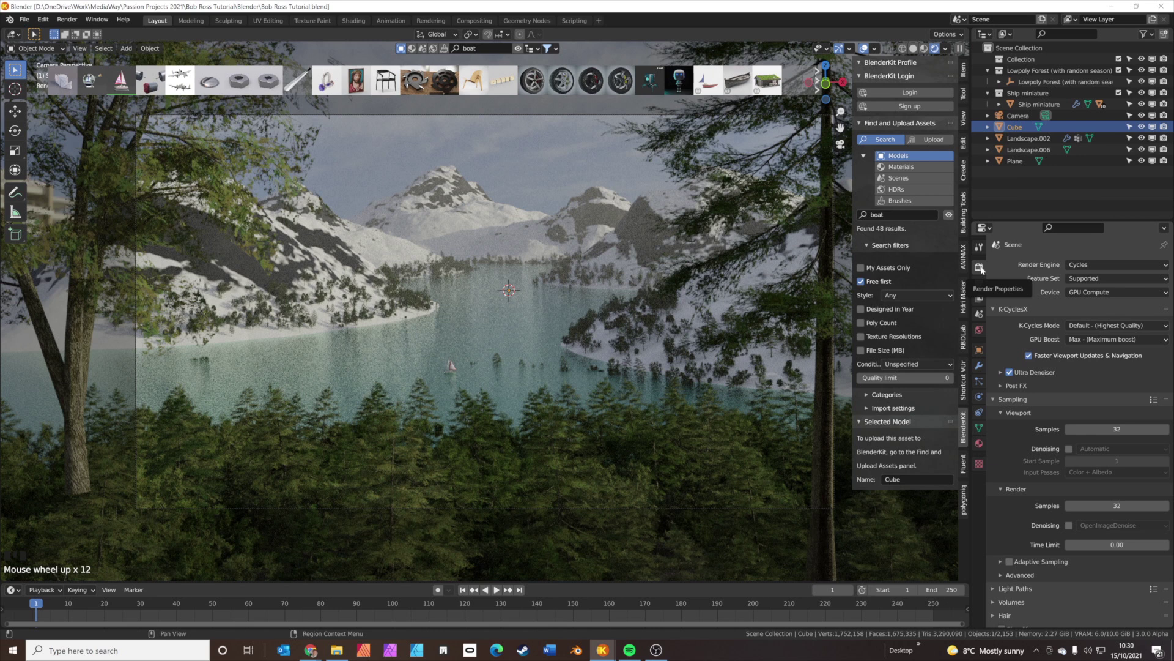